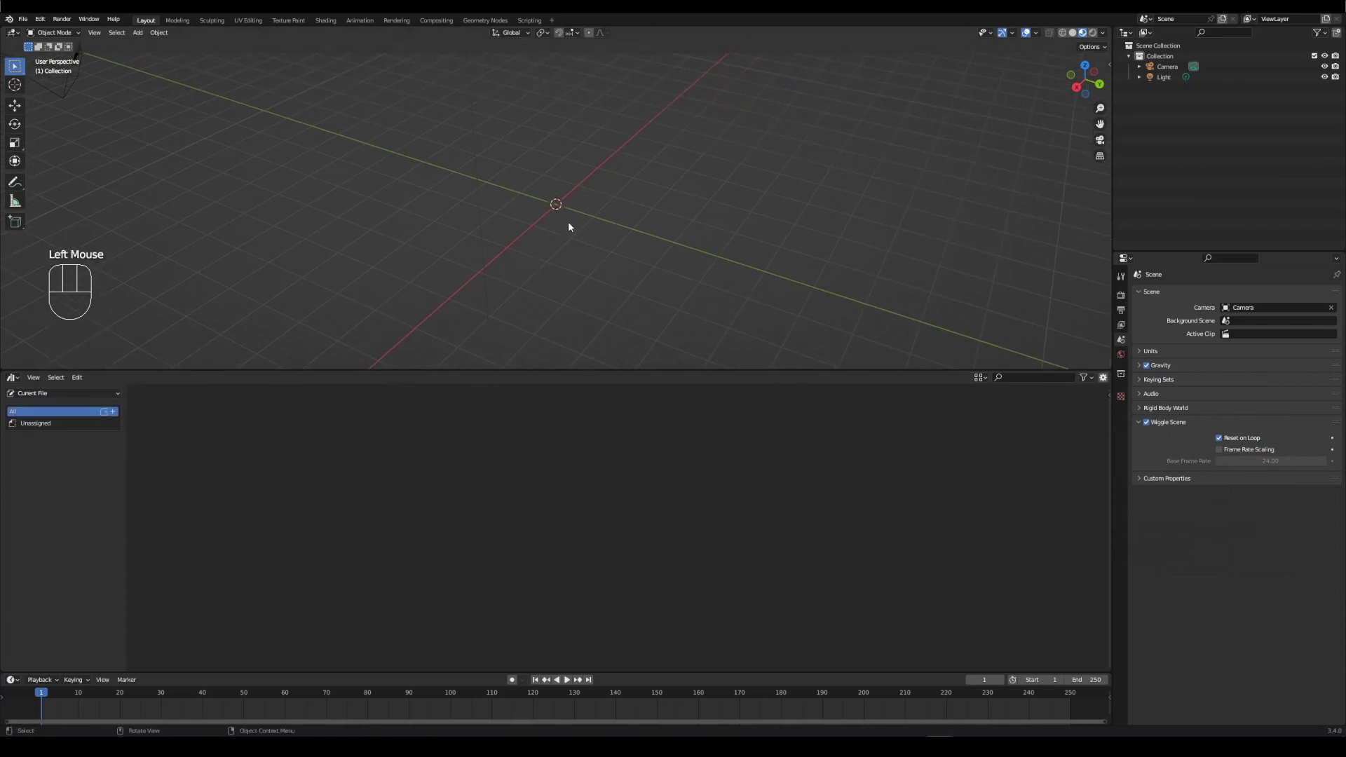
- Add a mesh plane at the origin and name it Plane.Water
left_click_drag(571, 225, 541, 236)
scroll("up", 3)
left_click_drag(546, 234, 619, 197)
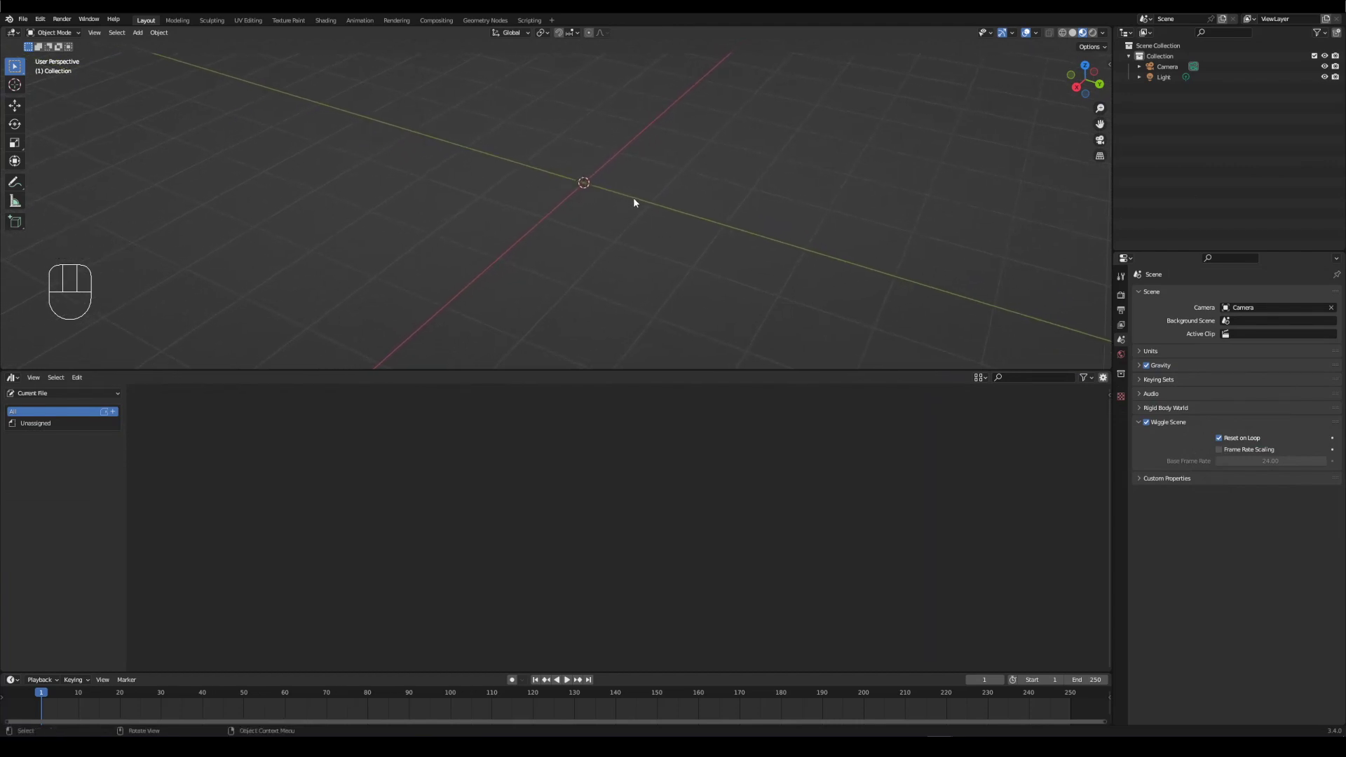
key("shift+a")
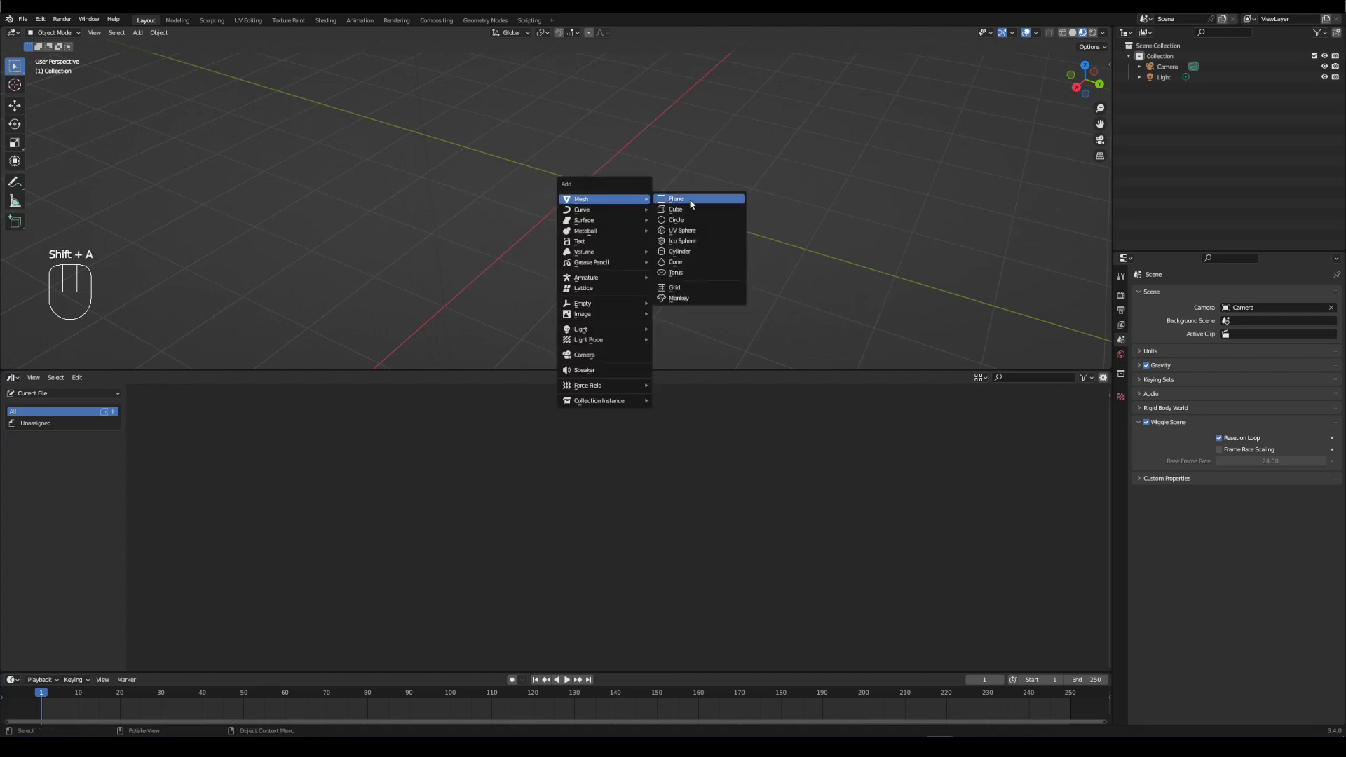
key("KP_Decimal")
left_click_drag(641, 183, 750, 163)
scroll("up", 3)
middle_click(764, 203)
left_click(1177, 89)
left_click(1176, 94)
key("F2")
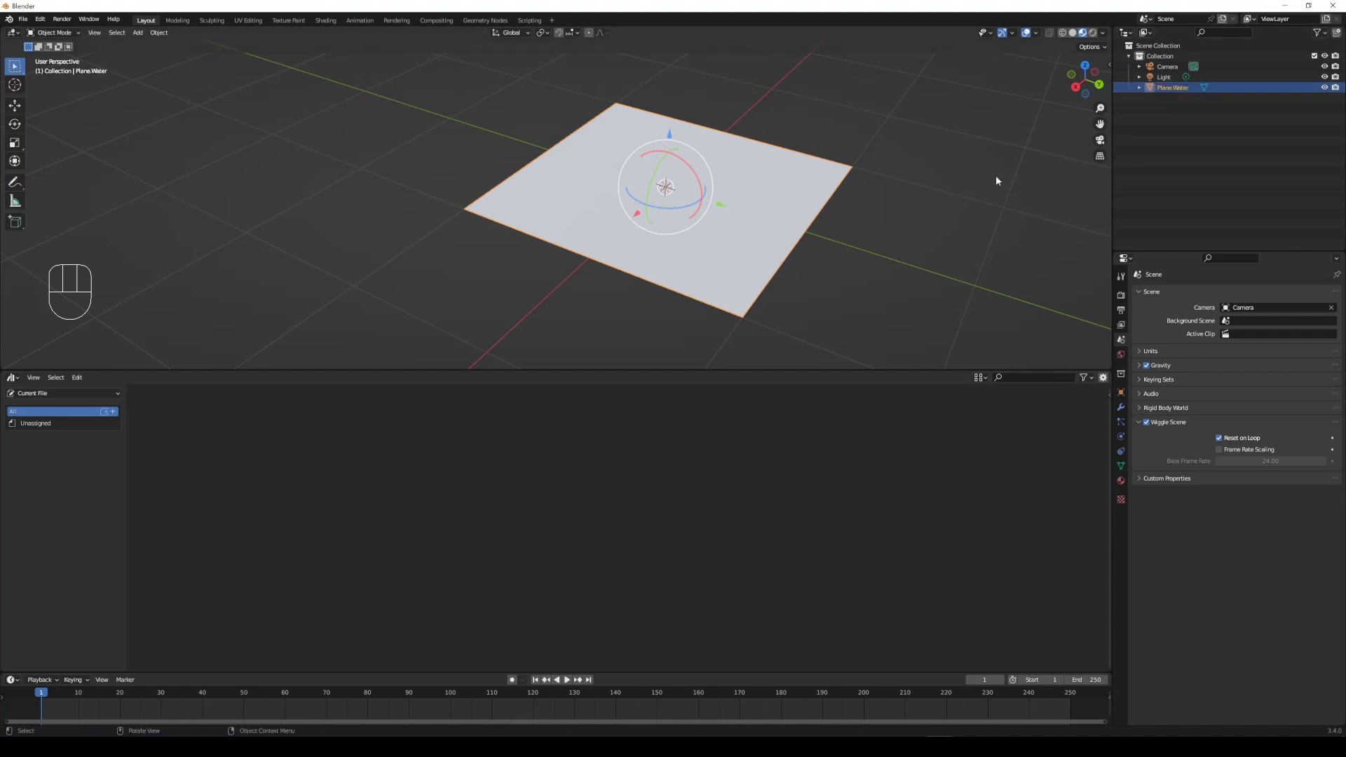
left_click(947, 217)
- Duplicate the water plane beside it and rename the copy Plane.Rain
key("shift+d")
left_click(1188, 104)
key("F2")
key("BackSpace")
key("BackSpace")
key("BackSpace")
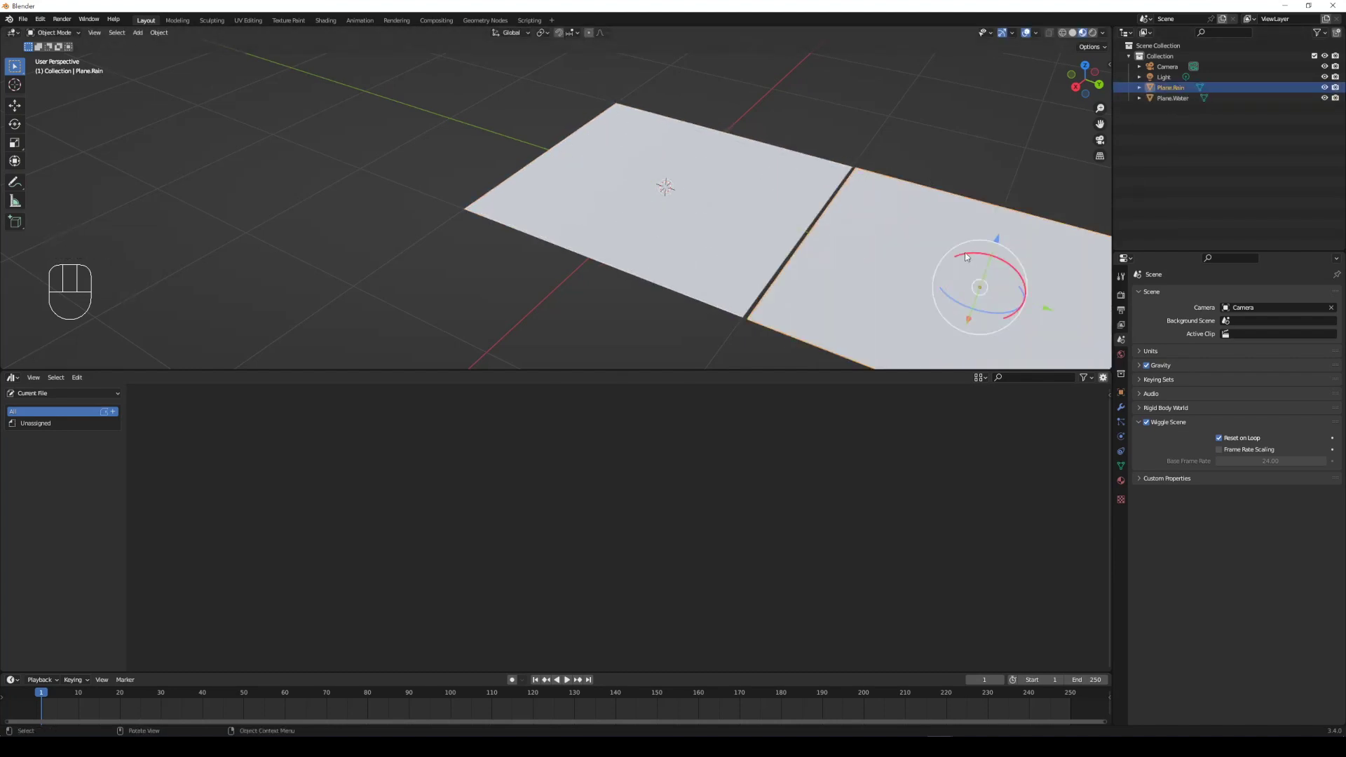
scroll("down", 3)
middle_click(942, 276)
middle_click(925, 281)
middle_click(898, 250)
left_click_drag(692, 216, 692, 216)
- Duplicate again, place it apart and name it Plane.Rain Emitter, then select Plane.Rain
key("shift+d")
left_click_drag(741, 136, 1176, 106)
left_click(1197, 114)
key("F2")
key("BackSpace")
key("BackSpace")
key("BackSpace")
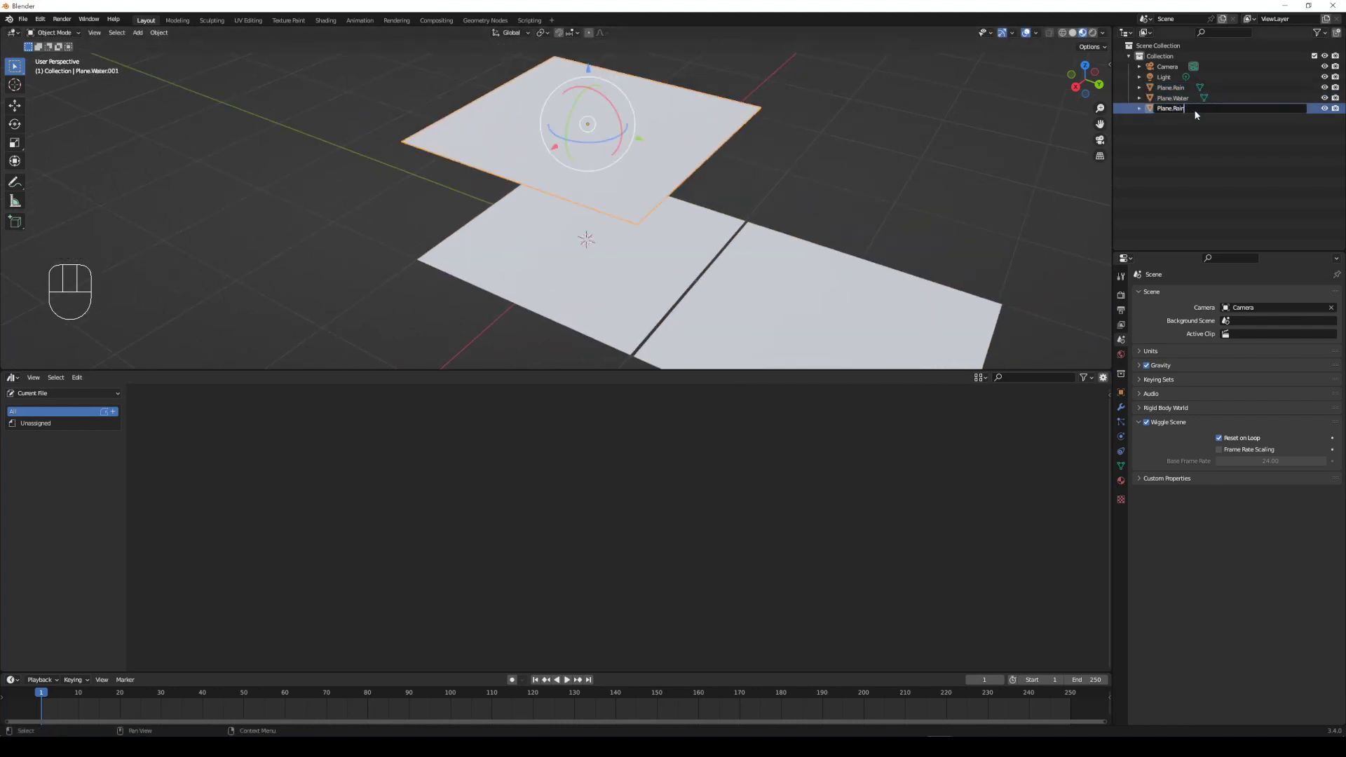
key("t")
left_click(733, 176)
middle_click(812, 257)
left_click(760, 221)
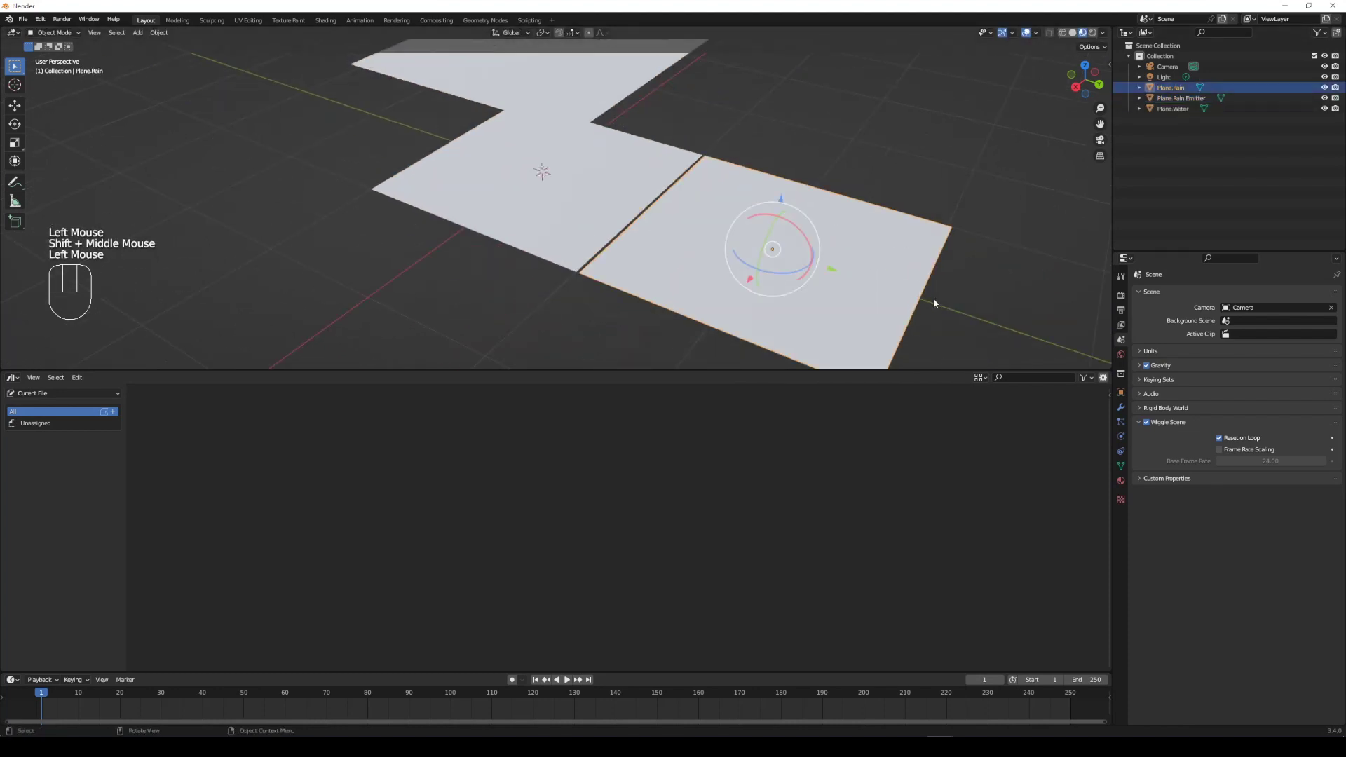
- Begin scaling Plane.Rain along one axis into a thin streak
key("s")
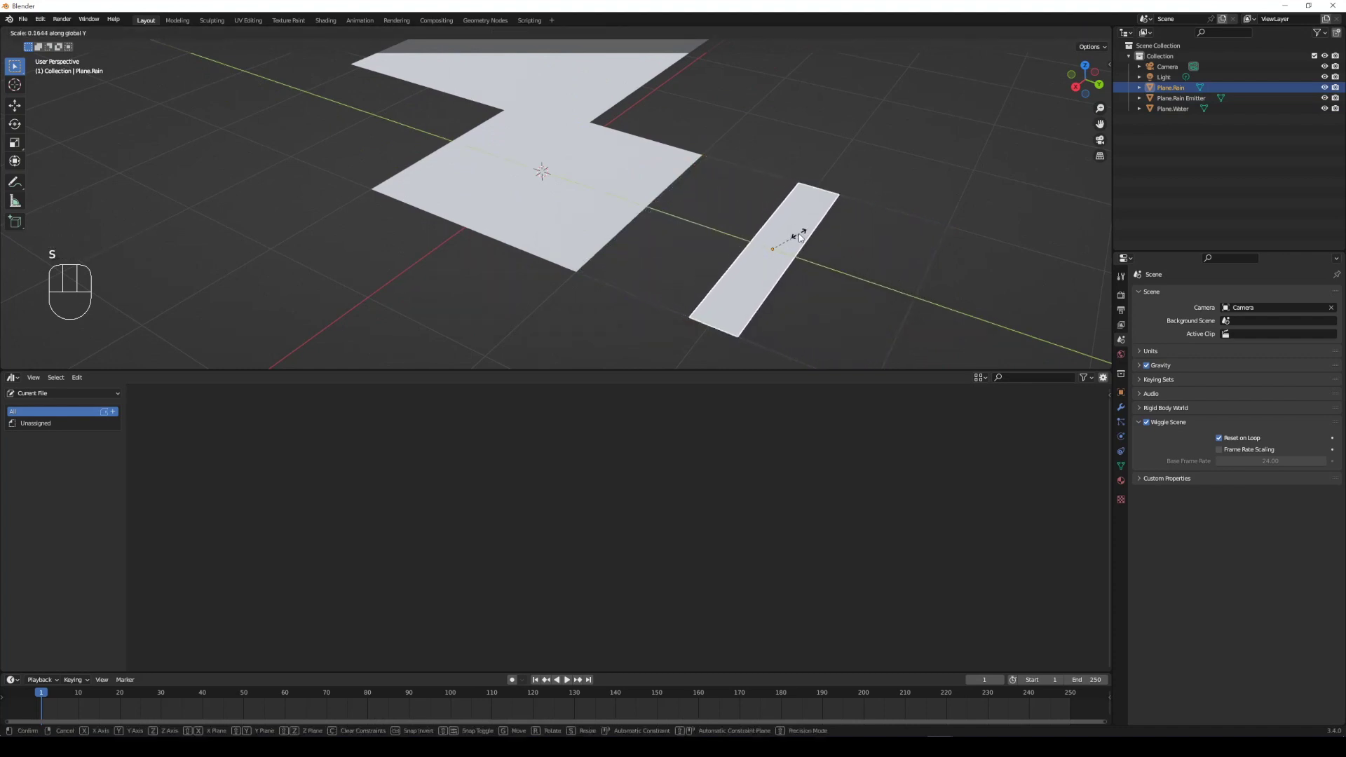
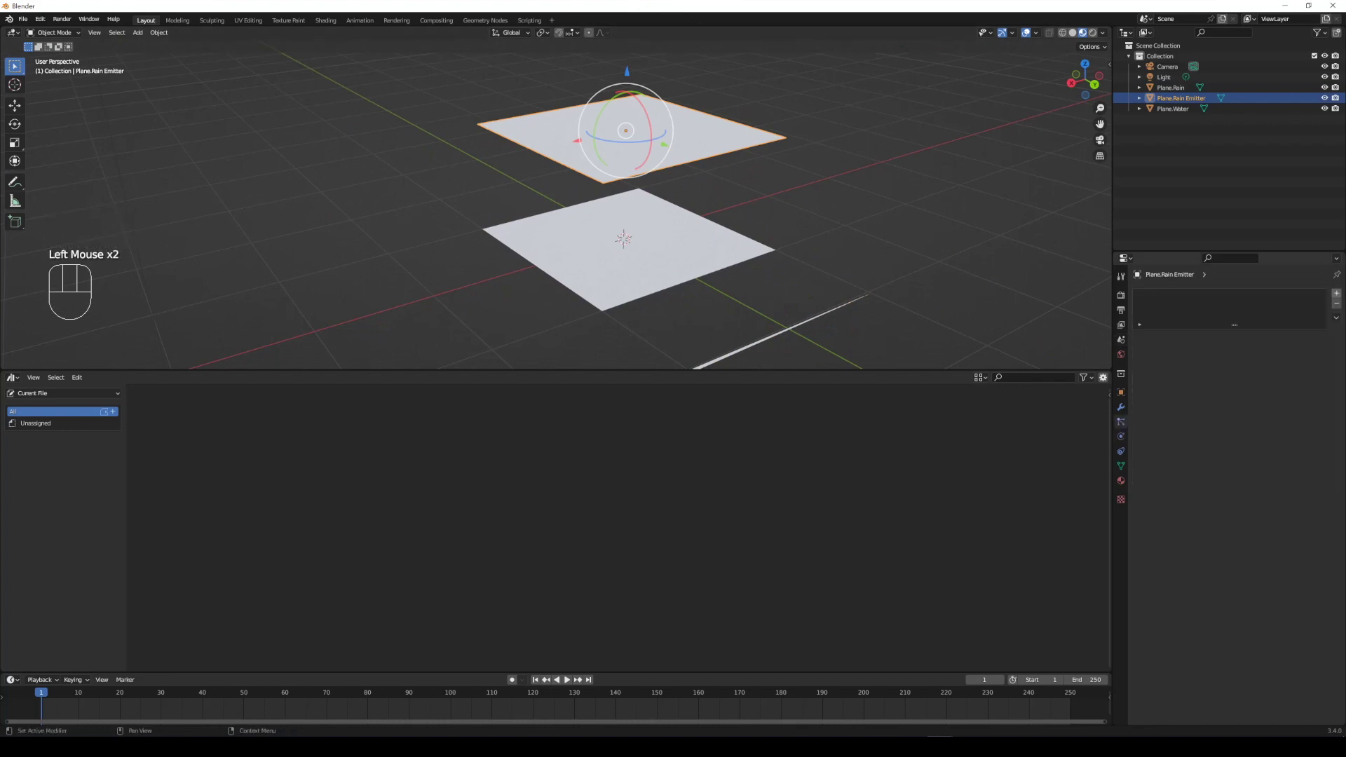
- Add a Rain particle system on the emitter rendering Plane.Rain objects, frames -50 to 250, scale 0.4
left_click(1339, 298)
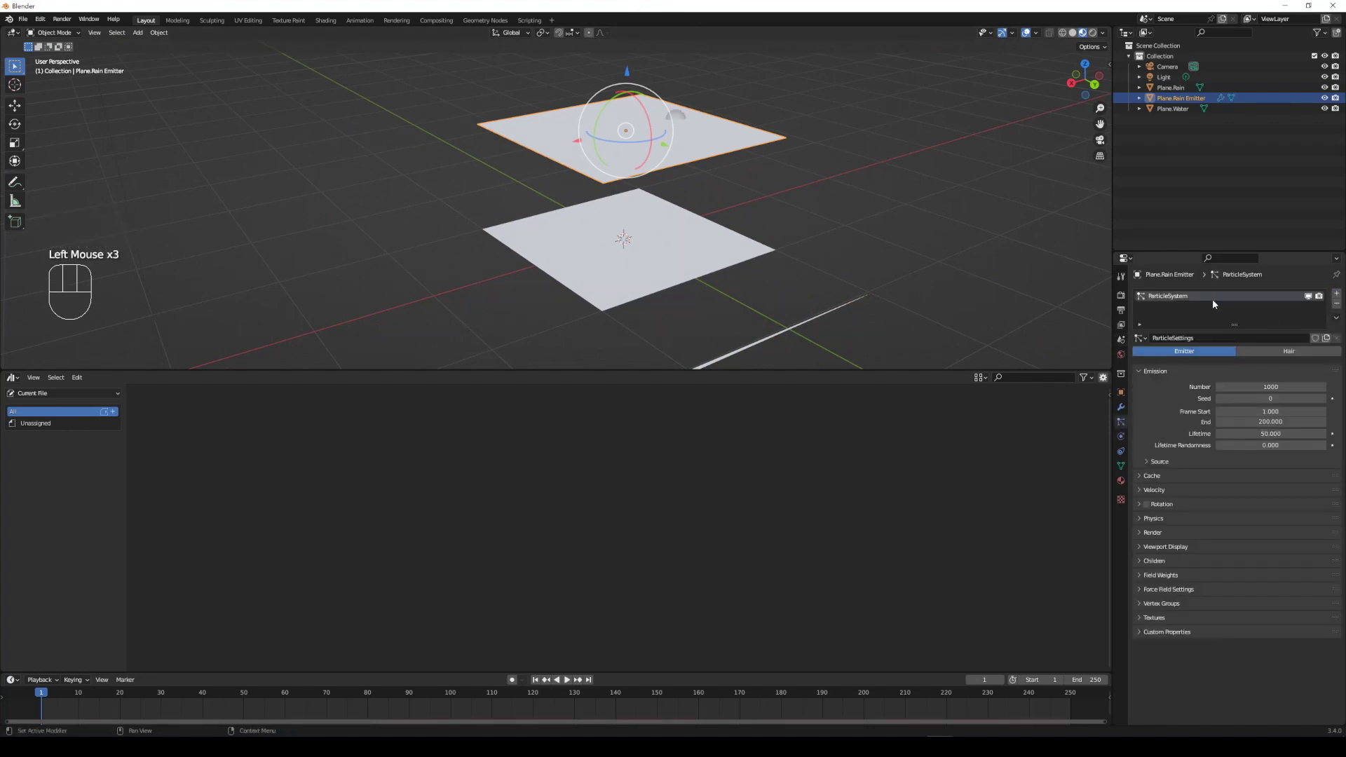
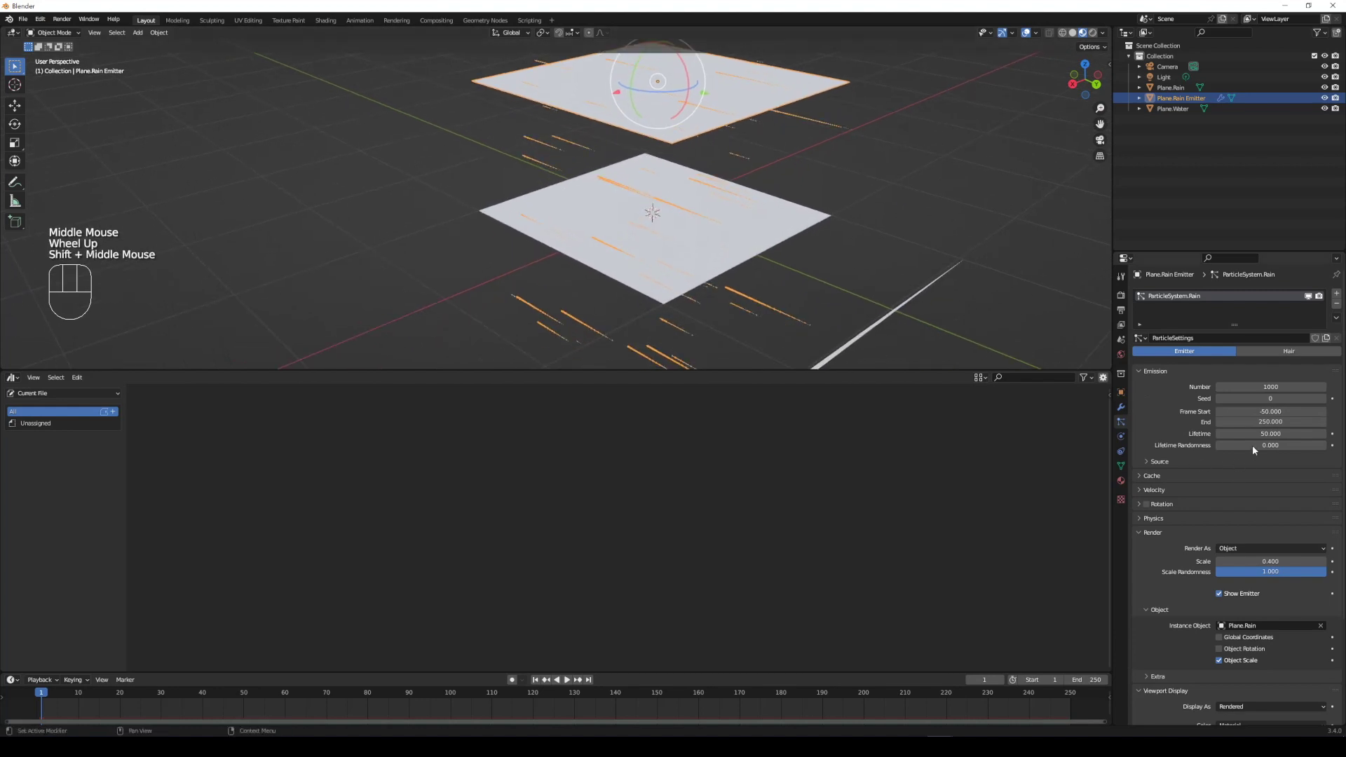
left_click_drag(589, 444, 1325, 445)
- Edit Plane.Rain and rotate all its geometry upright so the rain falls as vertical streaks
left_click(907, 309)
key("Tab")
key("a")
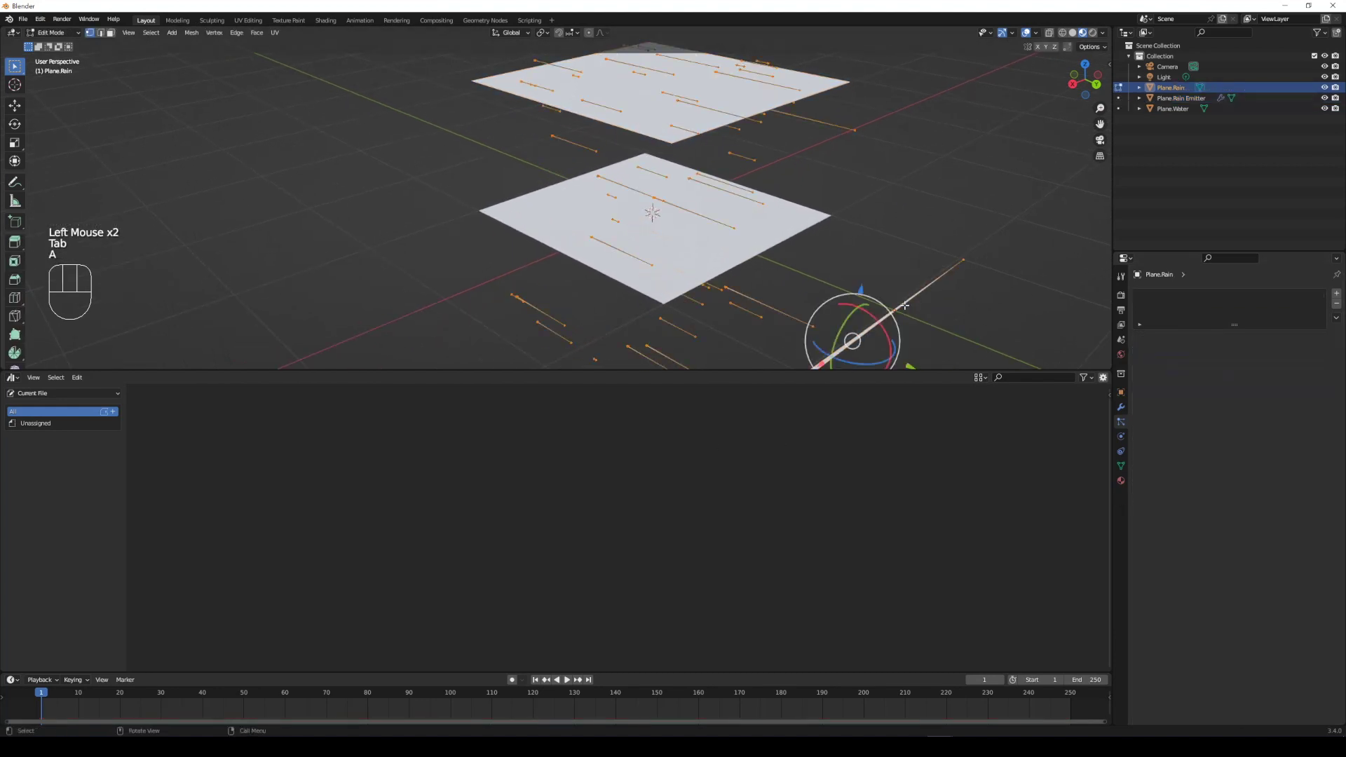
key("3")
key("r")
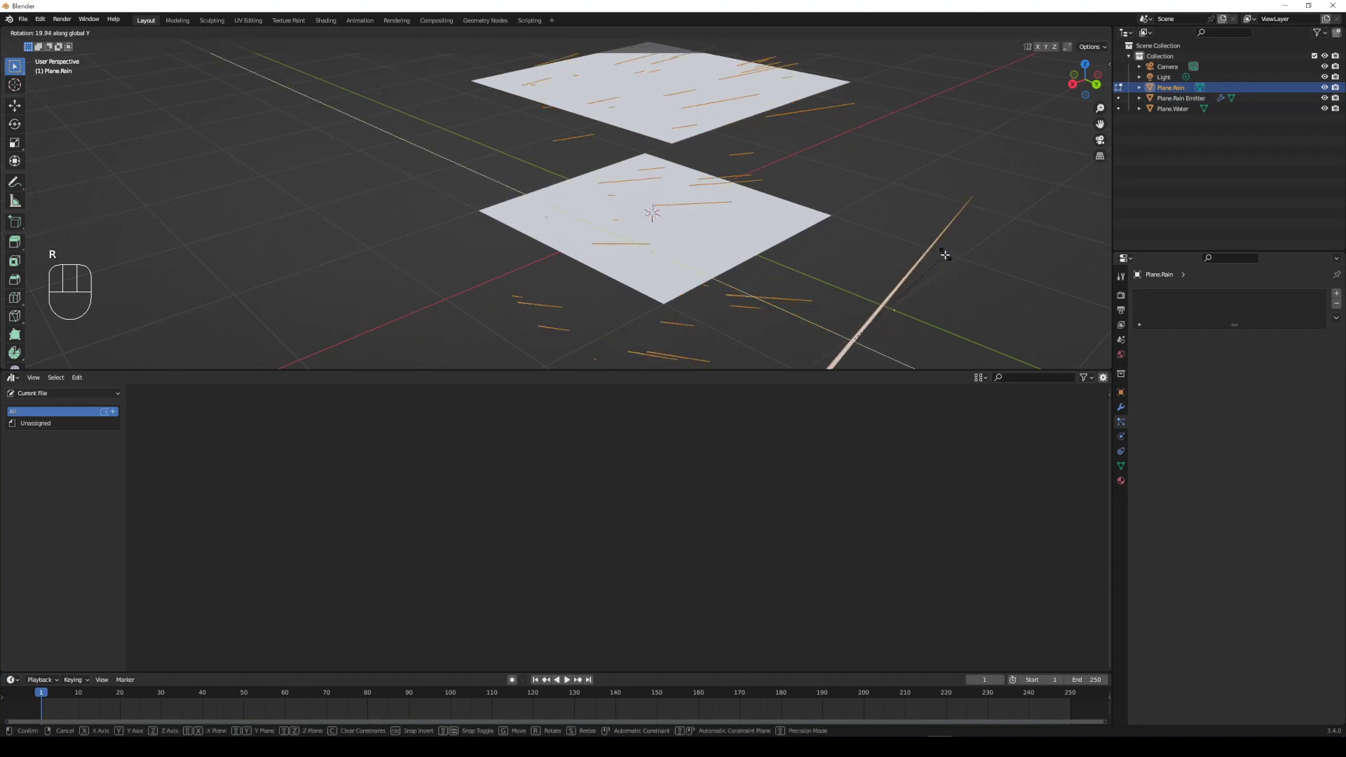
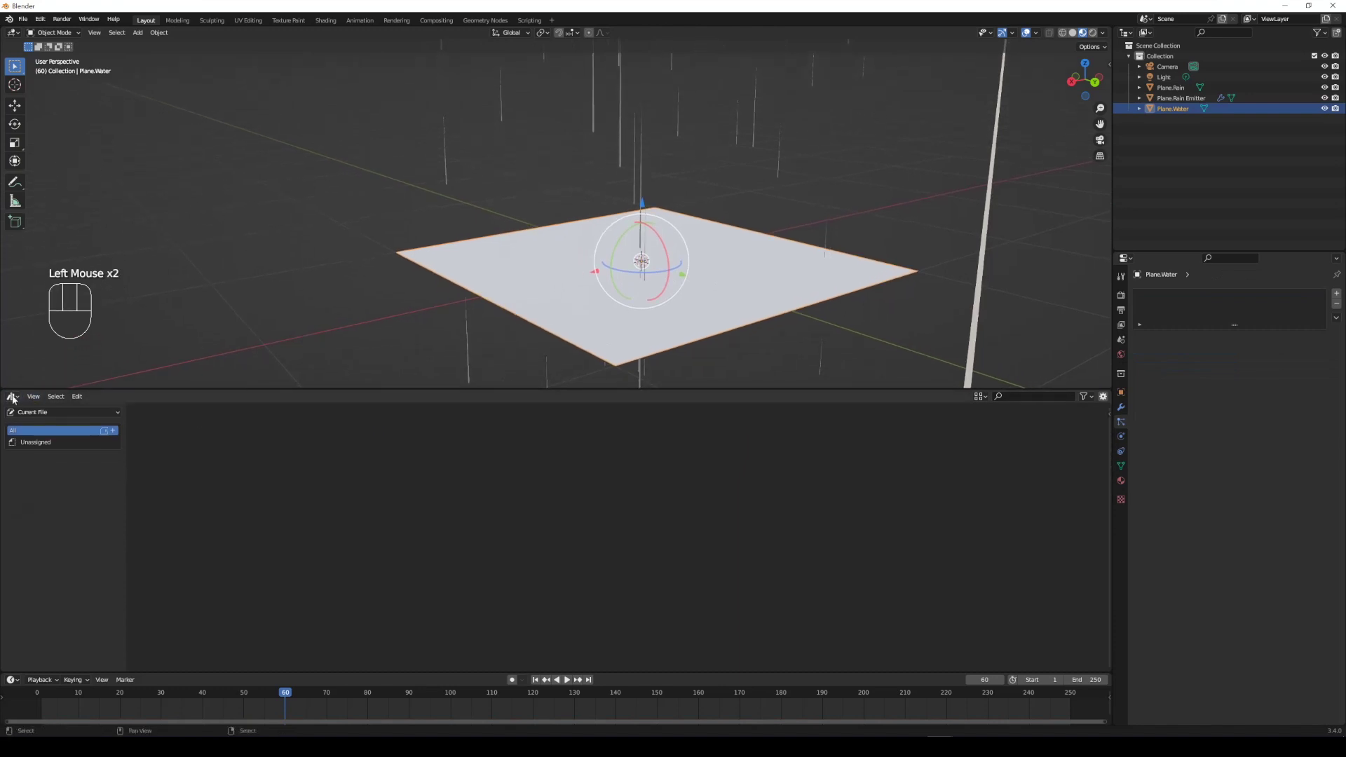
- Enlarge the lower area into a Shader Editor and create a new material on Plane.Water
left_click_drag(15, 399, 67, 511)
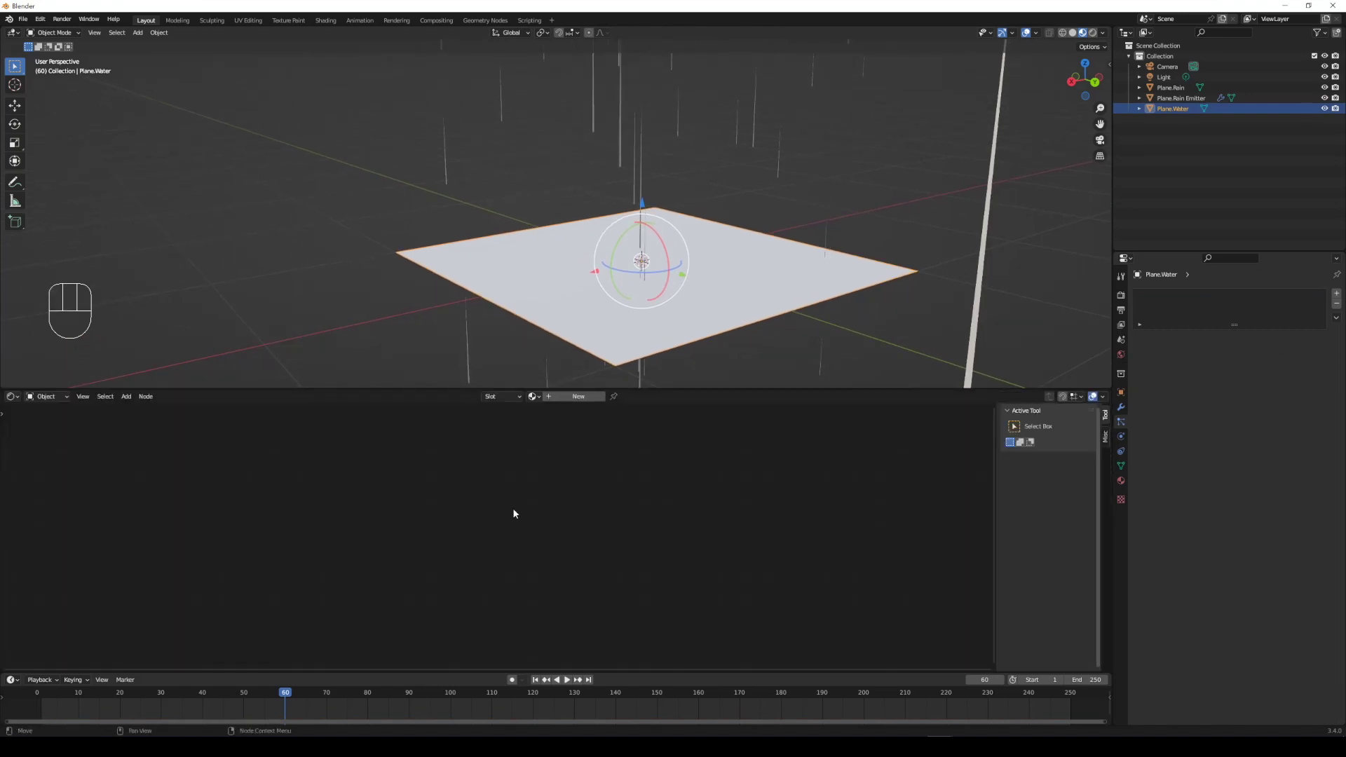
middle_click(555, 503)
left_click(577, 401)
scroll("up", 3)
left_click(579, 400)
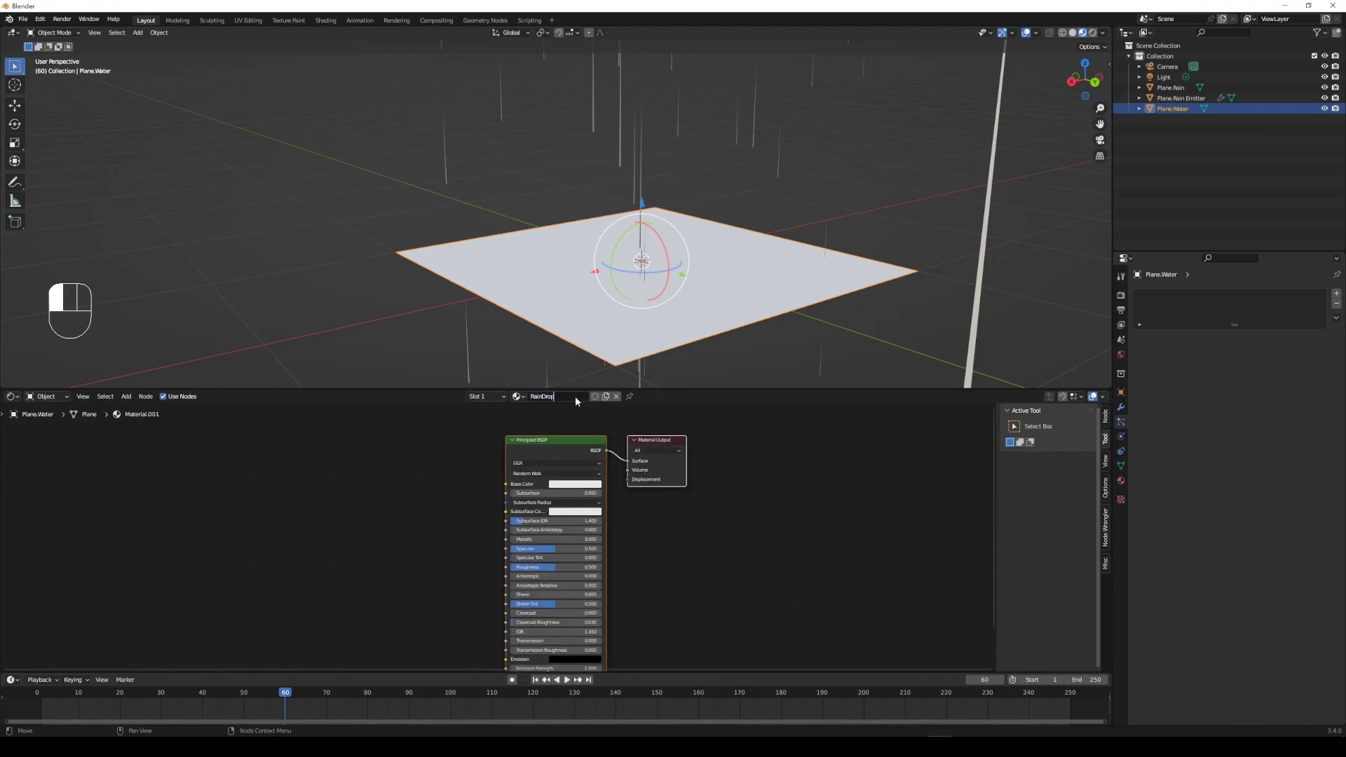
- Name the material RainDrop.Ripple and delete its default Principled BSDF node
key("p")
key("Delete")
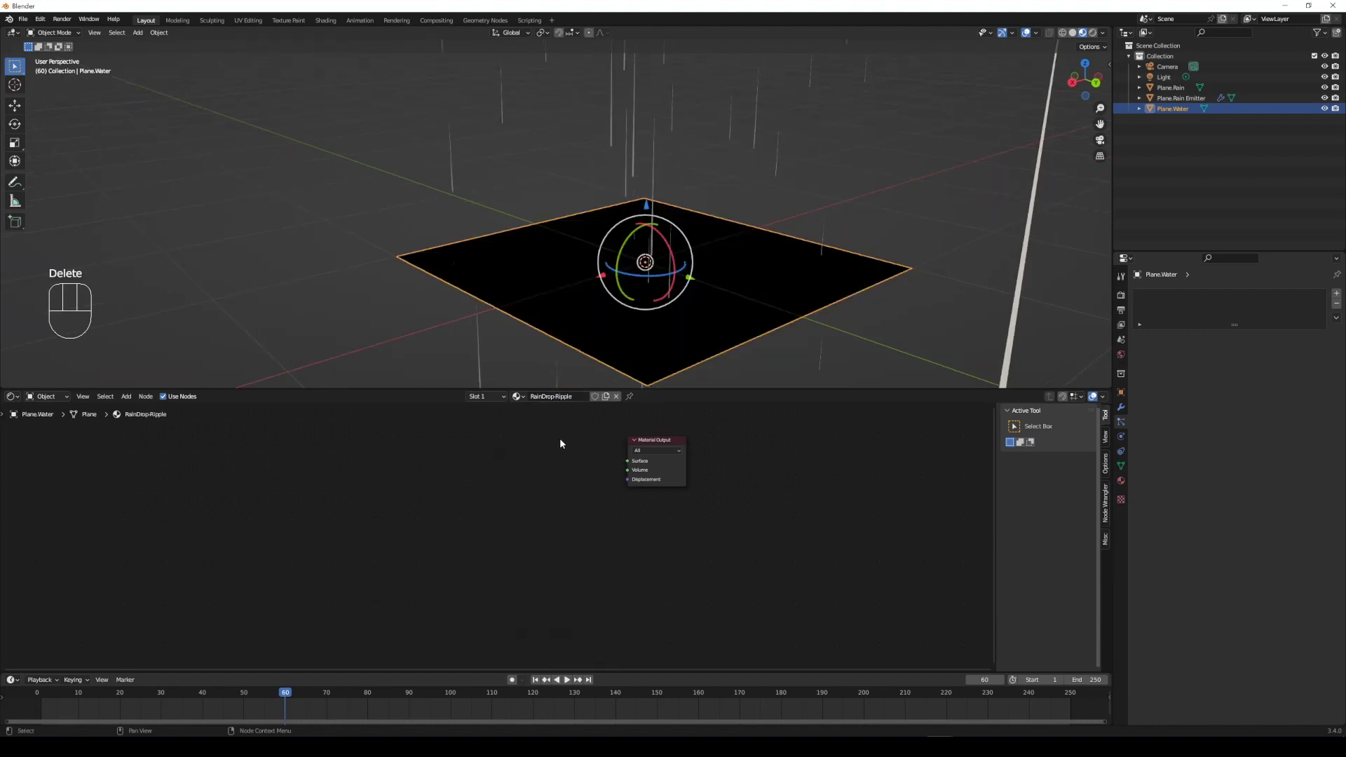
left_click_drag(667, 317, 688, 322)
left_click_drag(689, 322, 676, 285)
middle_click(682, 293)
left_click(578, 504)
- Add a Color Attribute node and connect its Color output to the Material Output surface
key("shift+a")
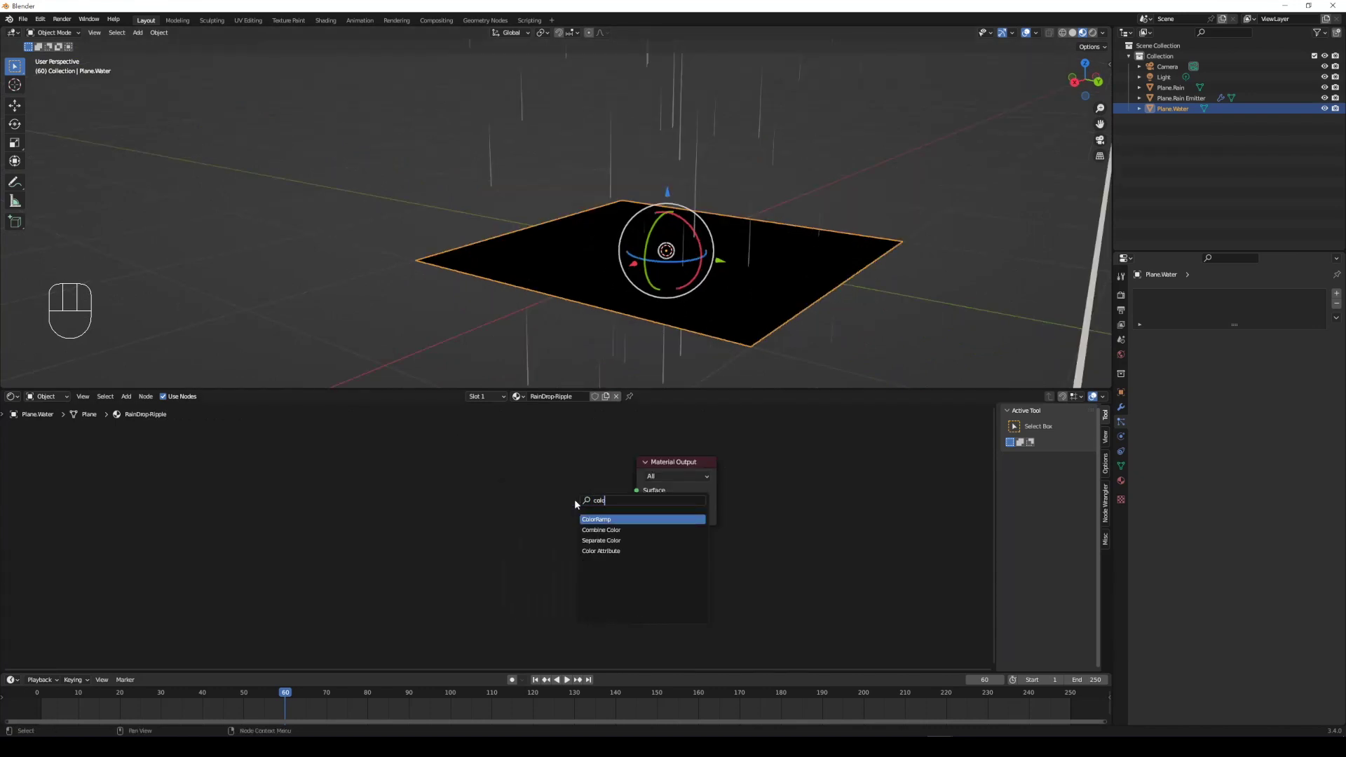
key("Down")
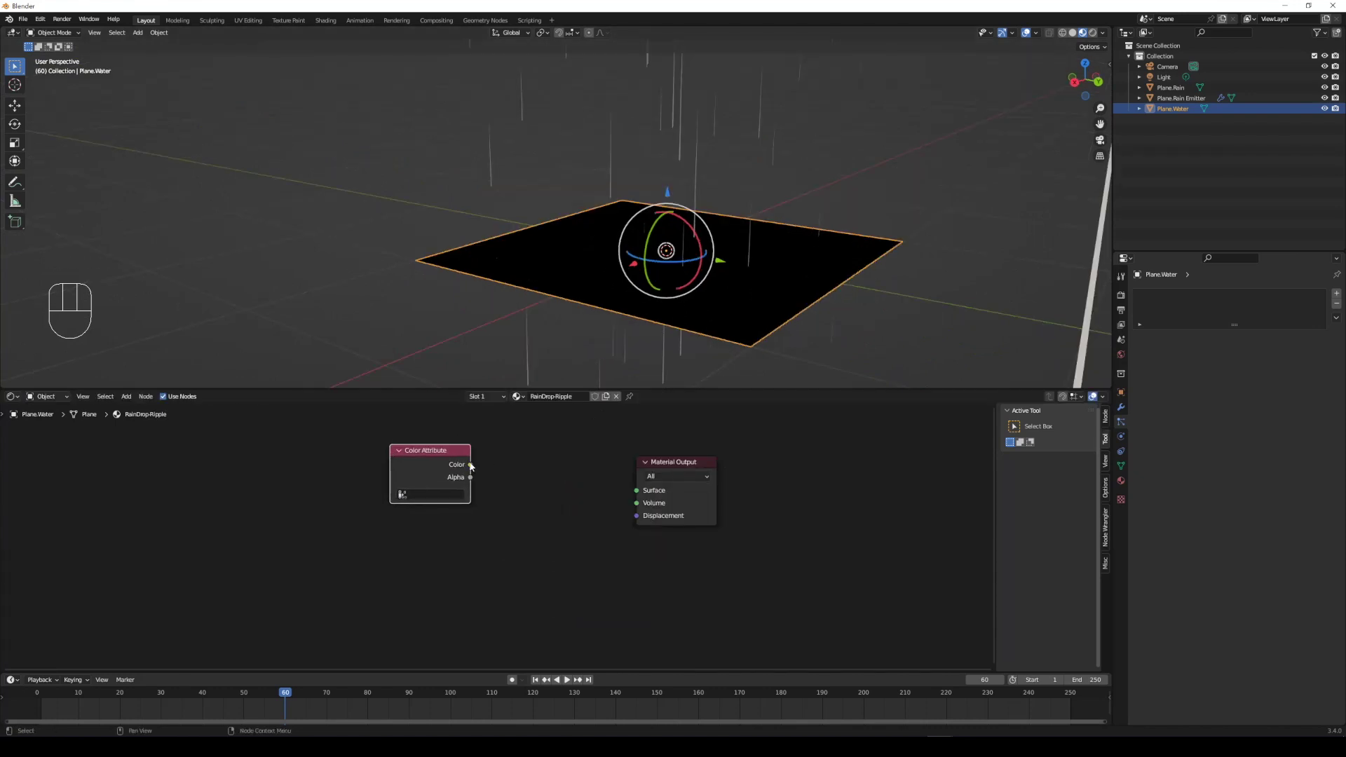
left_click(474, 467)
middle_click(705, 321)
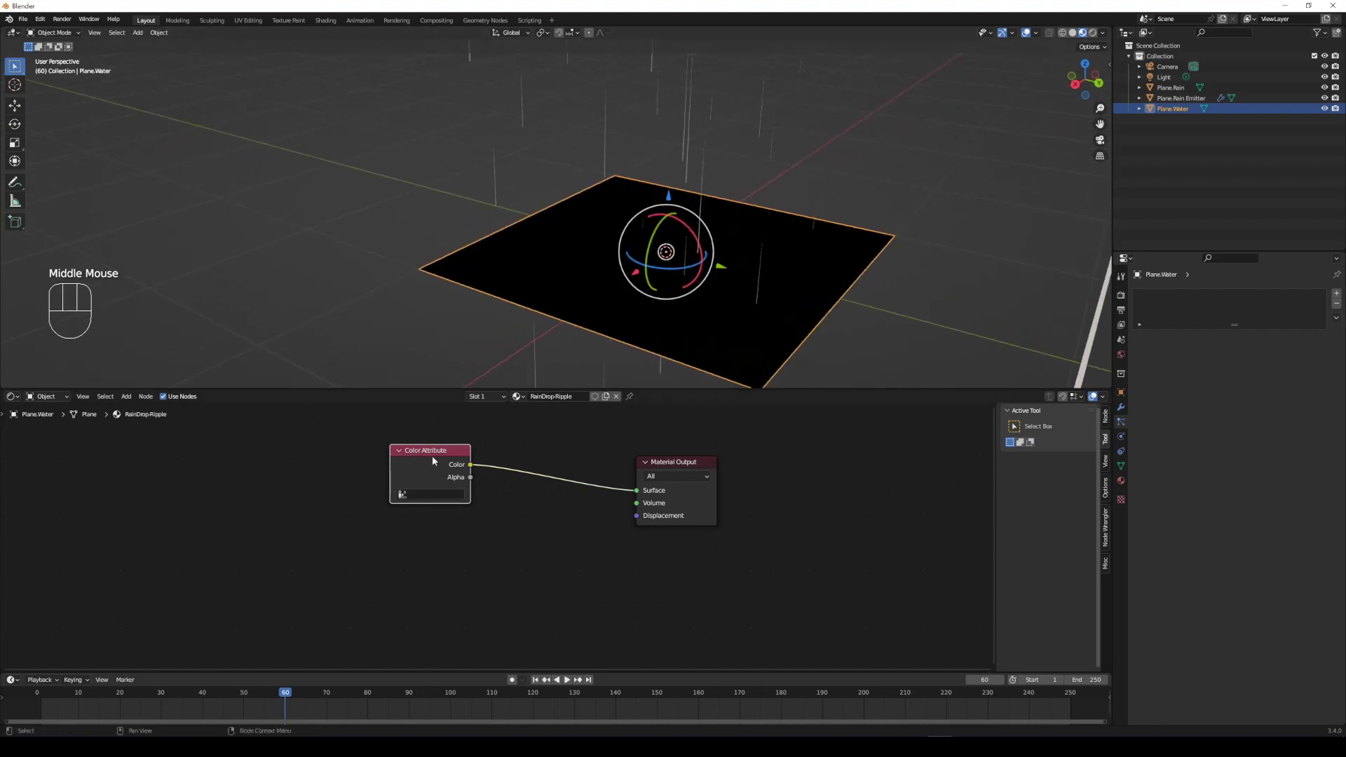
left_click(441, 451)
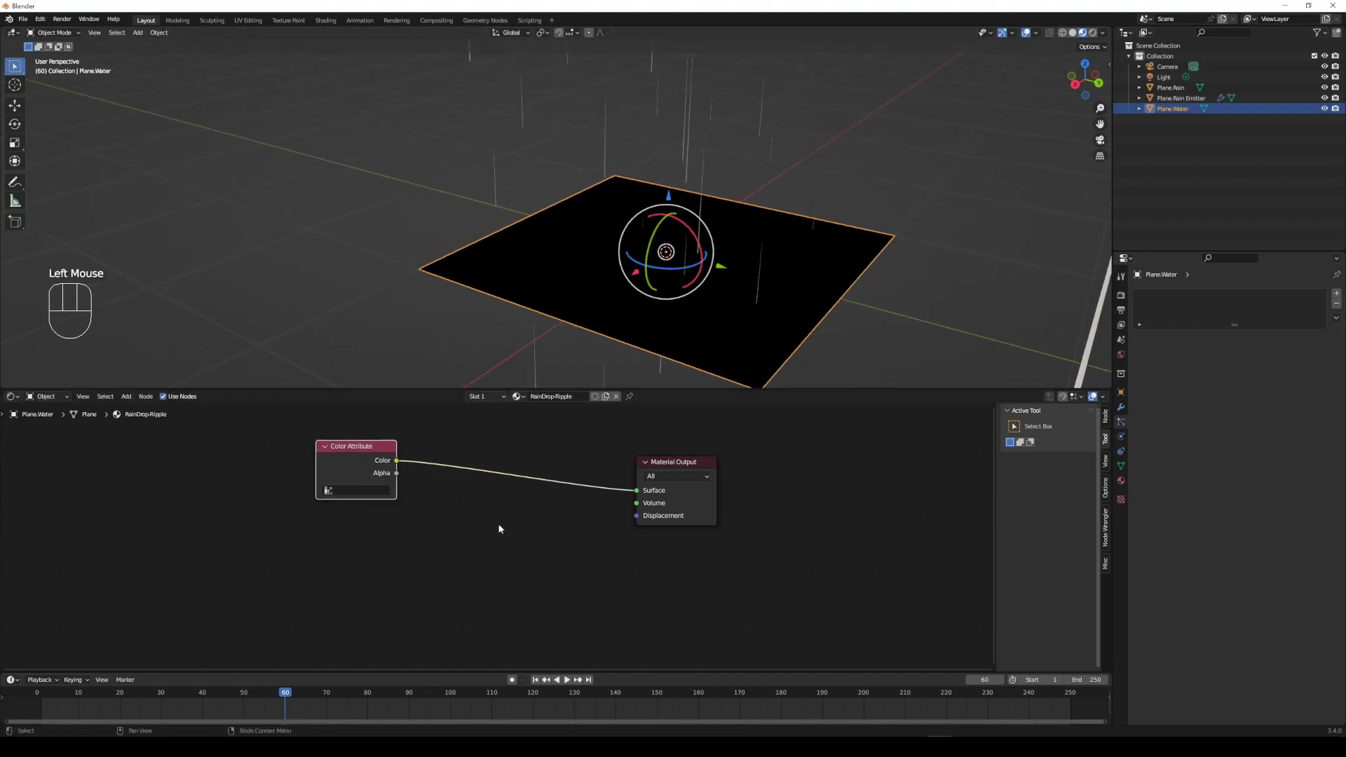
middle_click(507, 528)
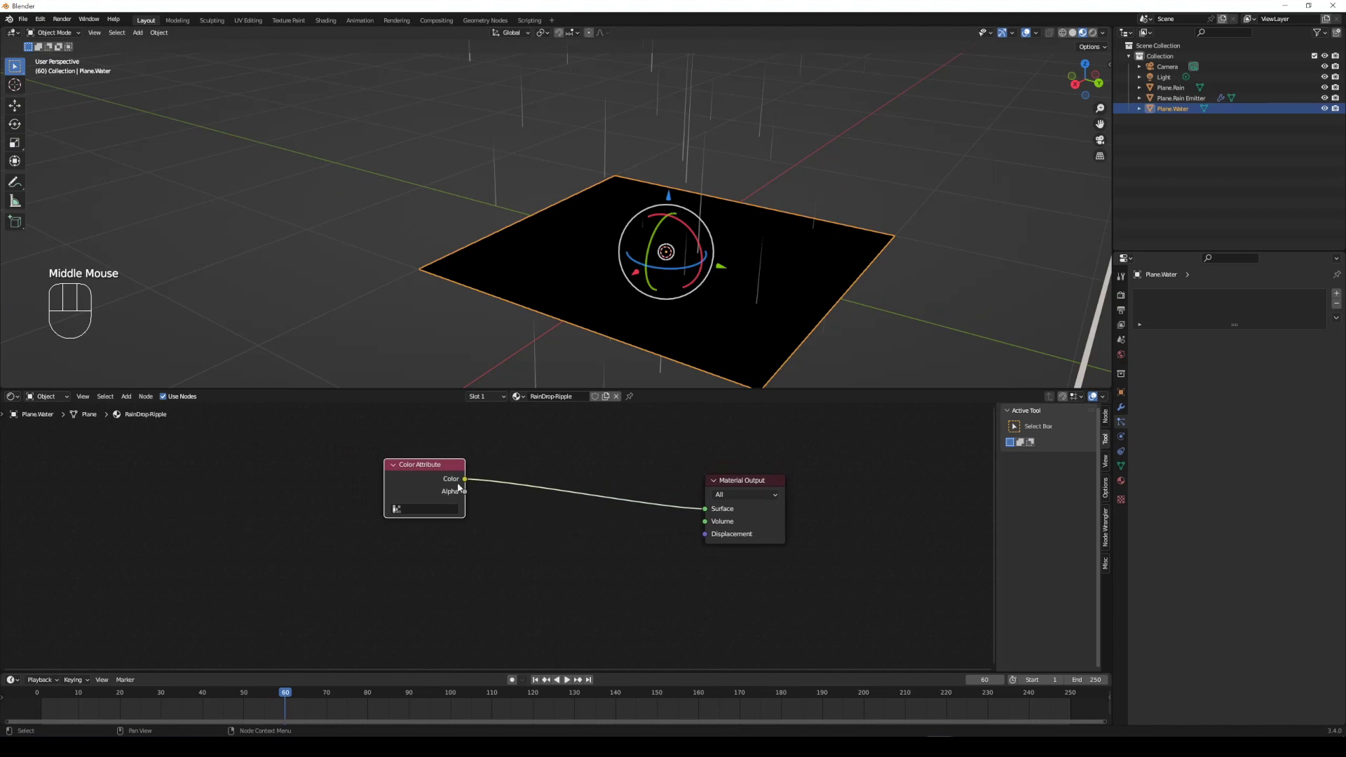
left_click(537, 527)
- Add the frame-driven Add/Divide math, Noise Texture and a Mix node to the ripple material
key("shift+a")
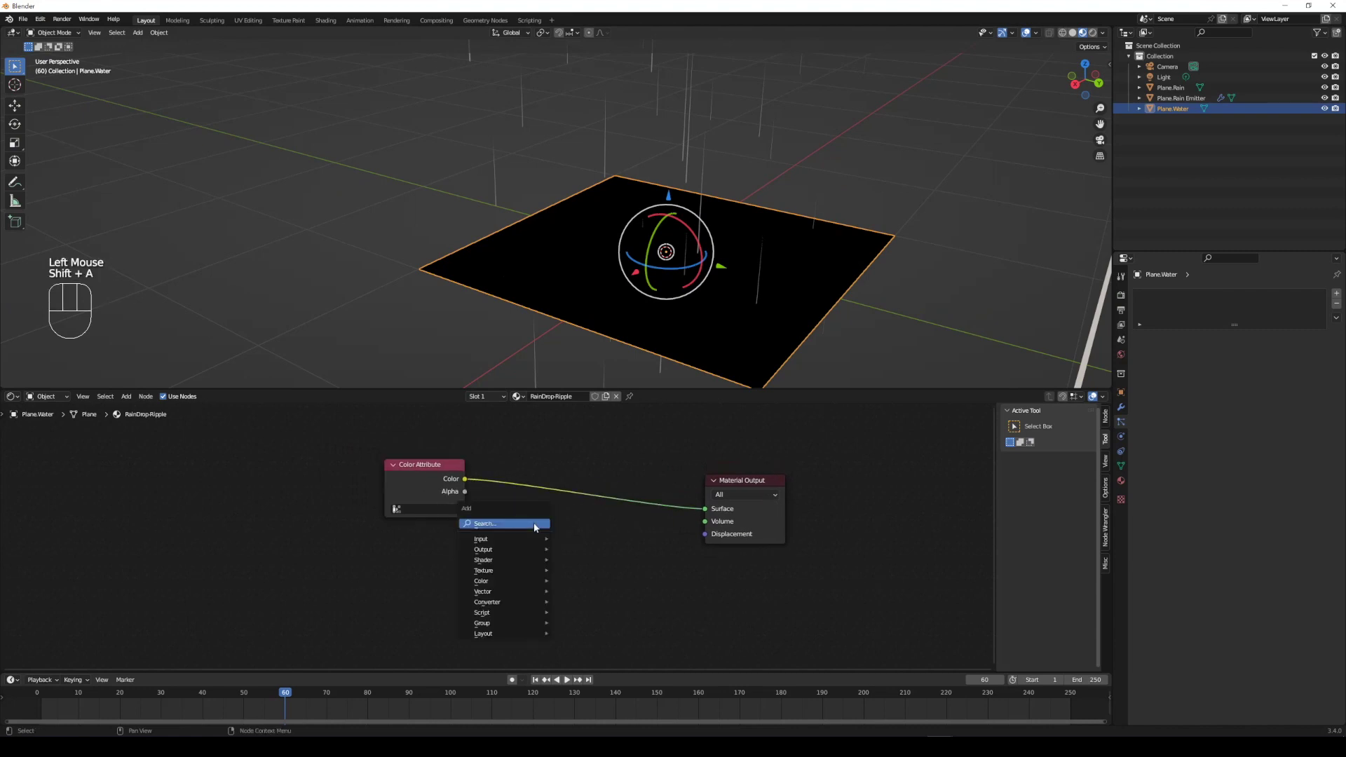
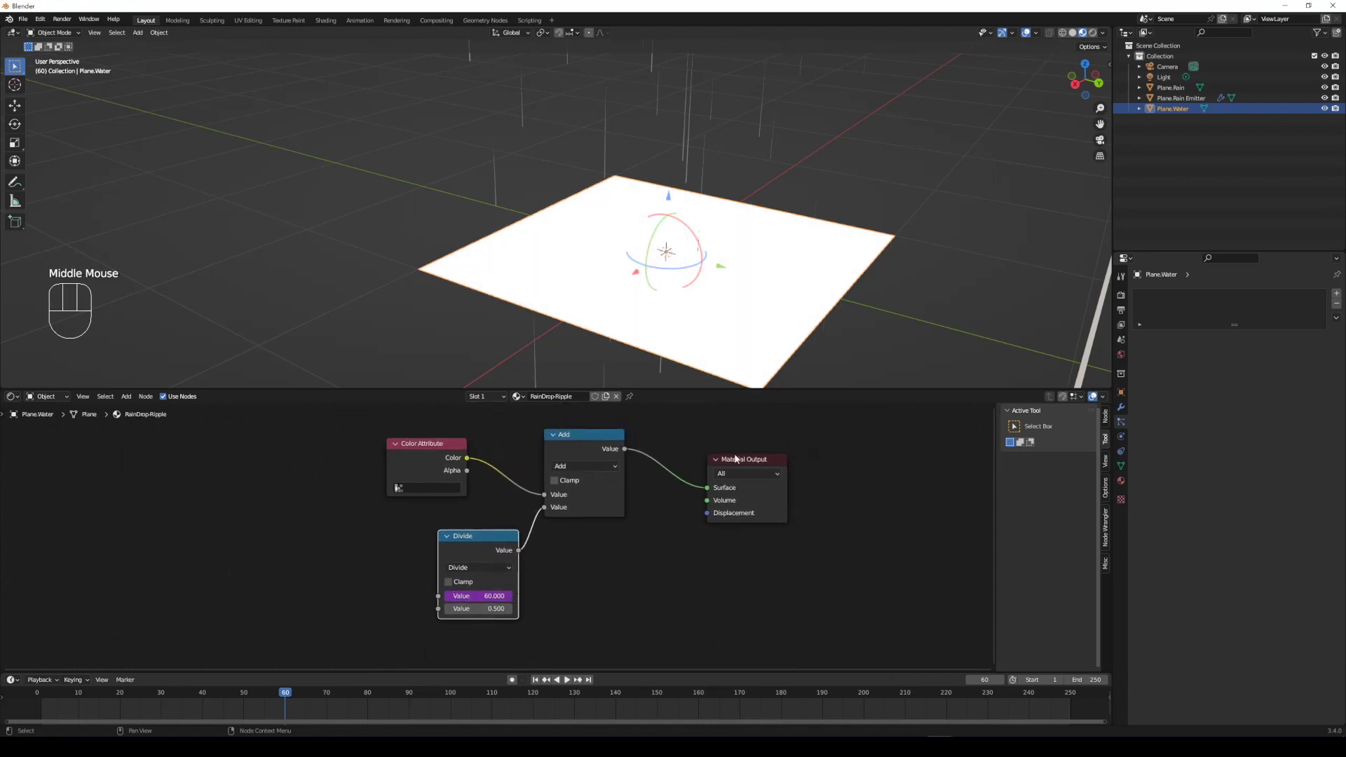
left_click(741, 464)
key("shift+a")
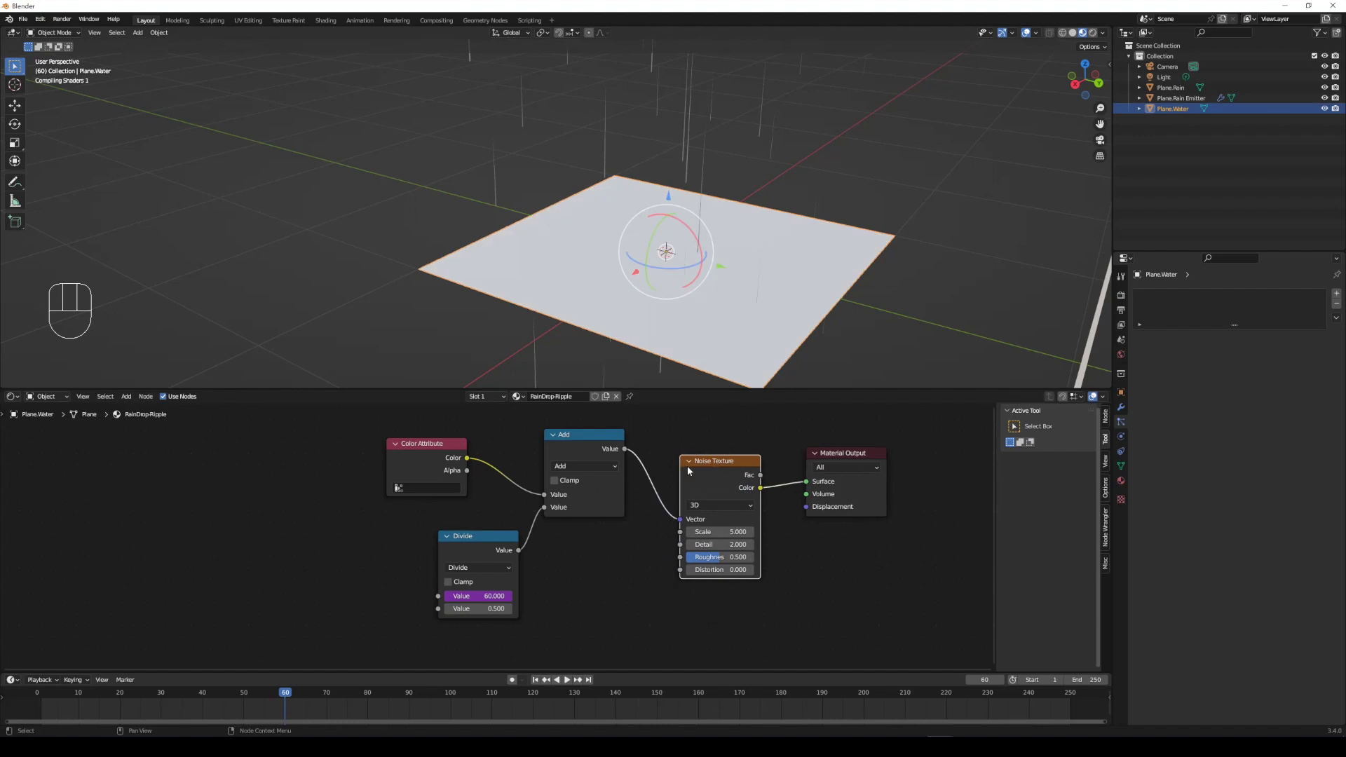
key("shift+a")
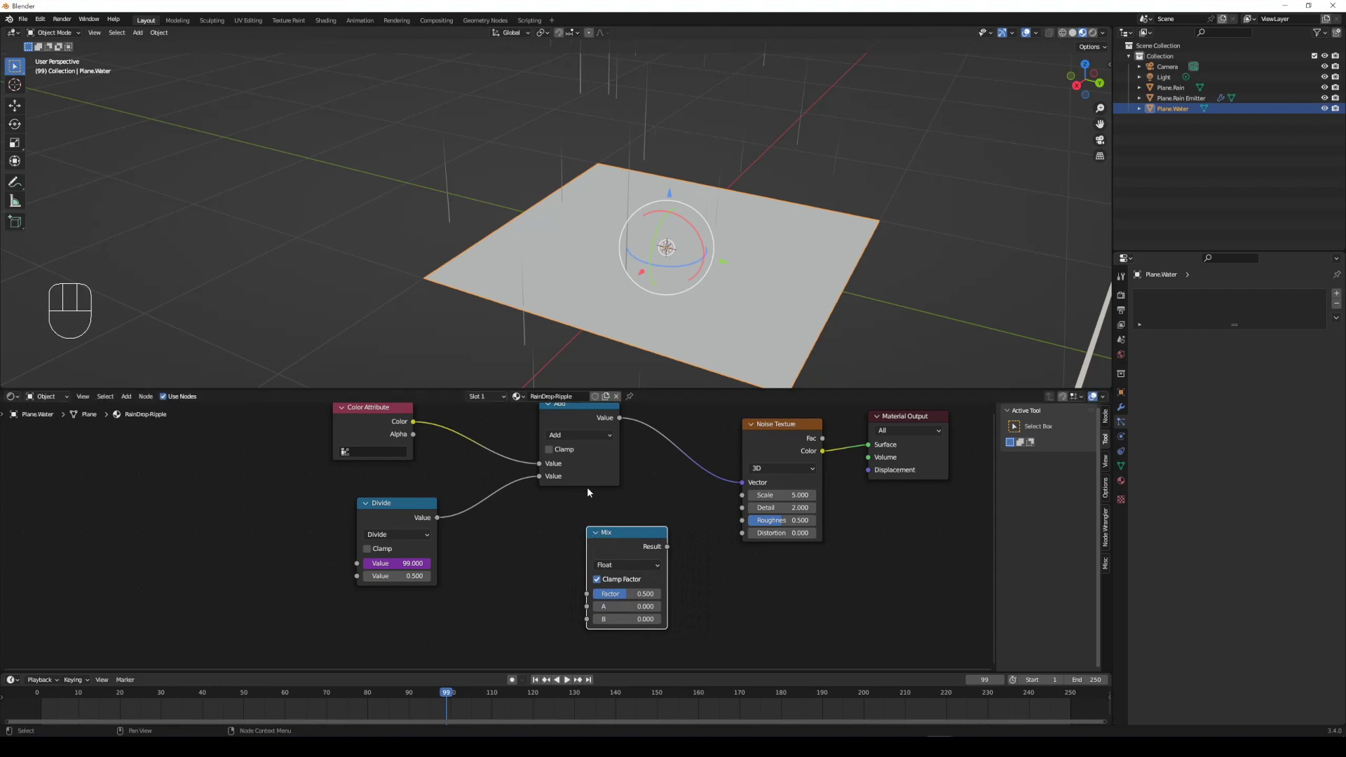
left_click(637, 539)
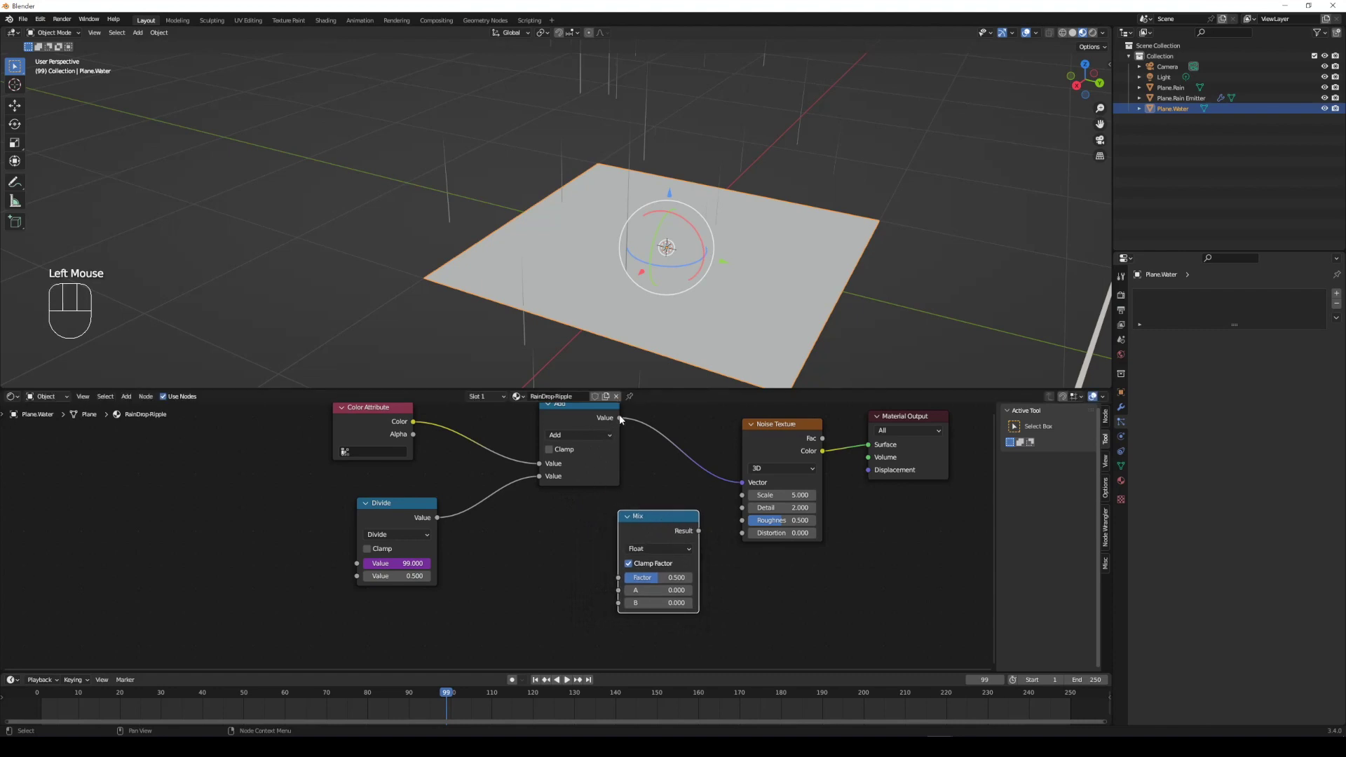
- Set the Mix to Color, feed Add into A and send the Mix result to the Noise Texture vector
left_click(642, 521)
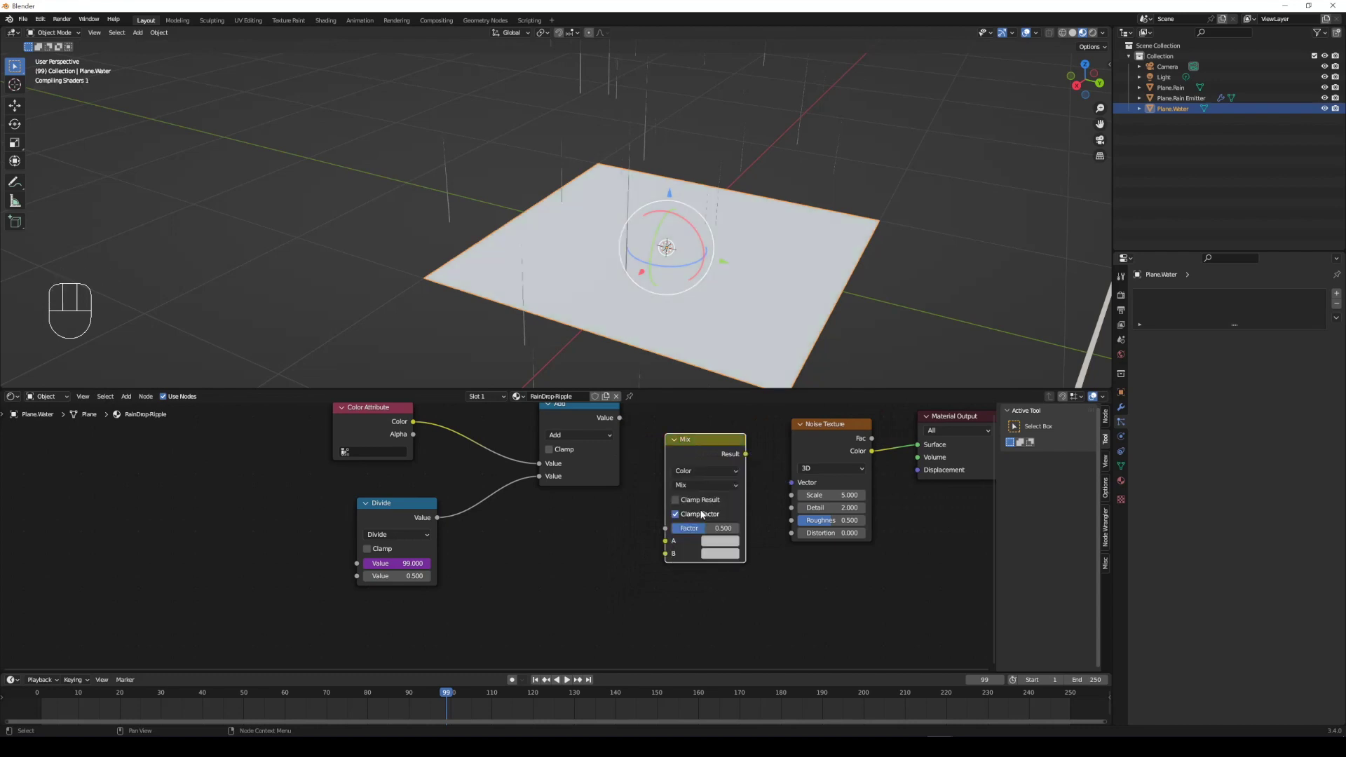
left_click(624, 422)
left_click_drag(650, 518, 666, 542)
left_click_drag(761, 464, 795, 486)
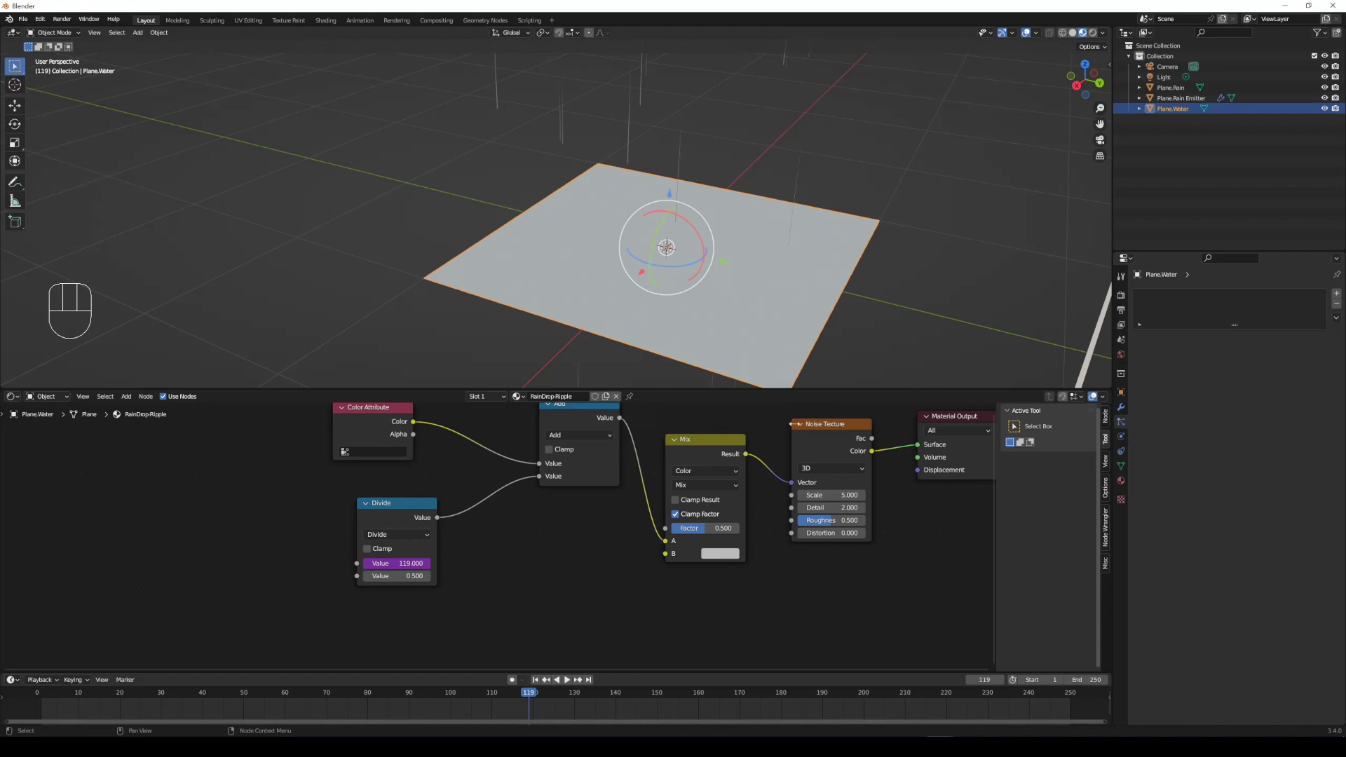
- Add Texture Coordinate and Mapping for the noise and link Mapping Vector into Mix B
left_click(827, 426)
key("ctrl+t")
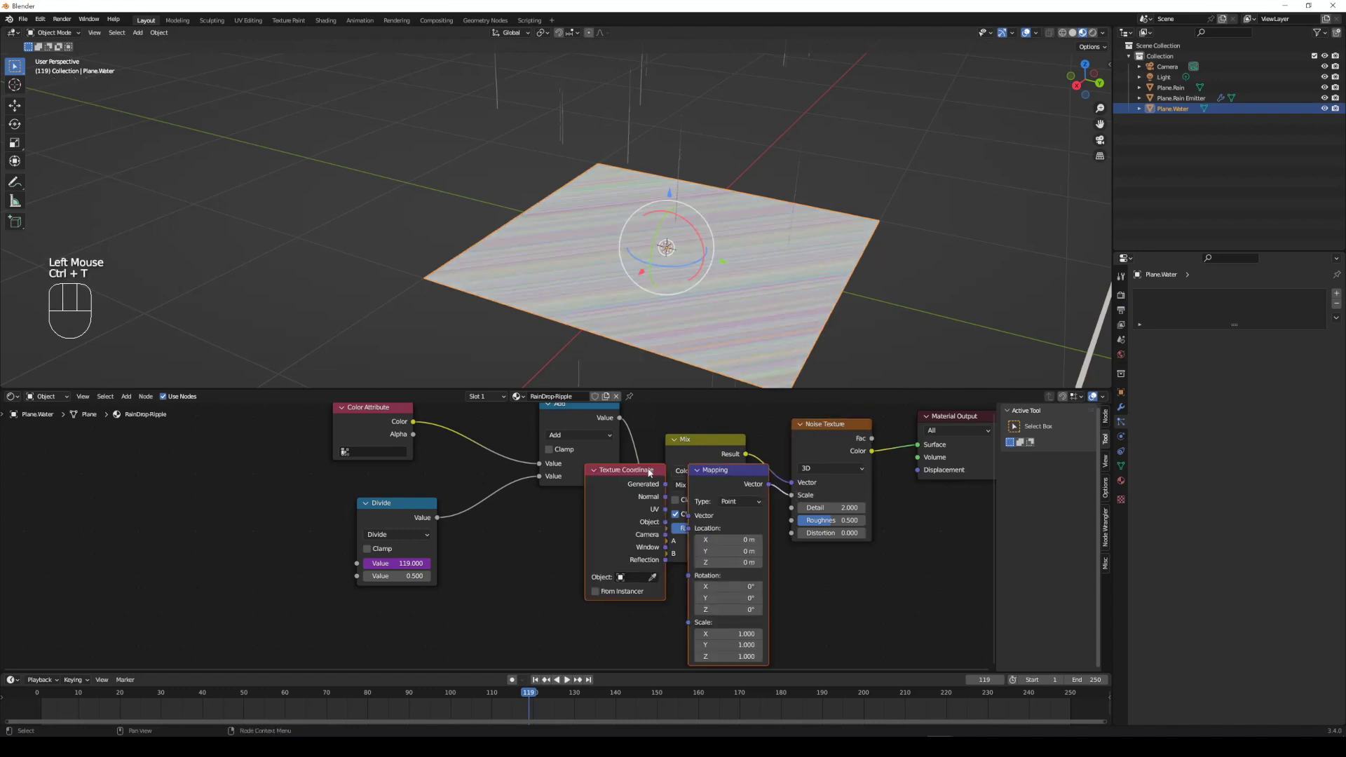
key("g")
left_click(729, 449)
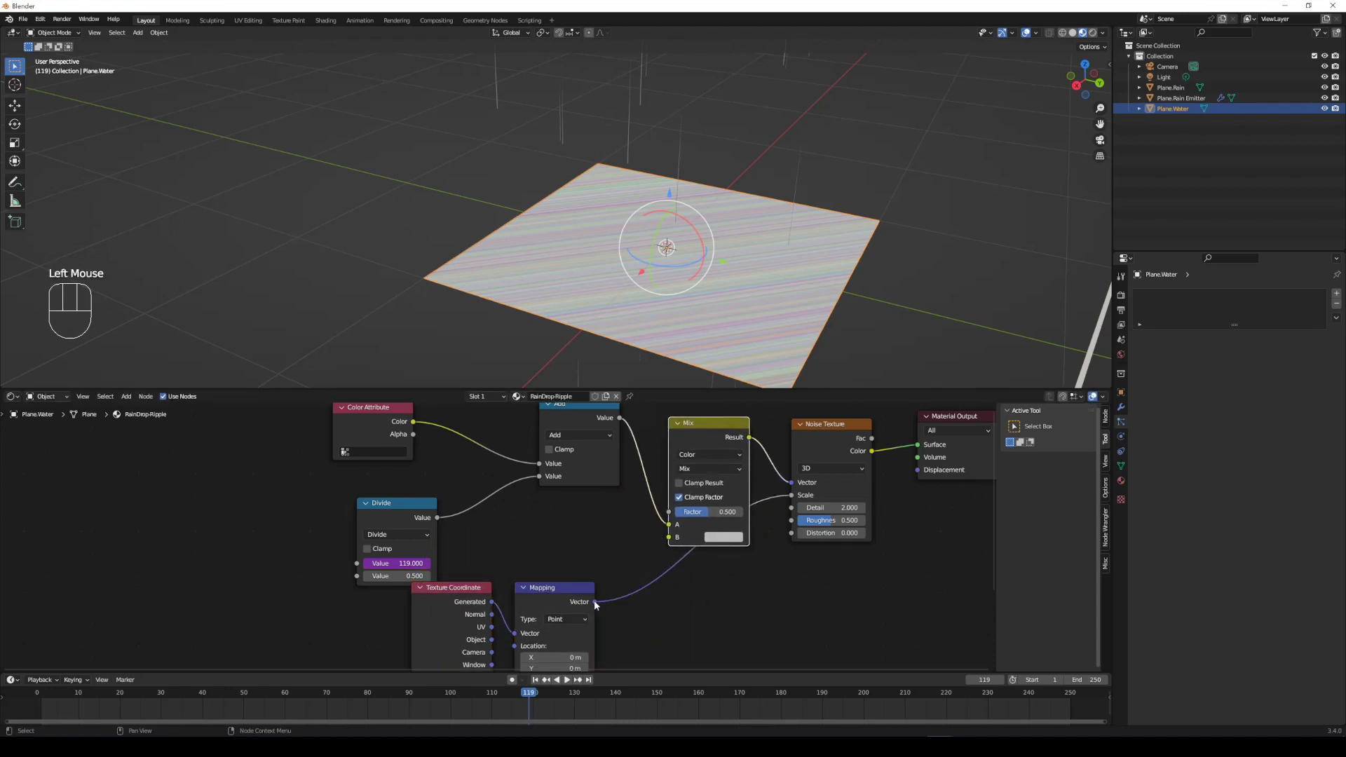
left_click_drag(793, 496, 674, 536)
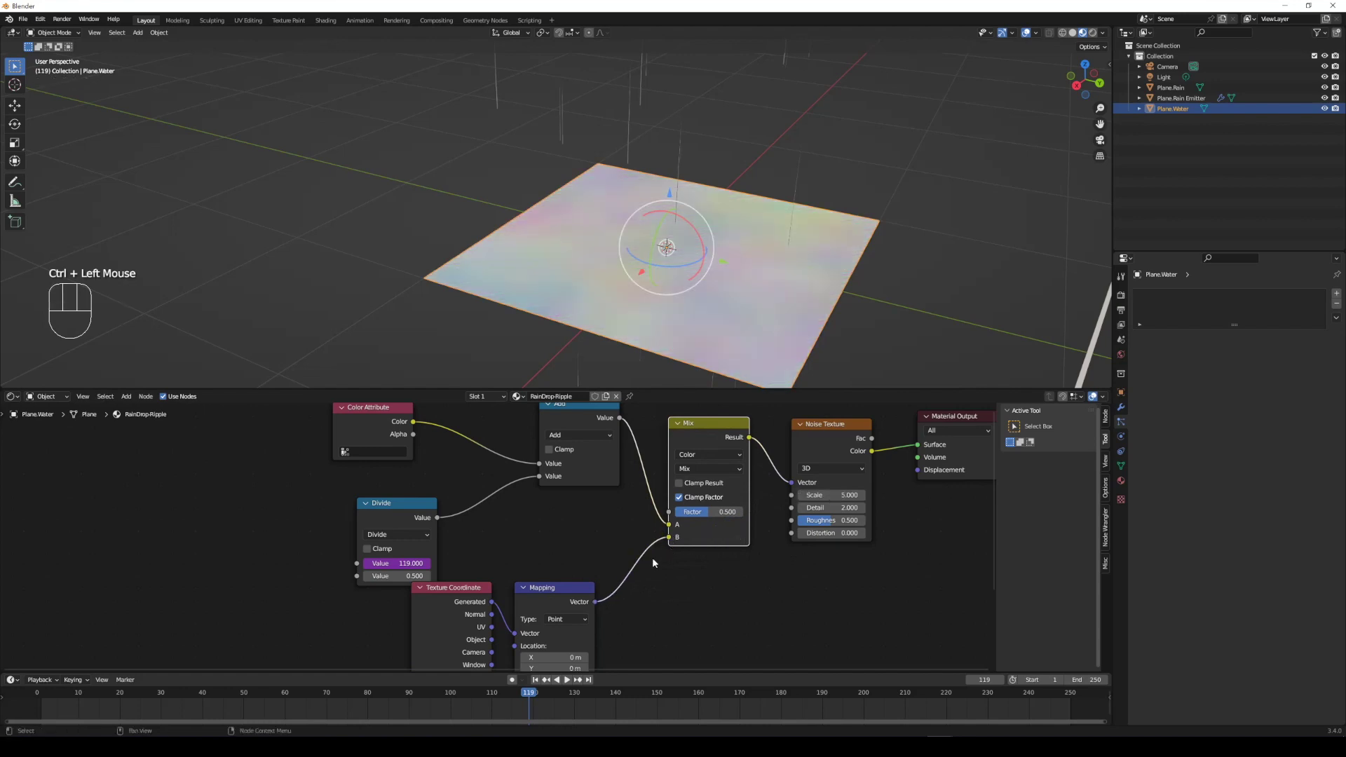
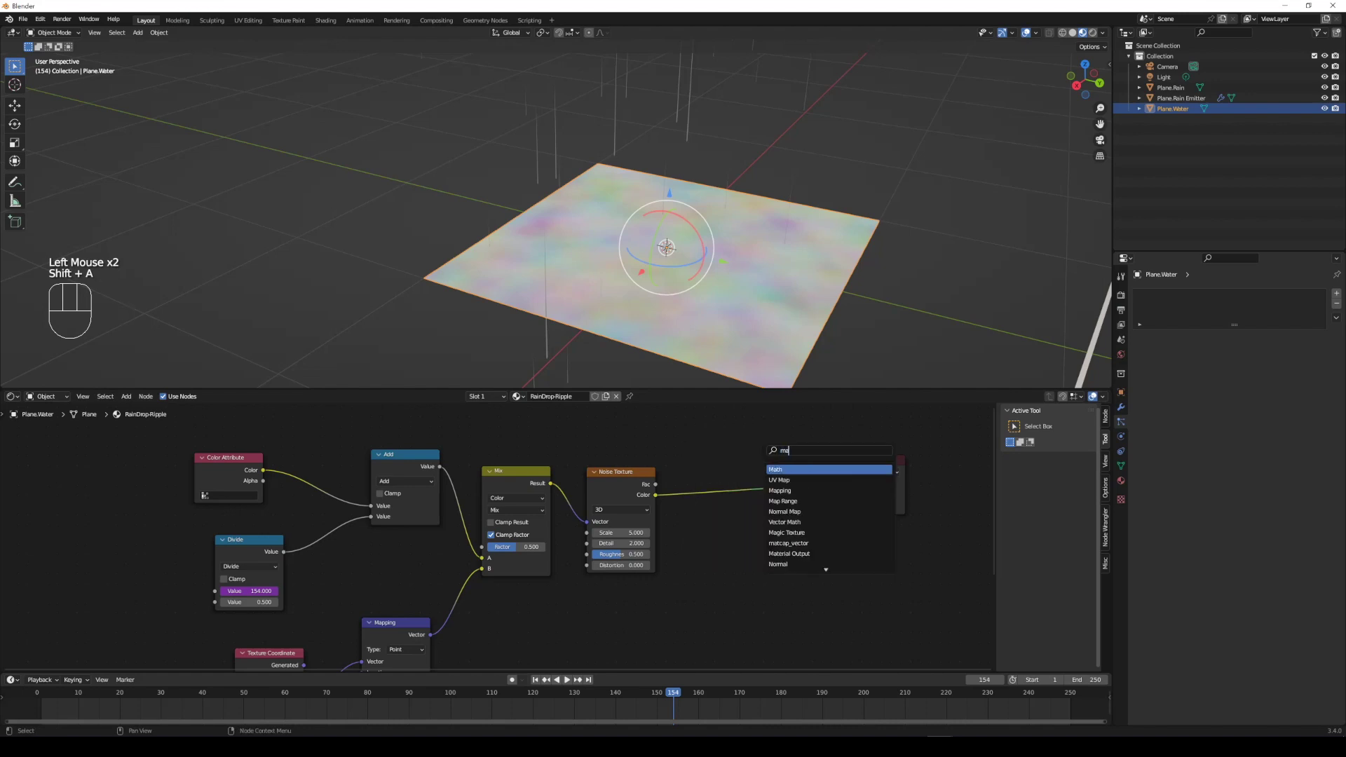
- Add a Map Range before the output and a duplicated Multiply node combining noise colour with the Mix result
key("Down")
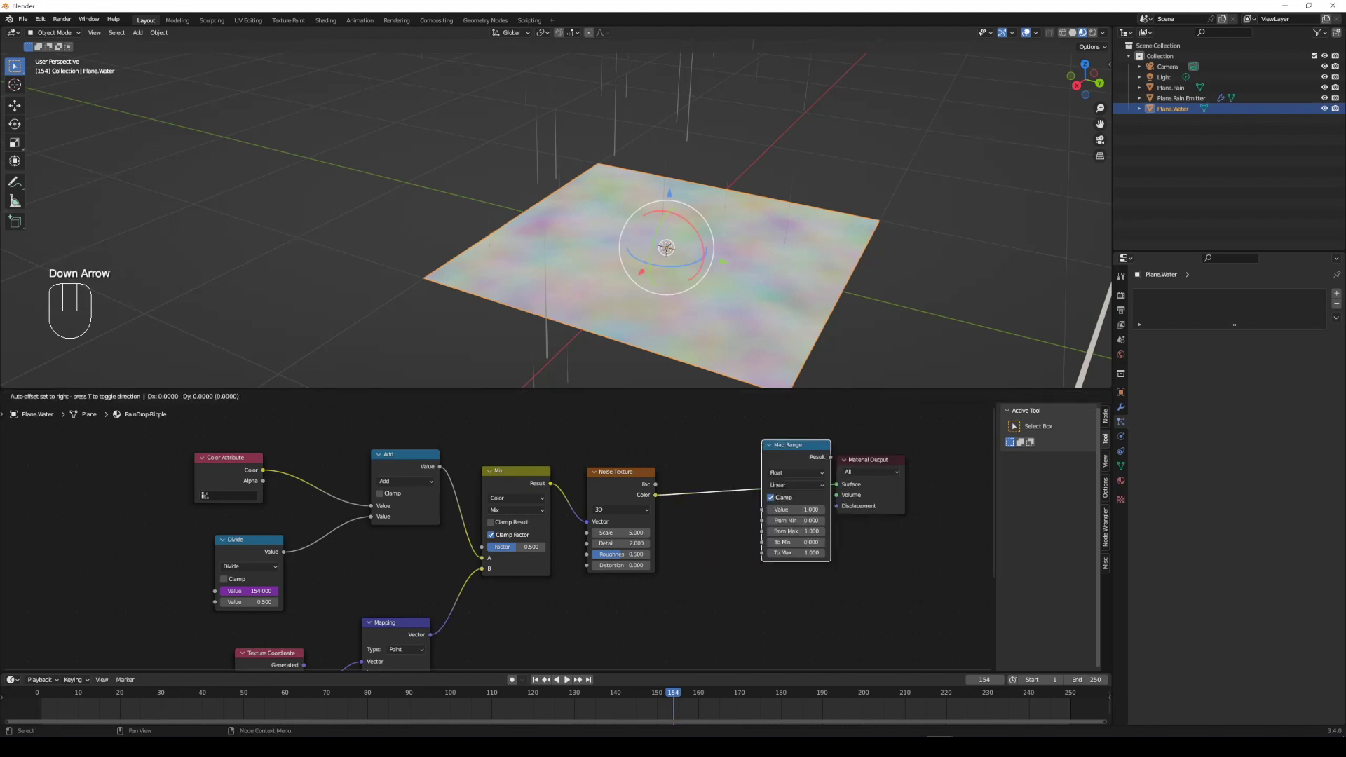
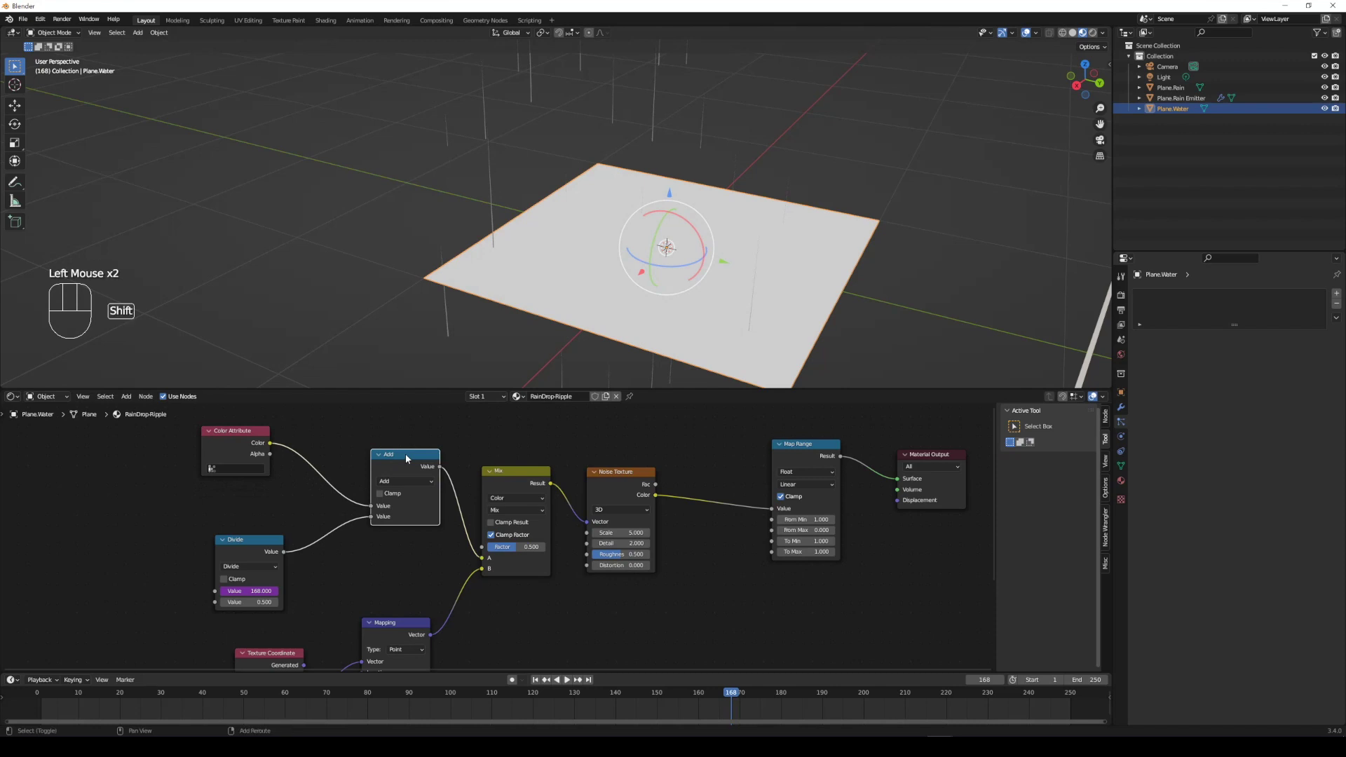
key("shift+d")
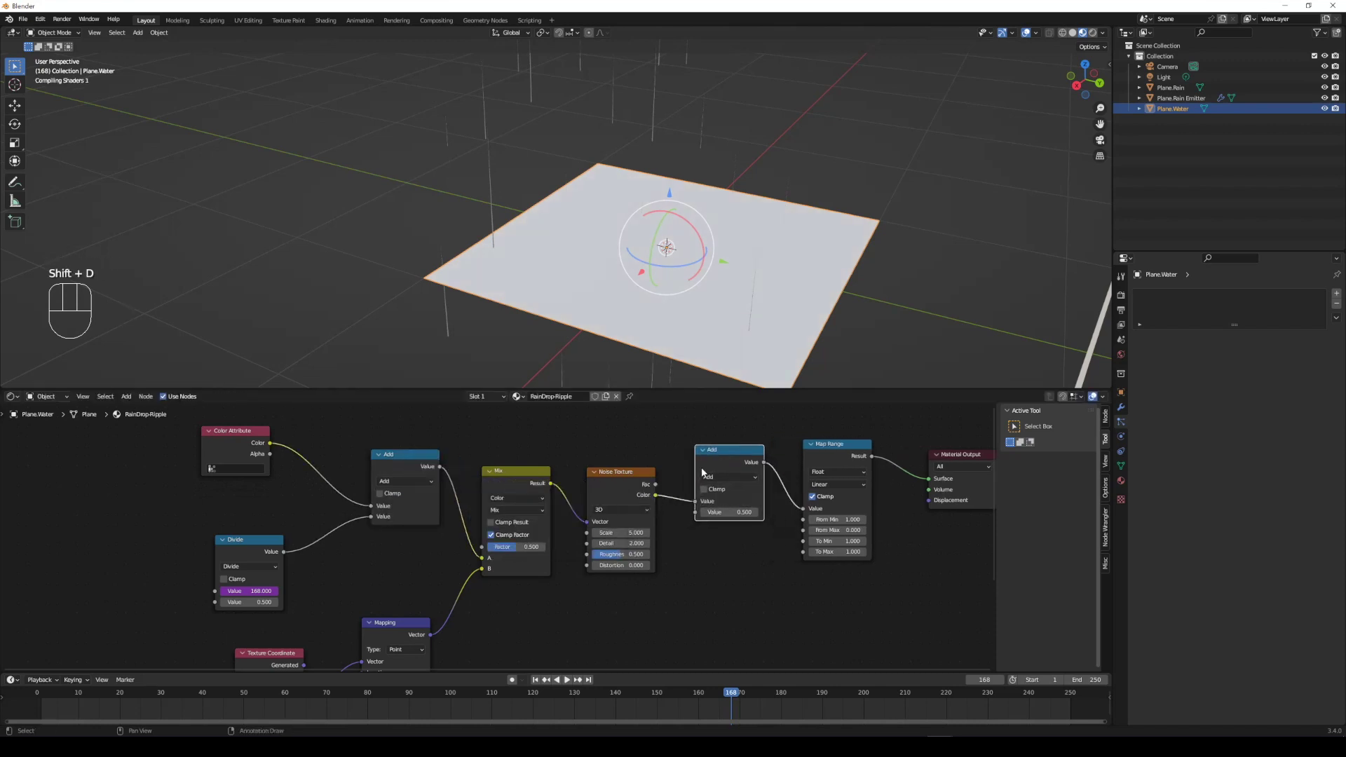
middle_click(704, 477)
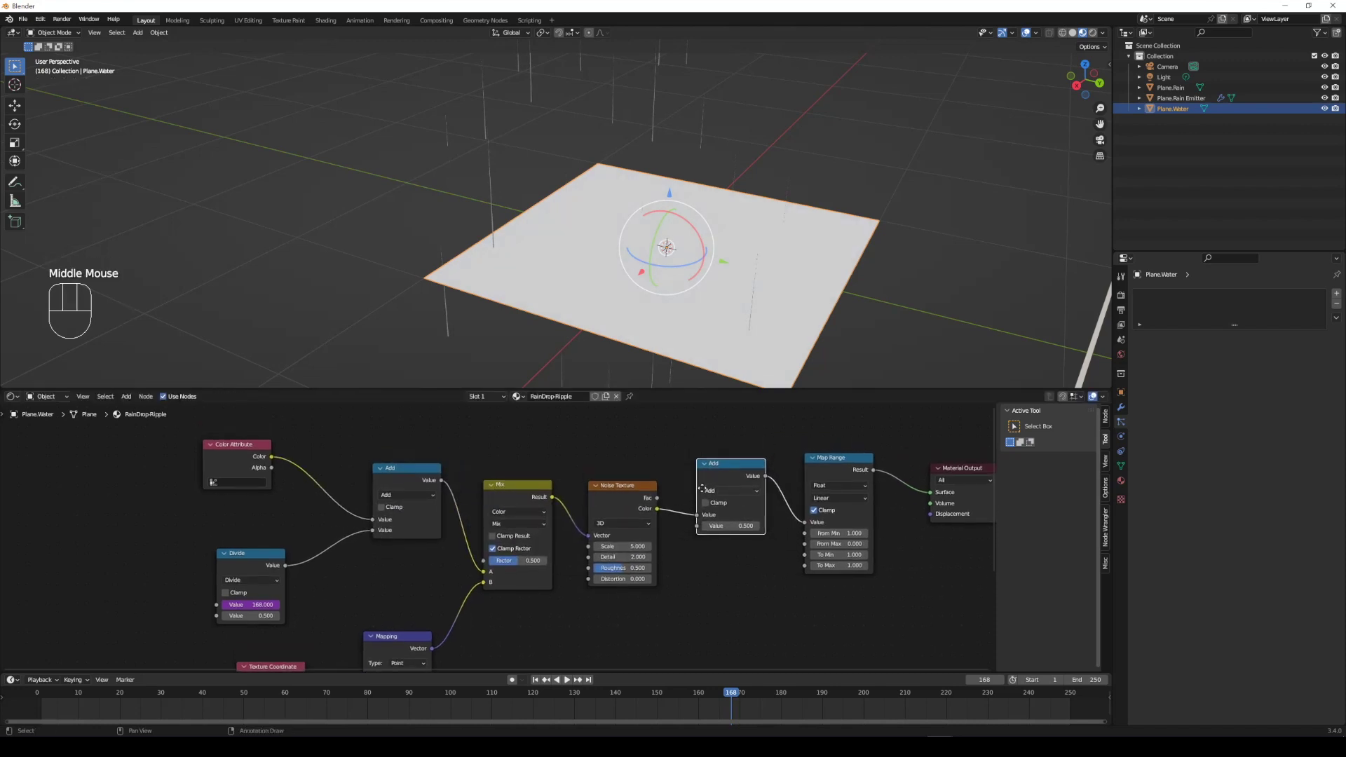
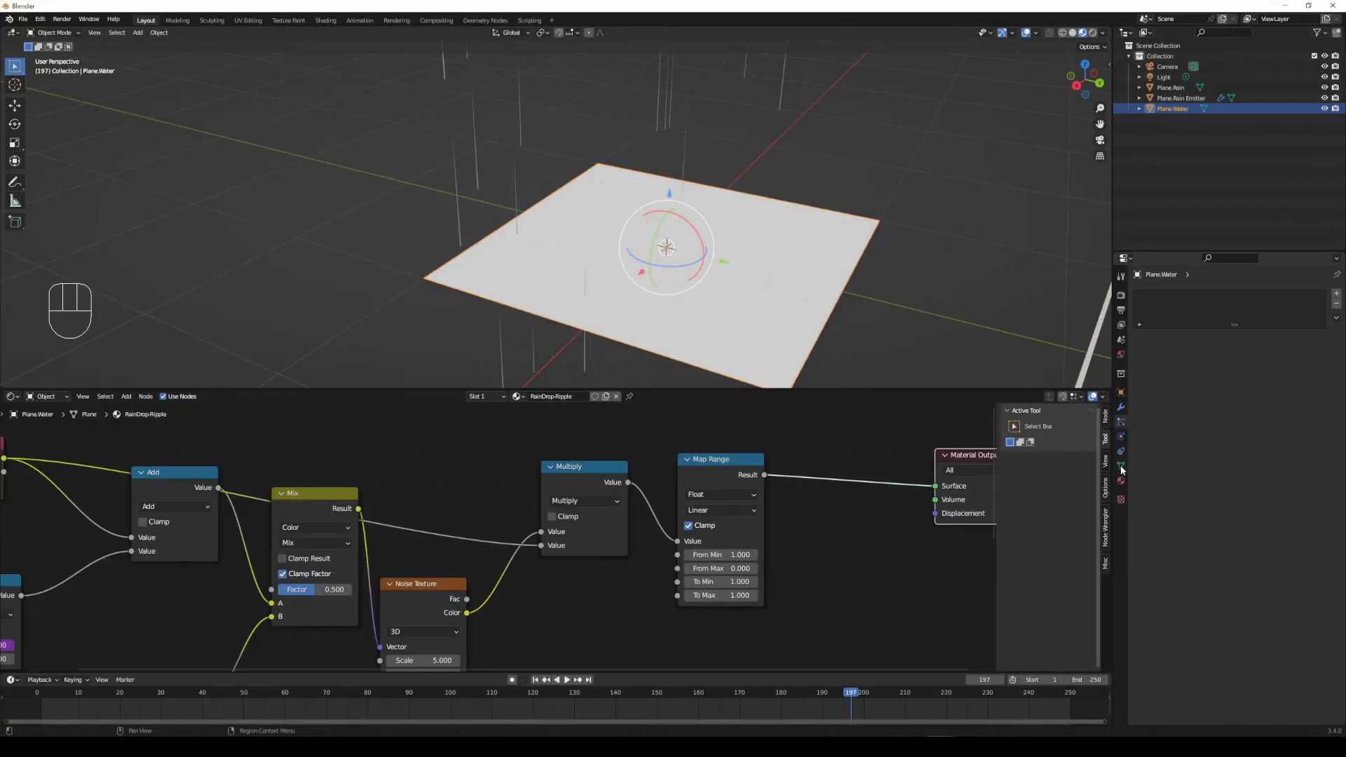
- Add Dynamic Paint to Plane.Water as a Canvas with its paintmap output layer set to Col
left_click(1124, 443)
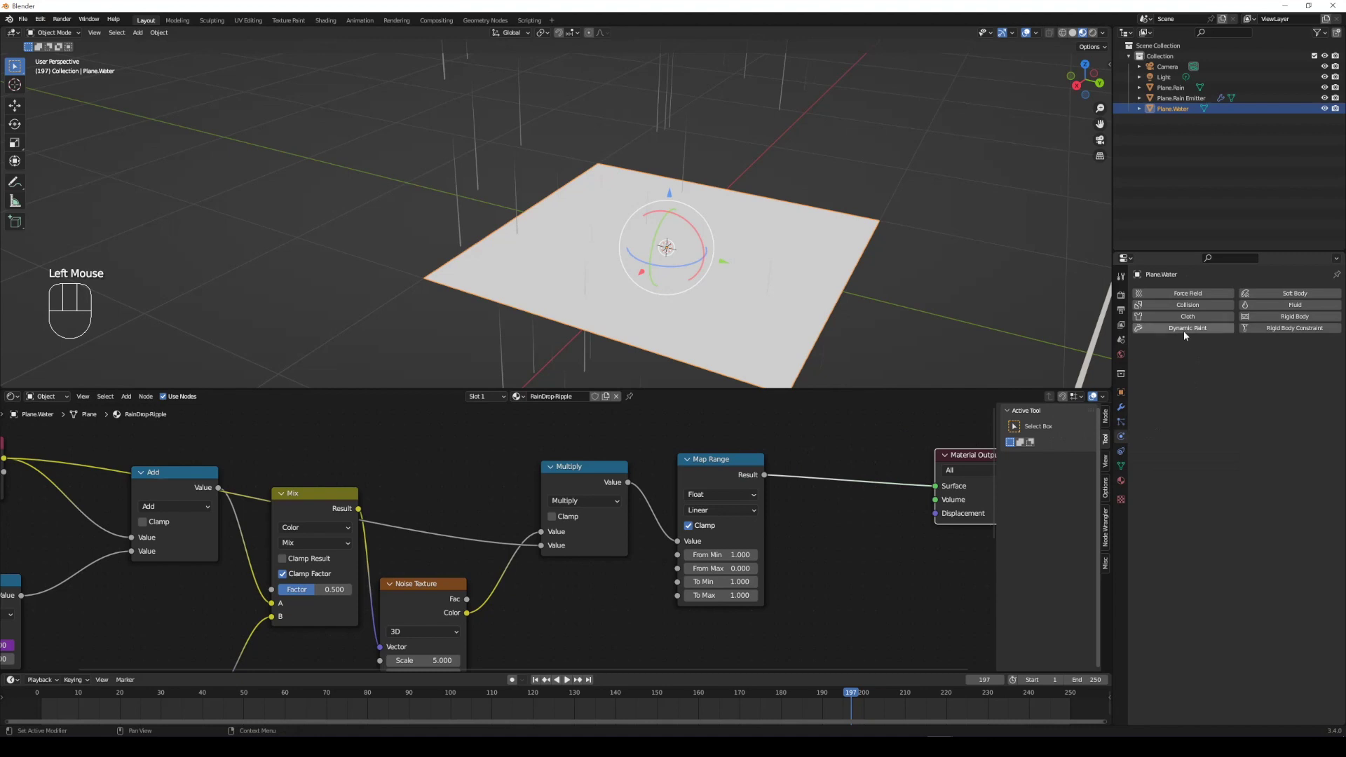
left_click(1187, 334)
left_click(1245, 399)
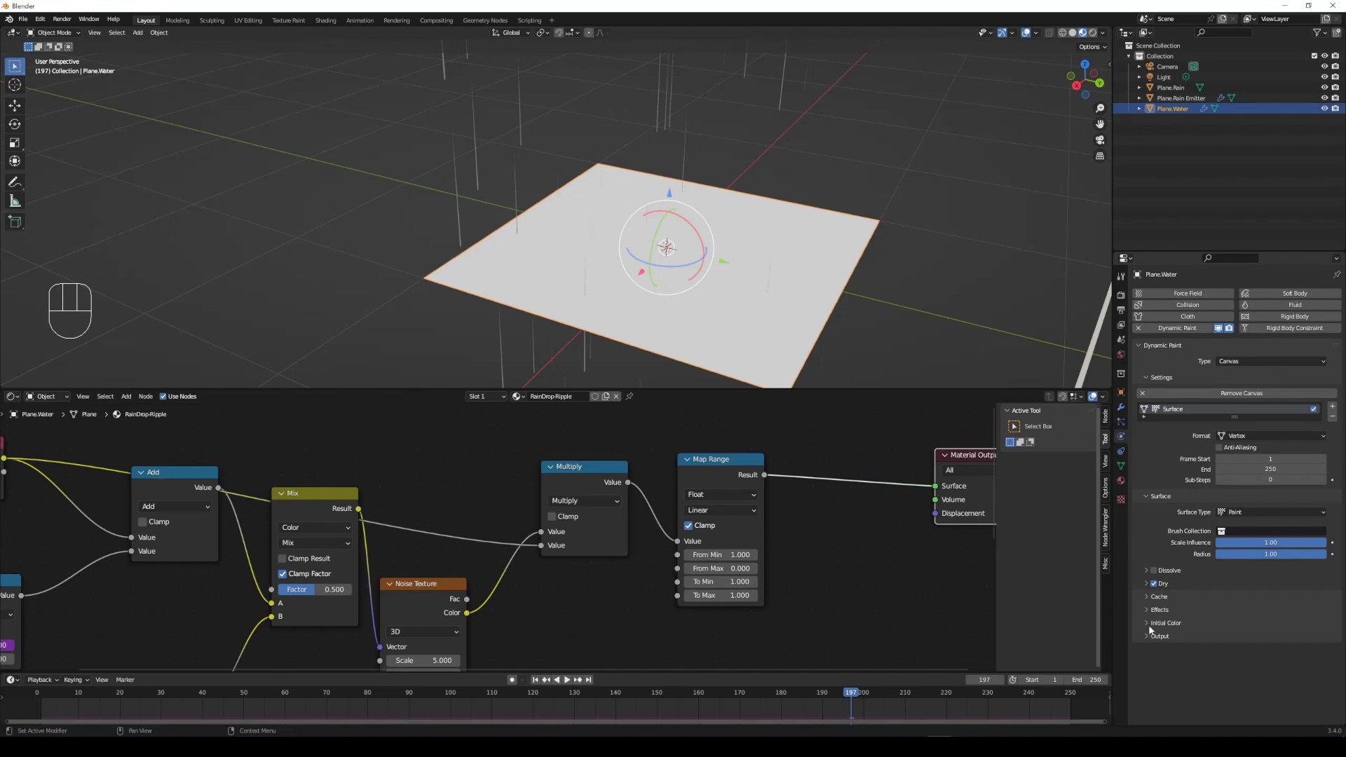
left_click(1151, 637)
left_click(1309, 656)
left_click(1316, 671)
left_click(1325, 659)
left_click_drag(1305, 658, 1250, 582)
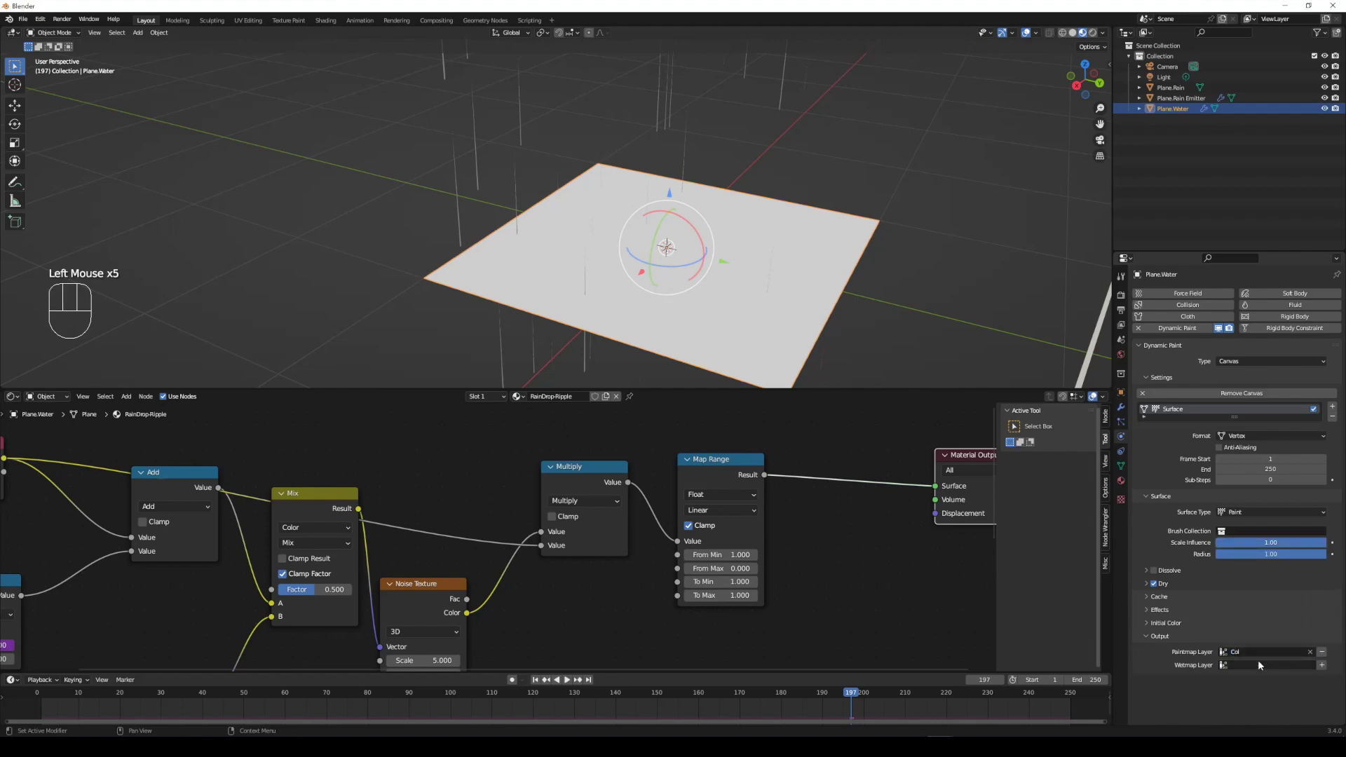
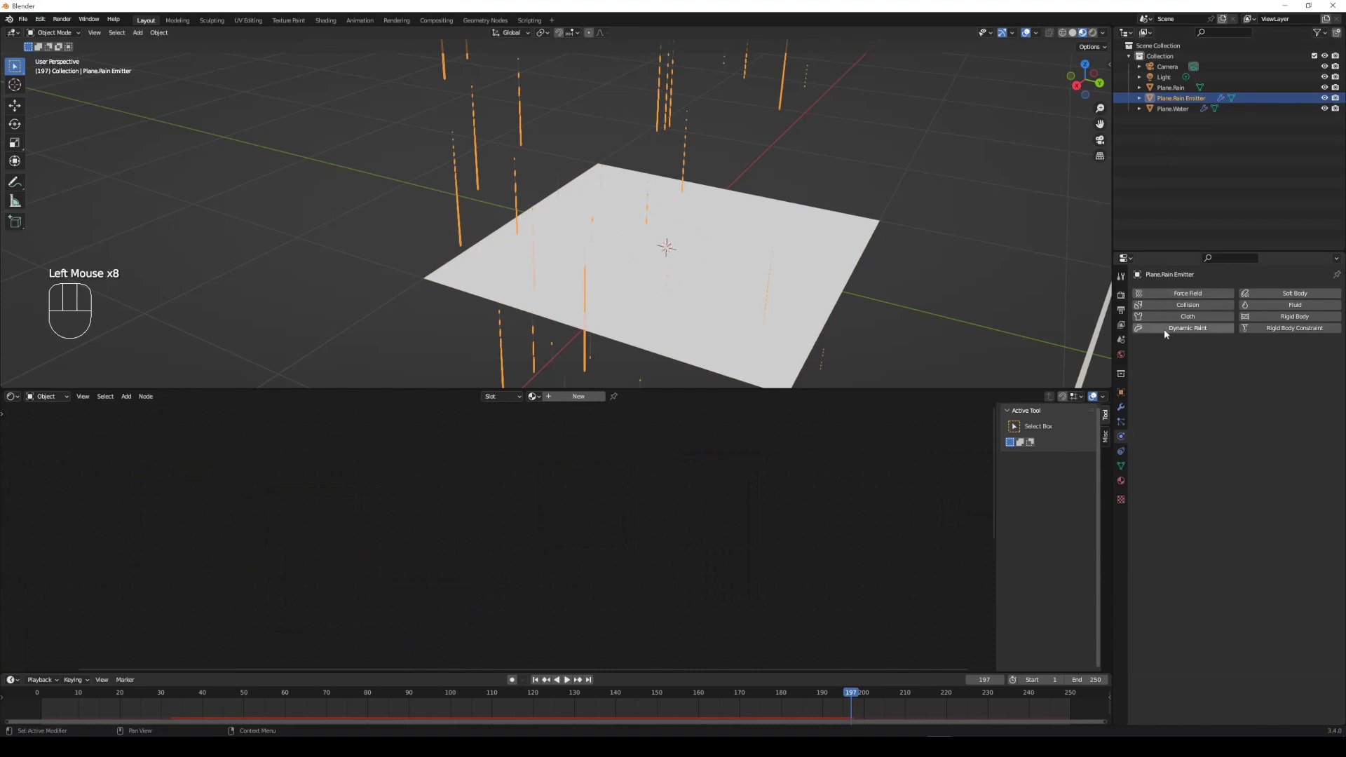
- Add Dynamic Paint as Brush on Plane.Rain Emitter, painting from ParticleSystem.Rain with Use Particle's Radius
left_click(1170, 335)
left_click_drag(1249, 364, 1227, 397)
left_click(1227, 400)
left_click_drag(1244, 491, 1269, 501)
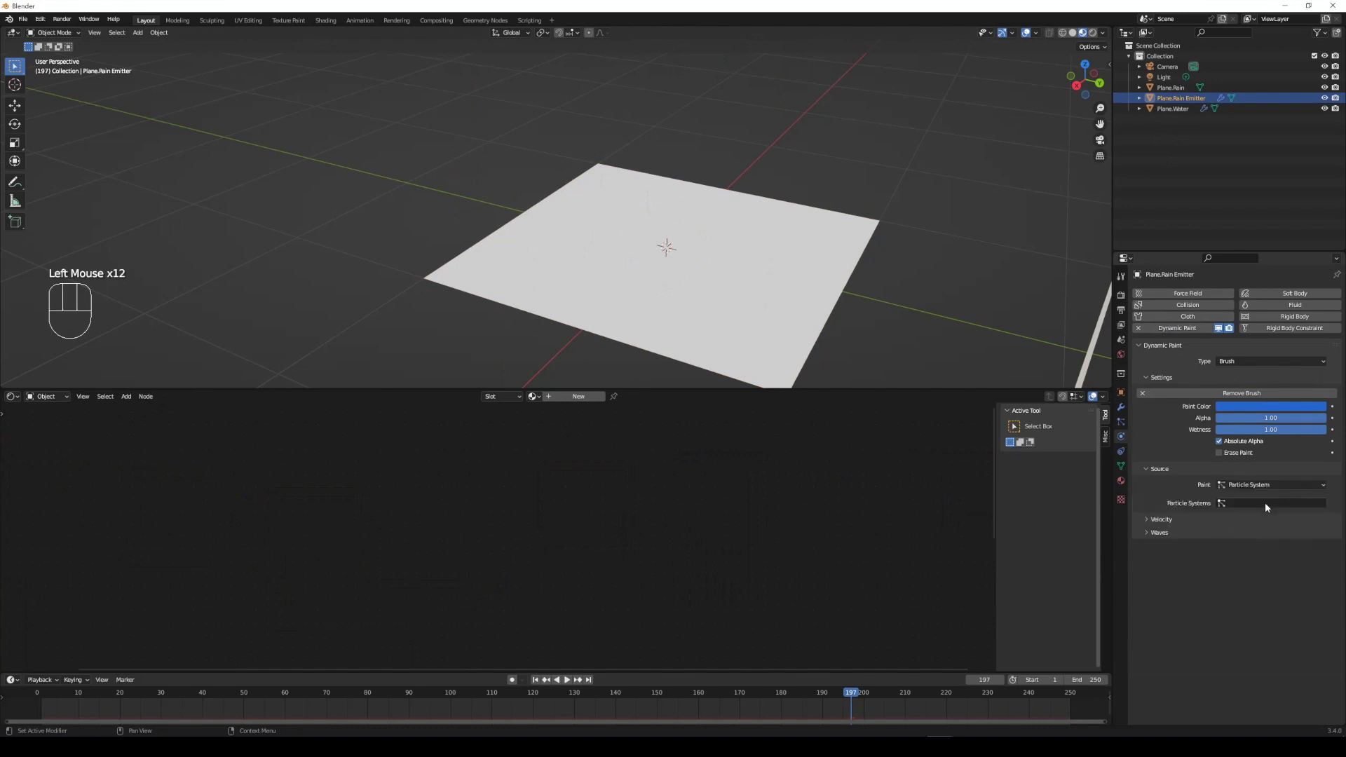
left_click(1269, 506)
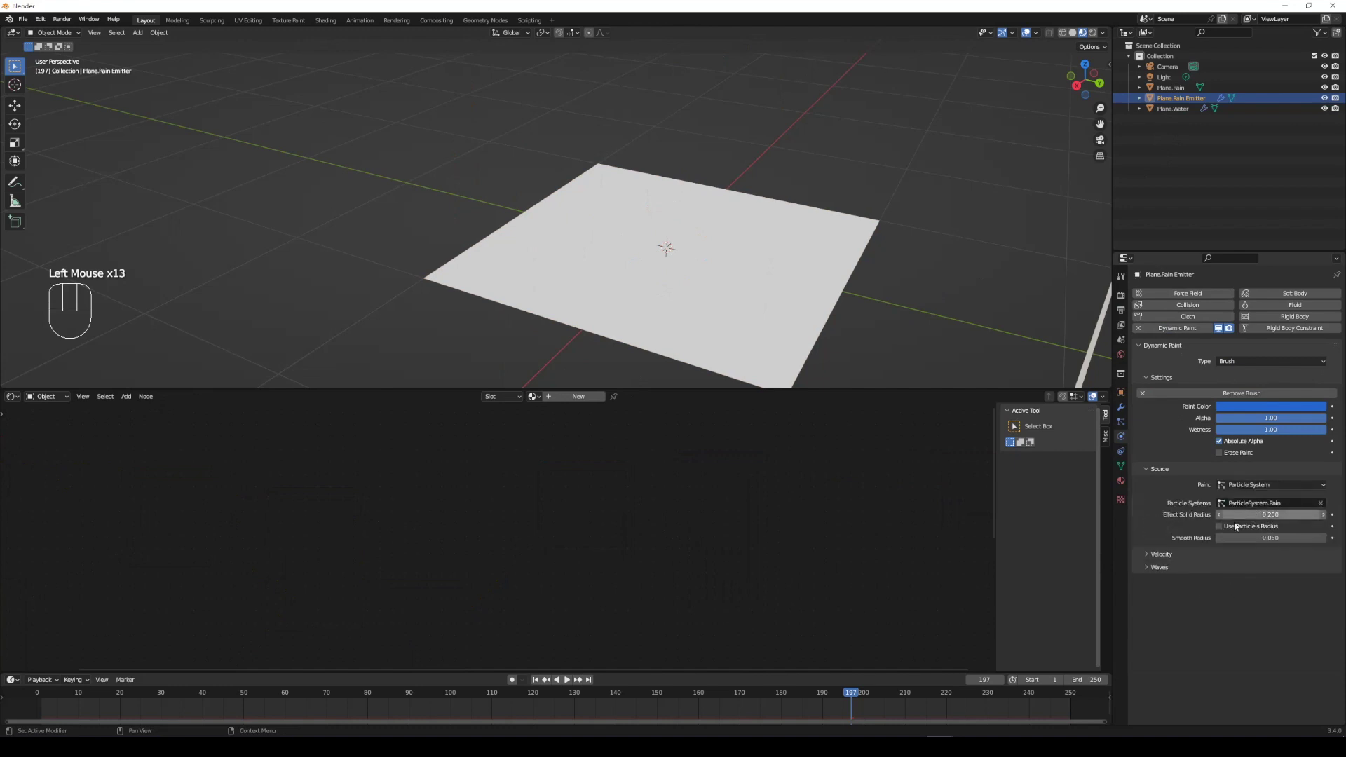
left_click(1224, 527)
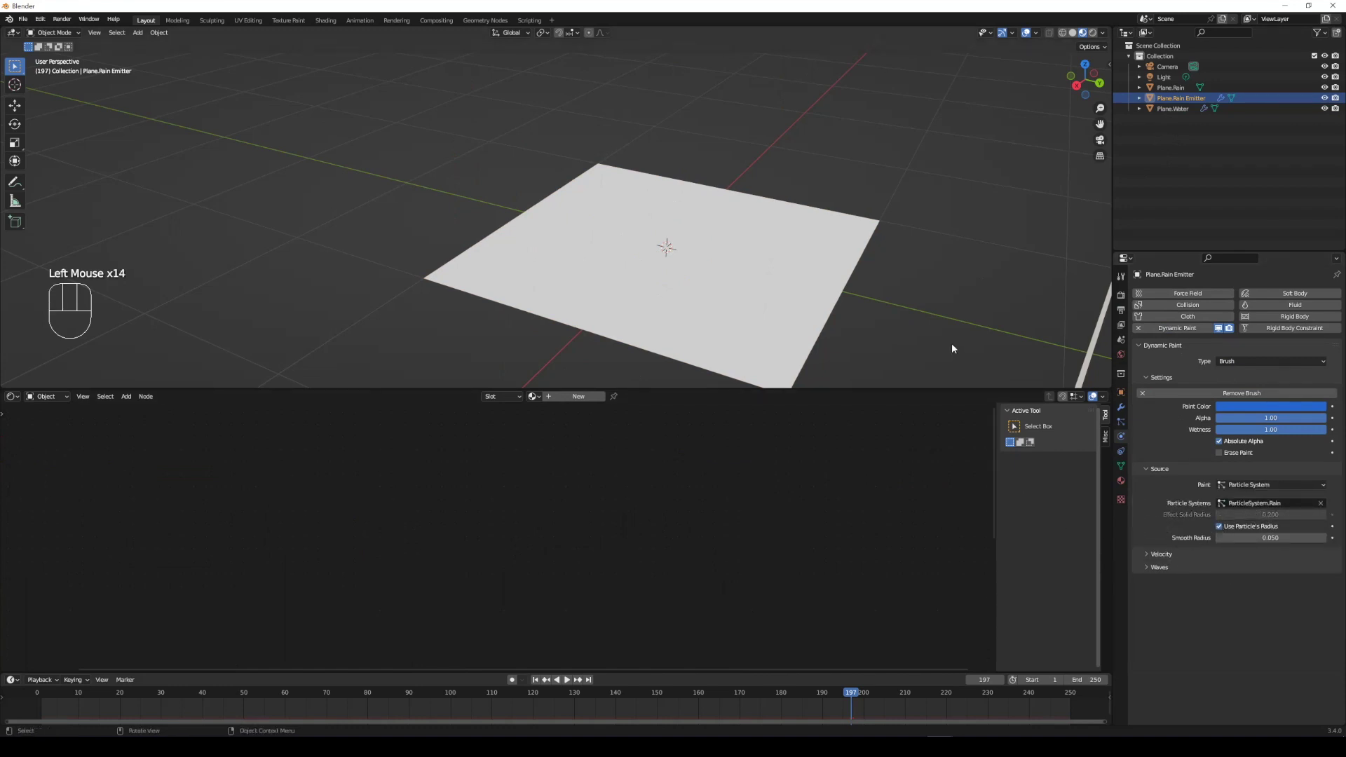
- Play the animation from the first frame and reselect the water plane
key("shift+Left")
key("space")
middle_click(764, 274)
scroll("down", 3)
left_click(752, 267)
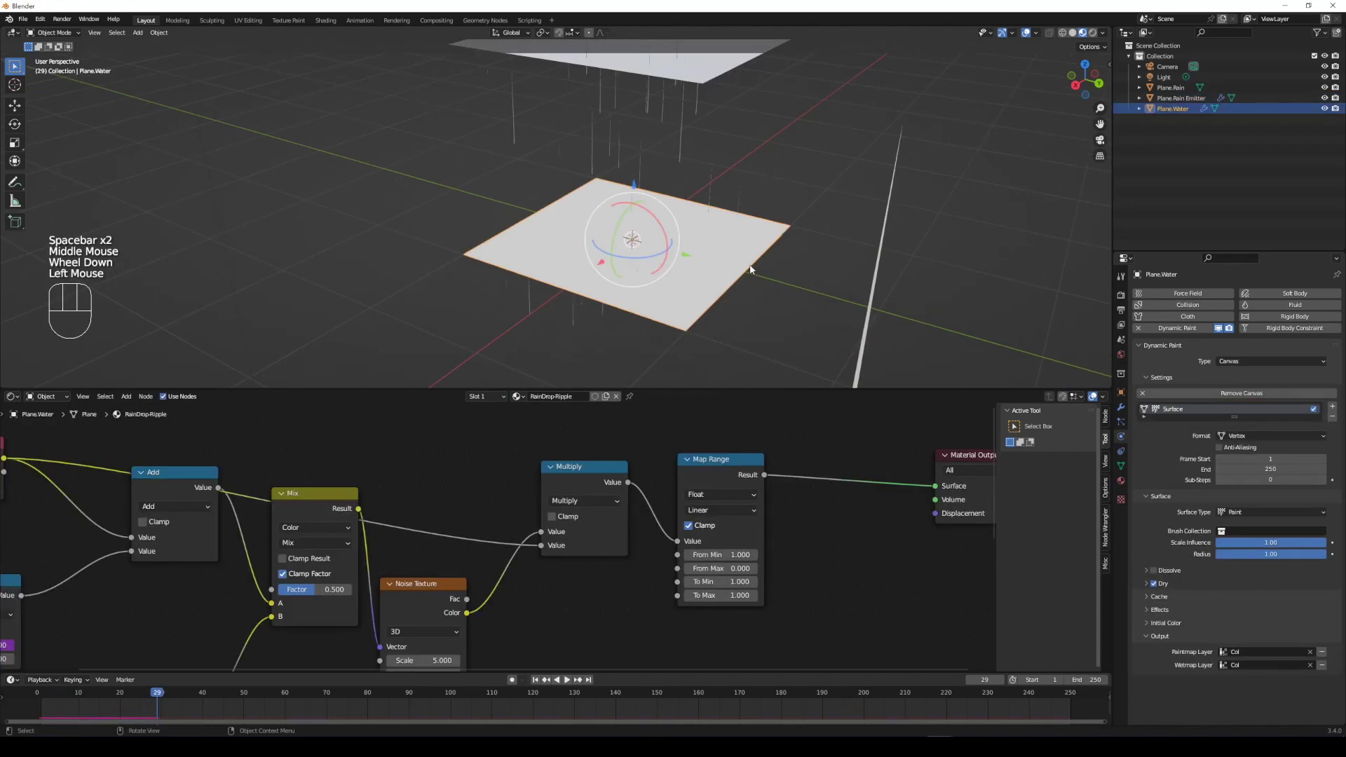
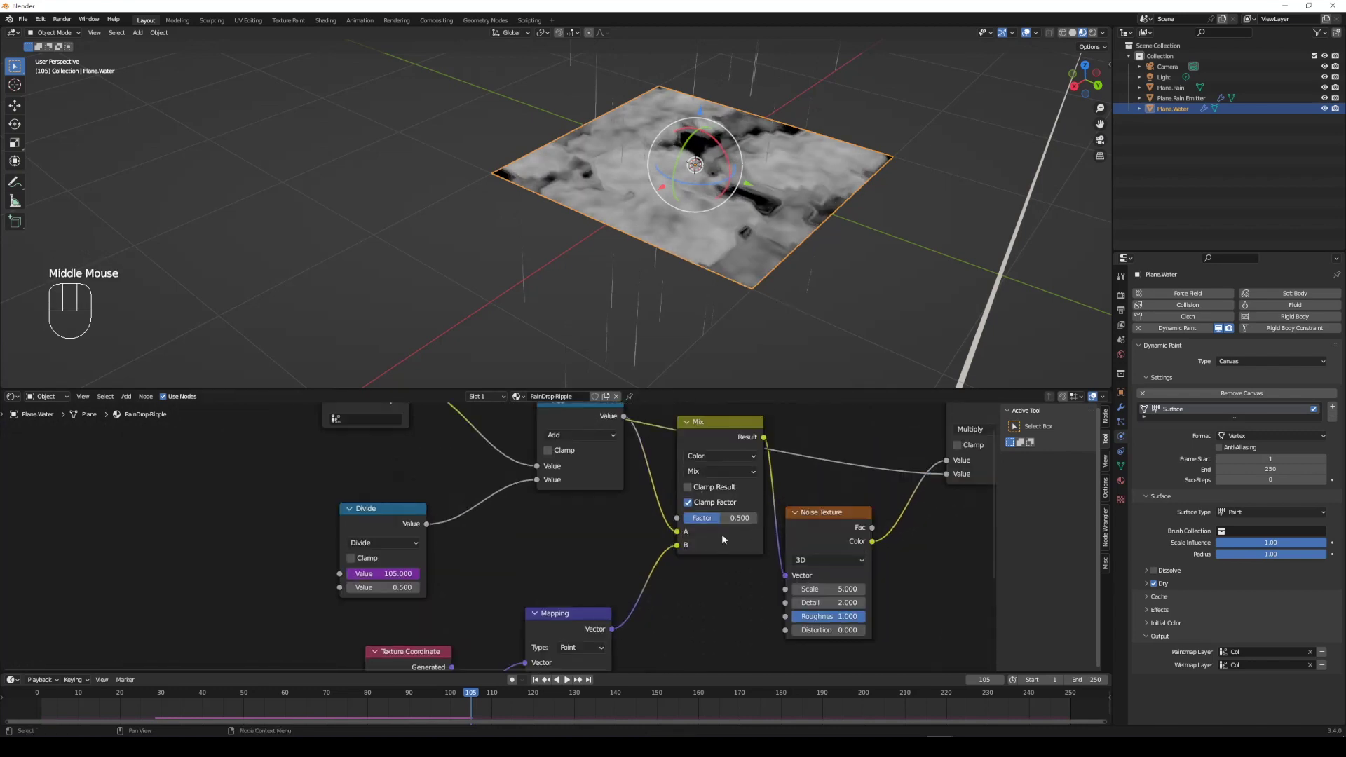
- Pan the node editor to bring the Texture Coordinate and Mapping nodes into view
middle_click(698, 534)
middle_click(682, 564)
middle_click(690, 521)
middle_click(774, 535)
middle_click(756, 521)
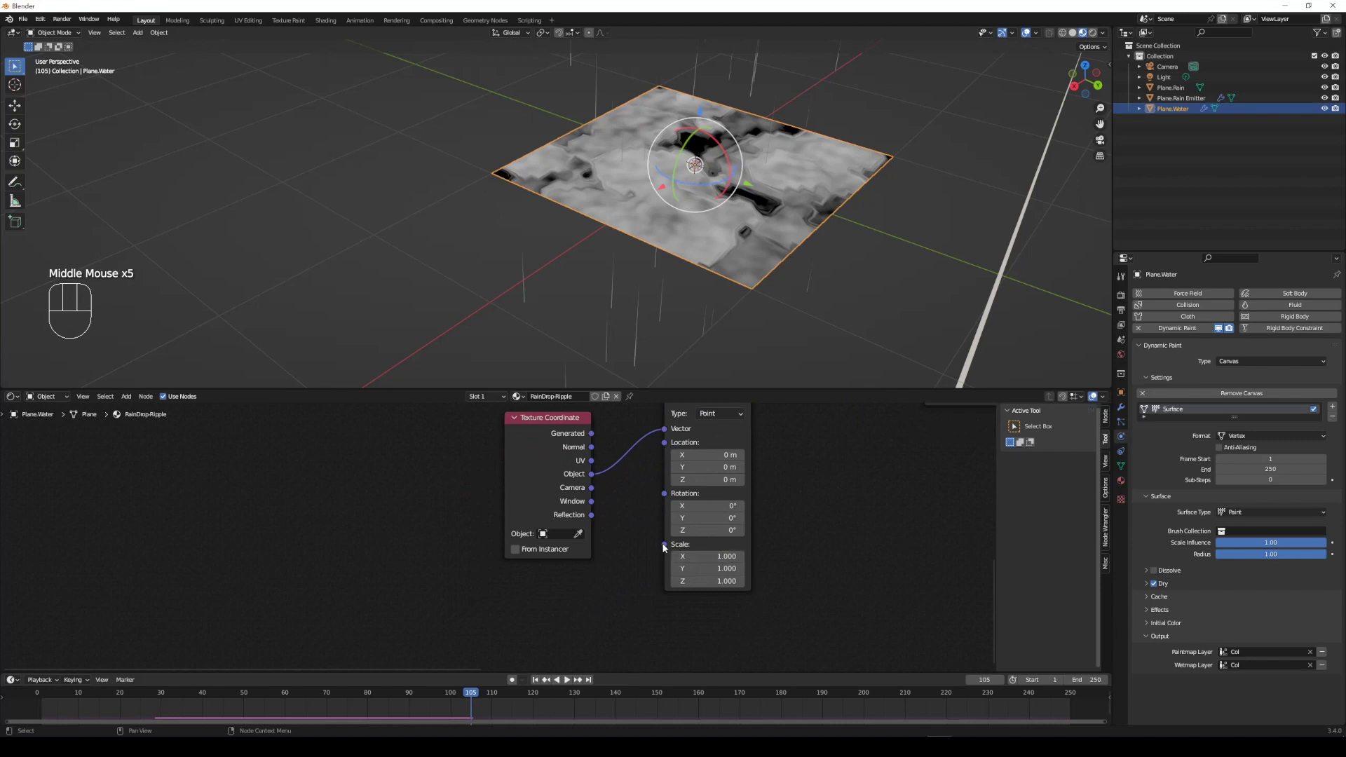
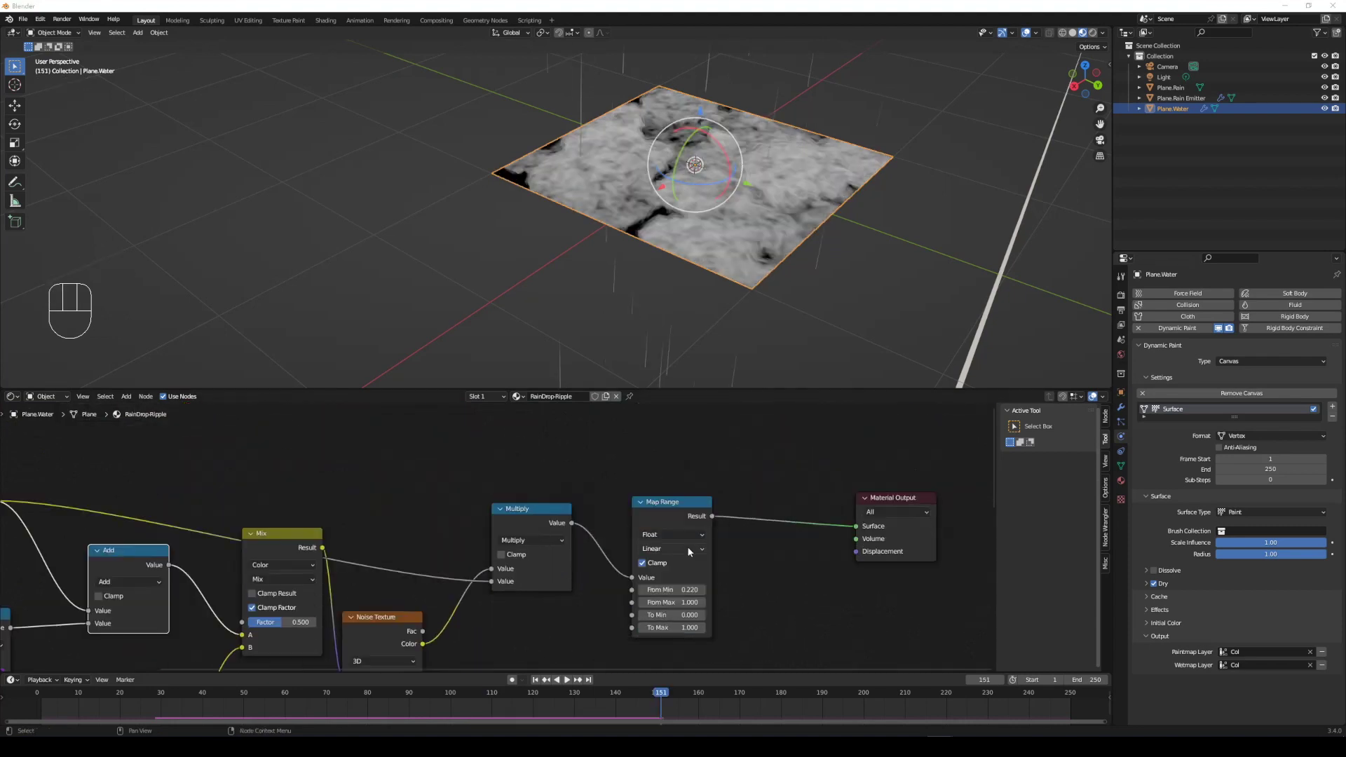
- Switch the Map Range interpolation to Stepped Linear for banded remapping
left_click_drag(691, 553, 690, 577)
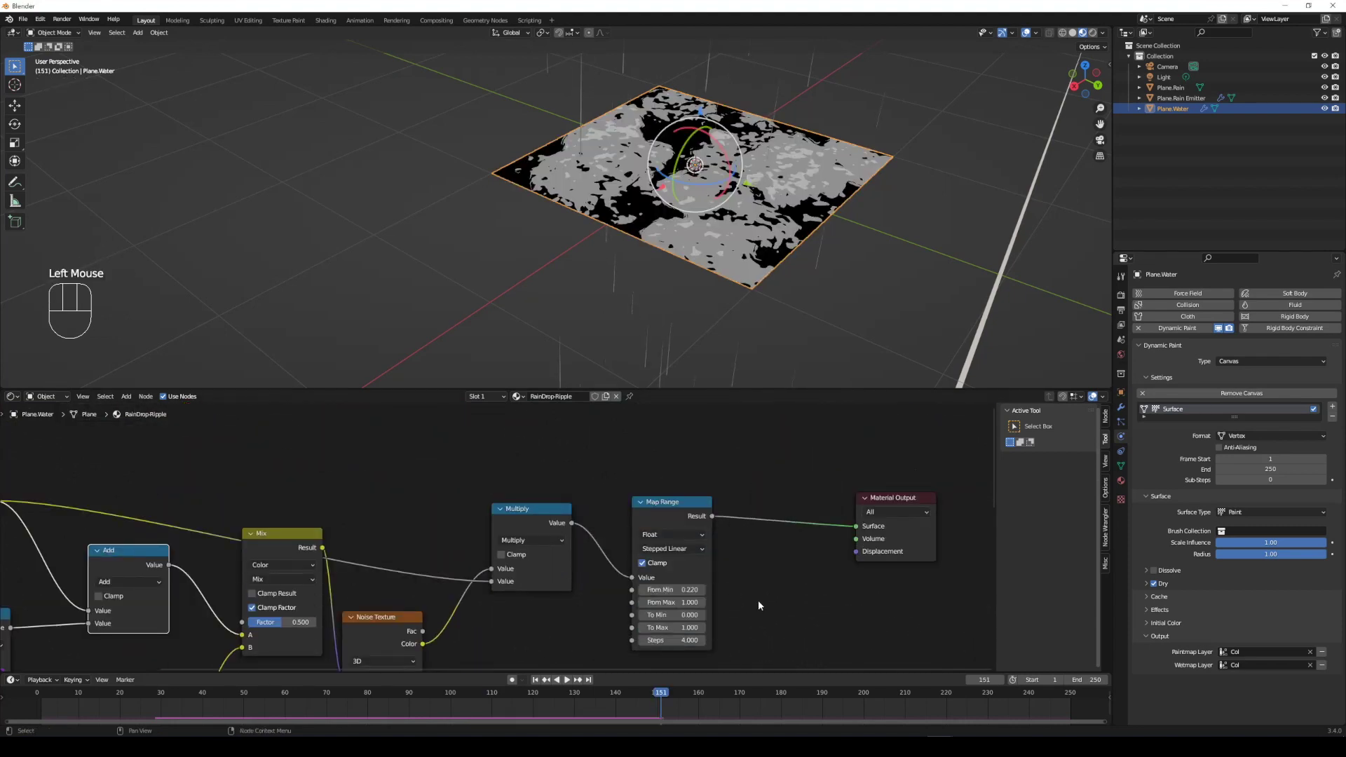
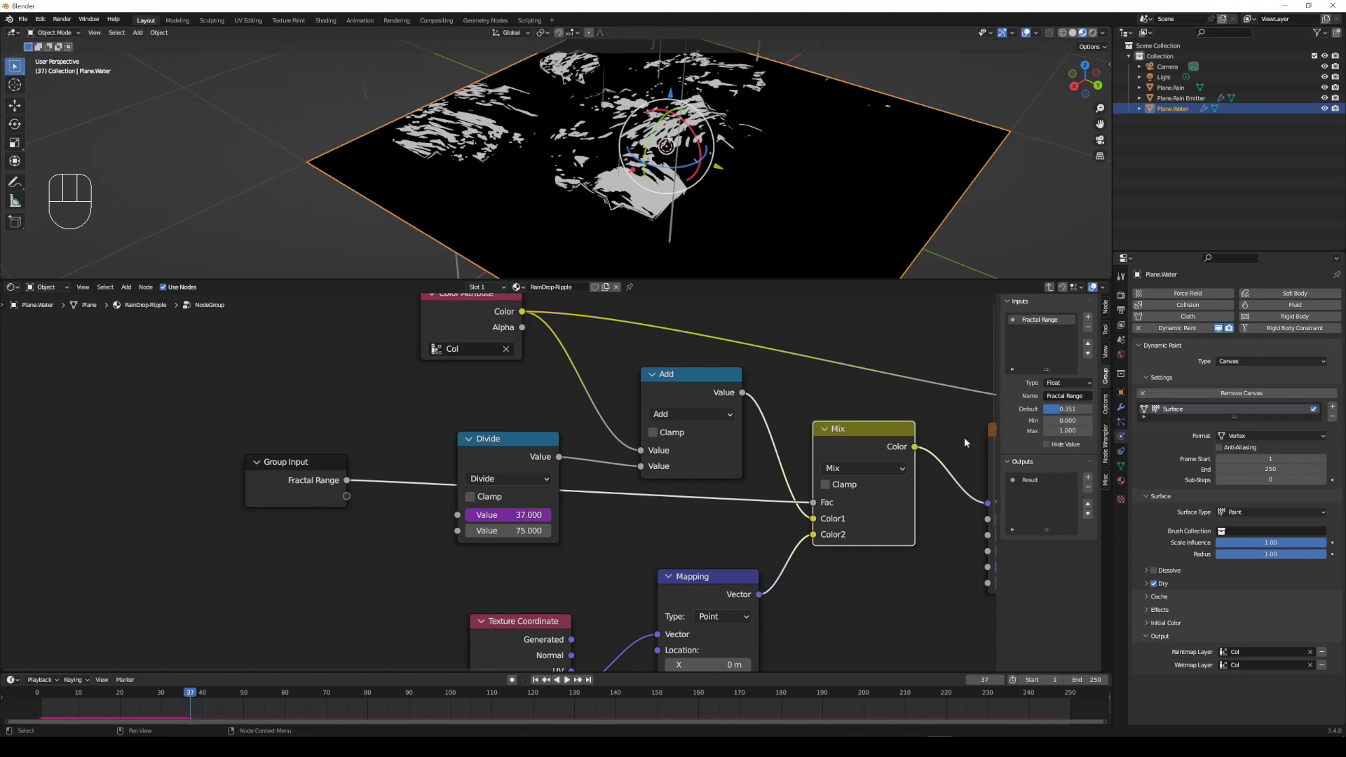
- Wire the Map Range Steps into the Group Input as a new socket of the ripple group
middle_click(724, 454)
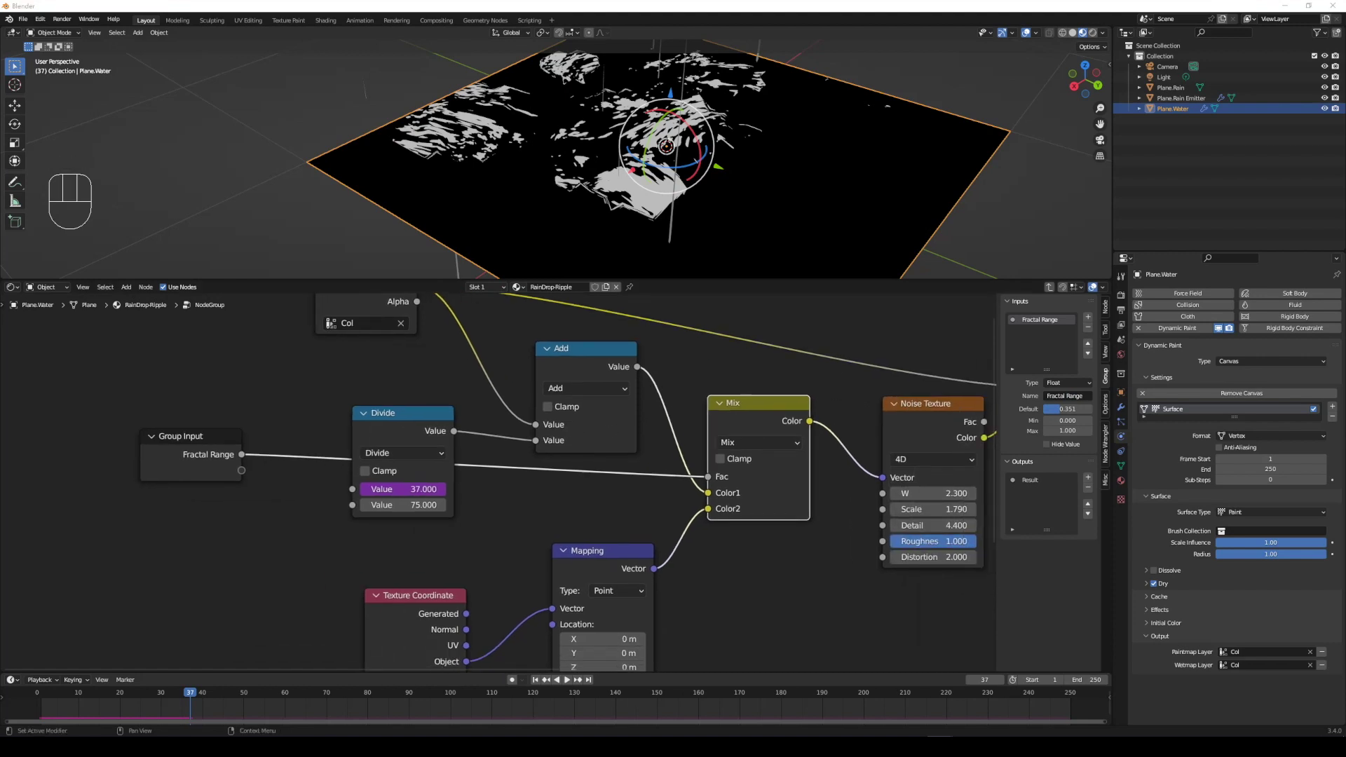
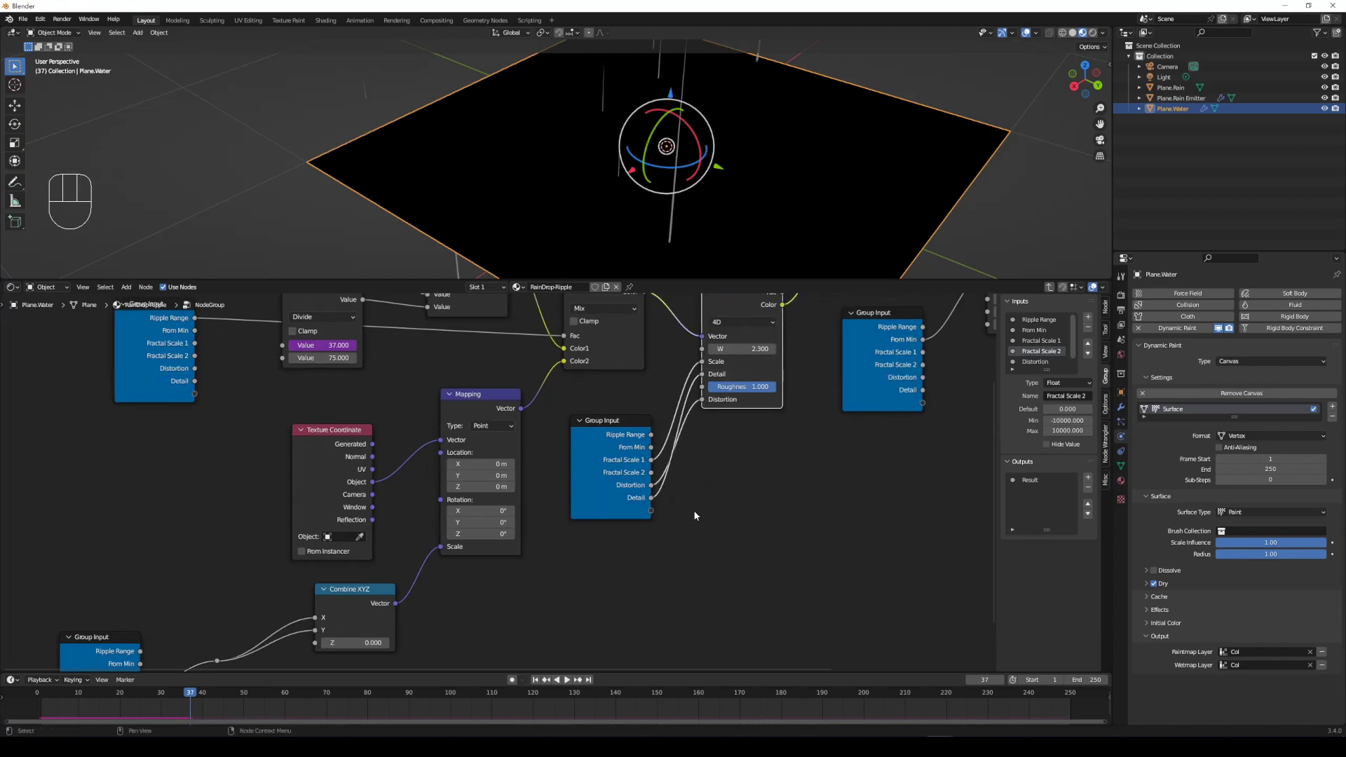
scroll("down", 3)
middle_click(757, 485)
scroll("up", 3)
left_click(805, 408)
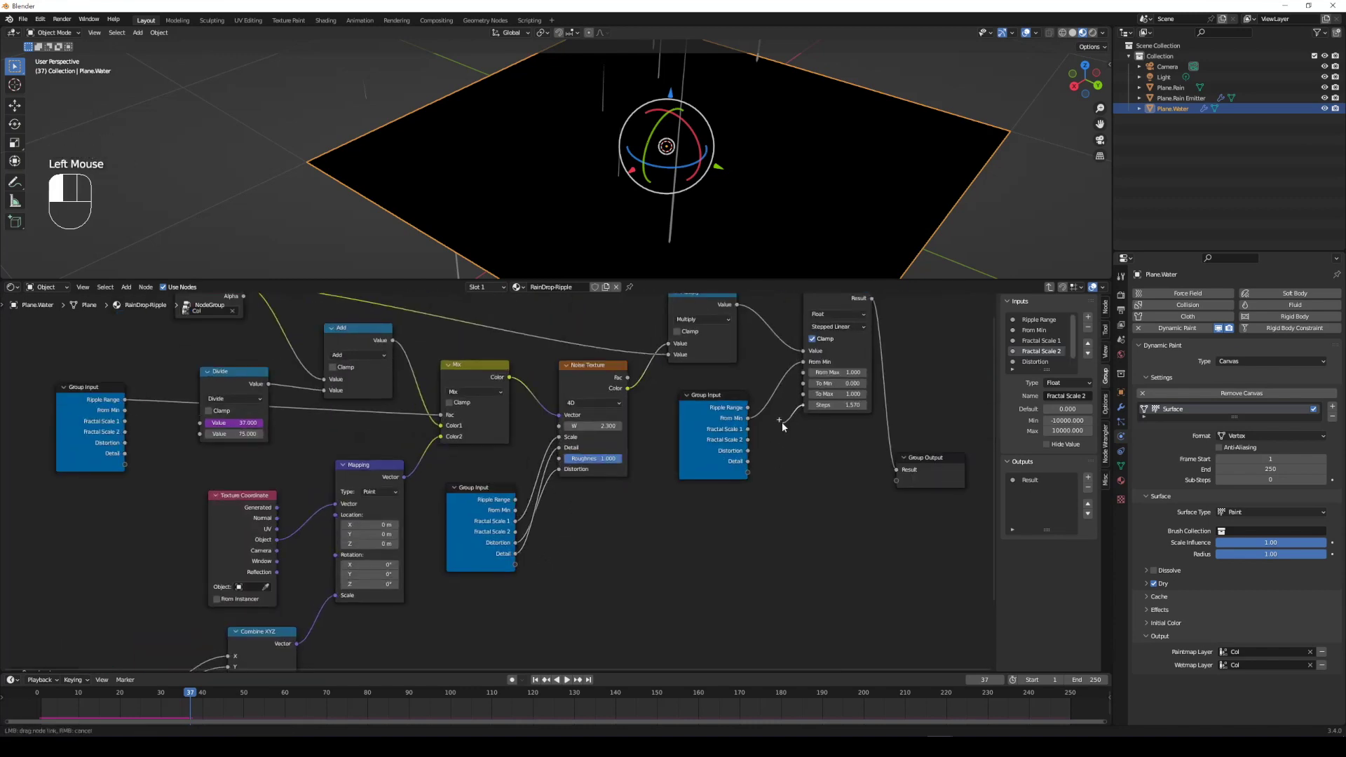
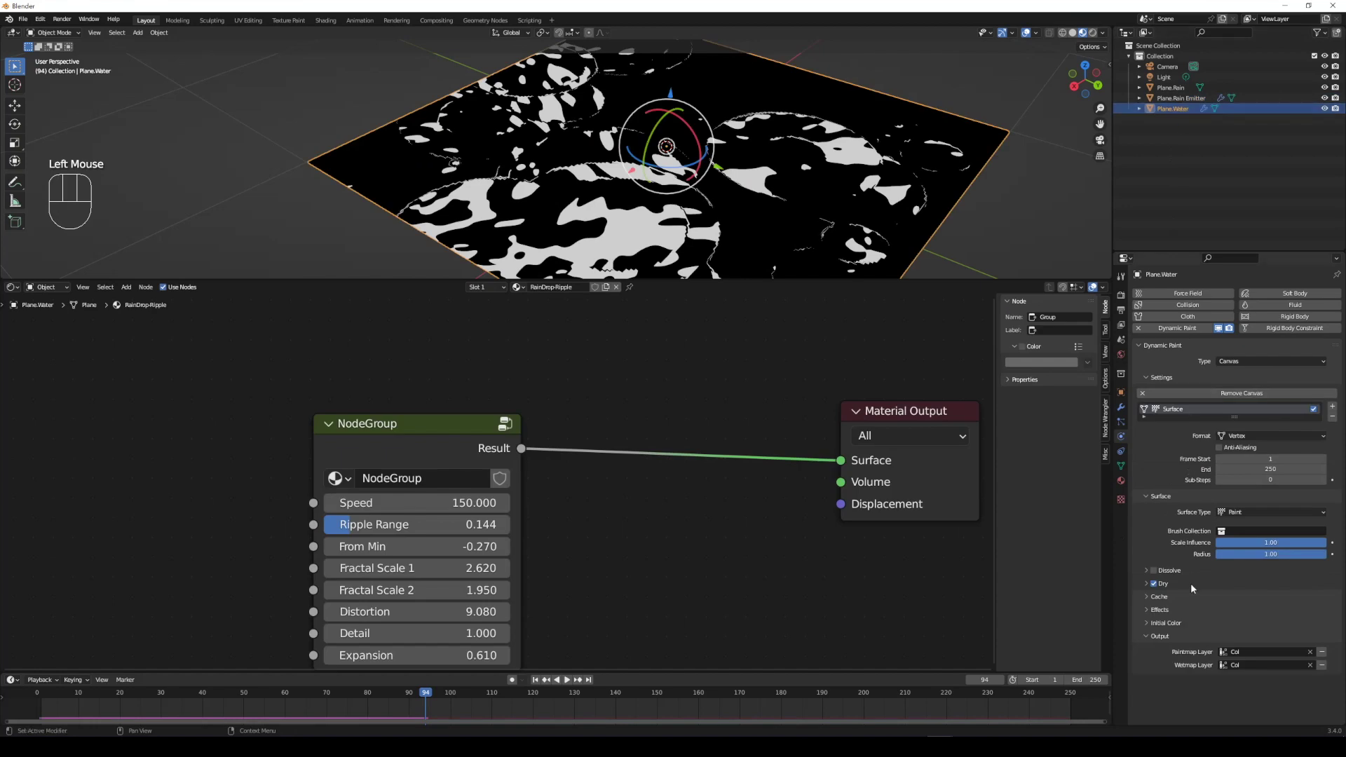
- Show the Dynamic Paint Effects options of the water canvas
left_click(1154, 616)
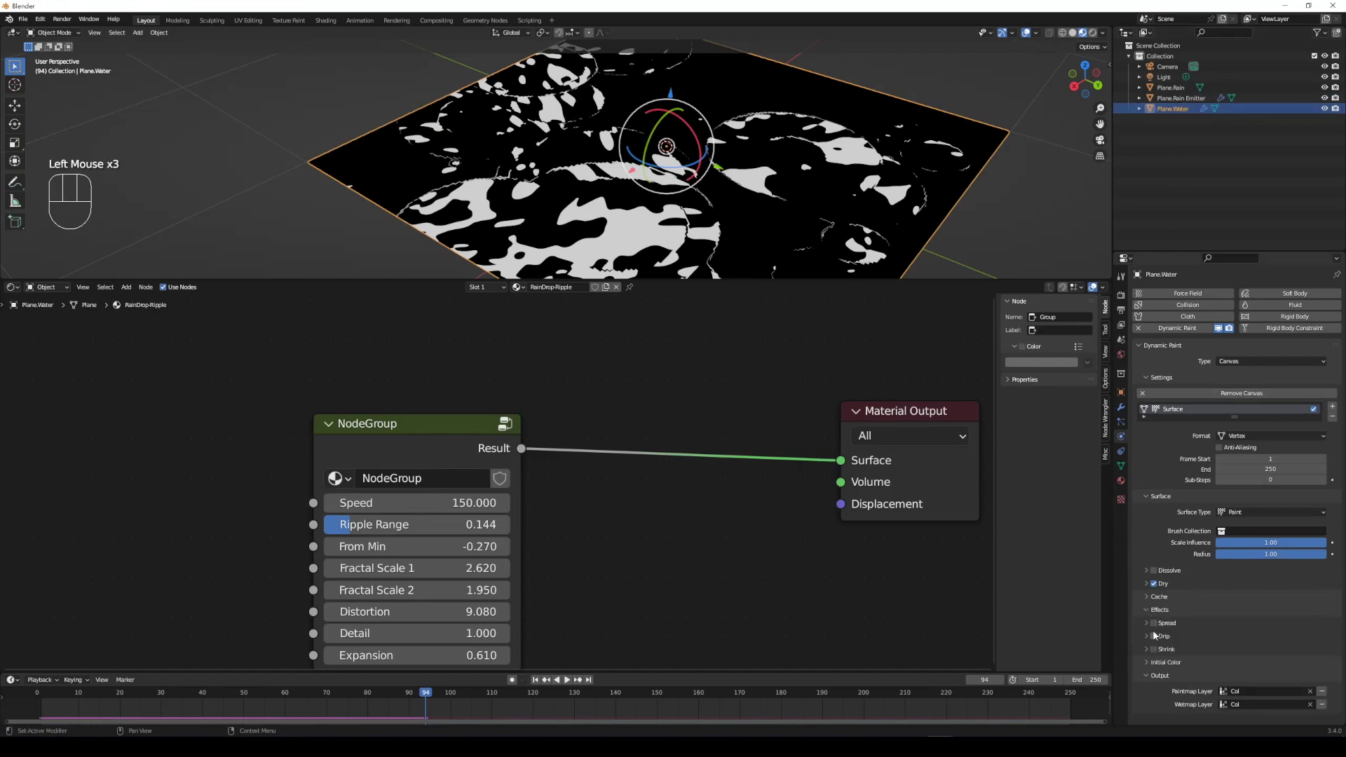
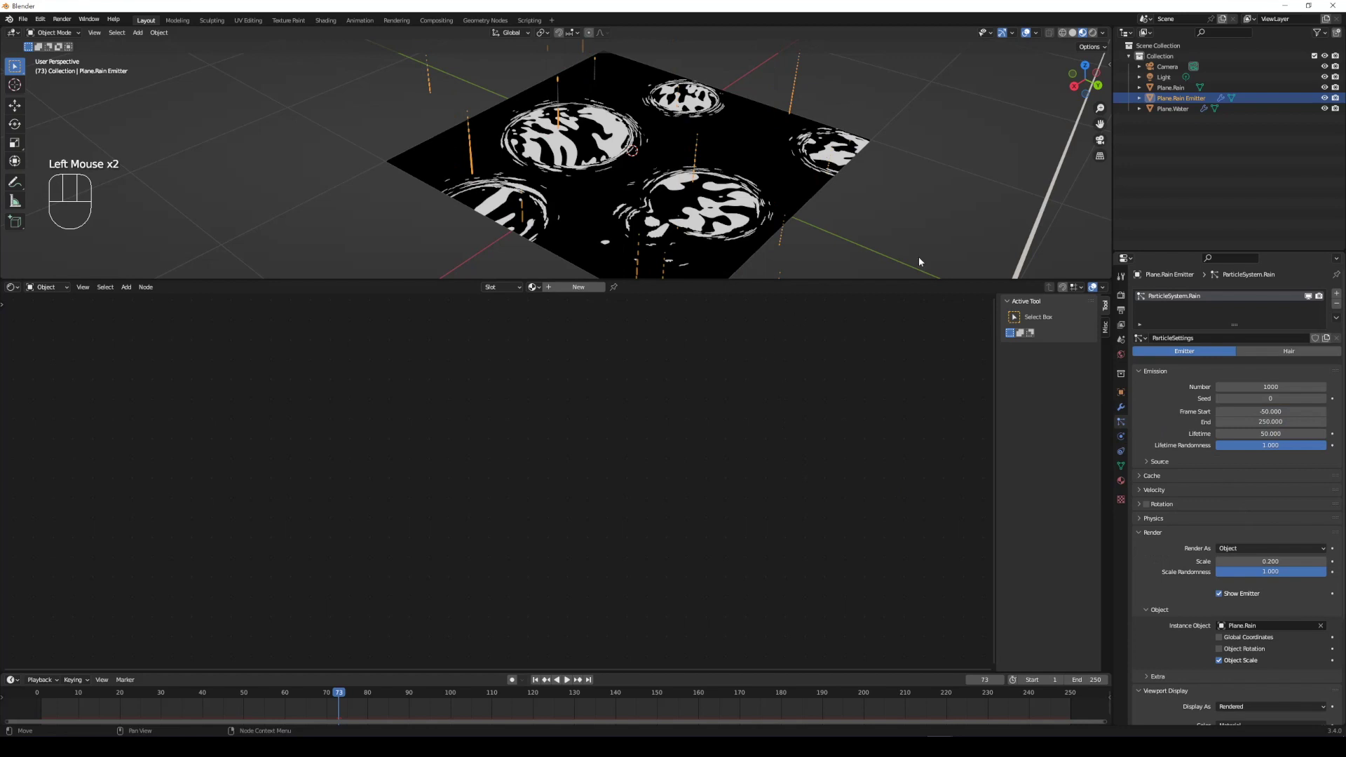
- Play back the thinner rain streaks after lowering the particle scale to 0.2
left_click(944, 218)
scroll("up", 3)
key("space")
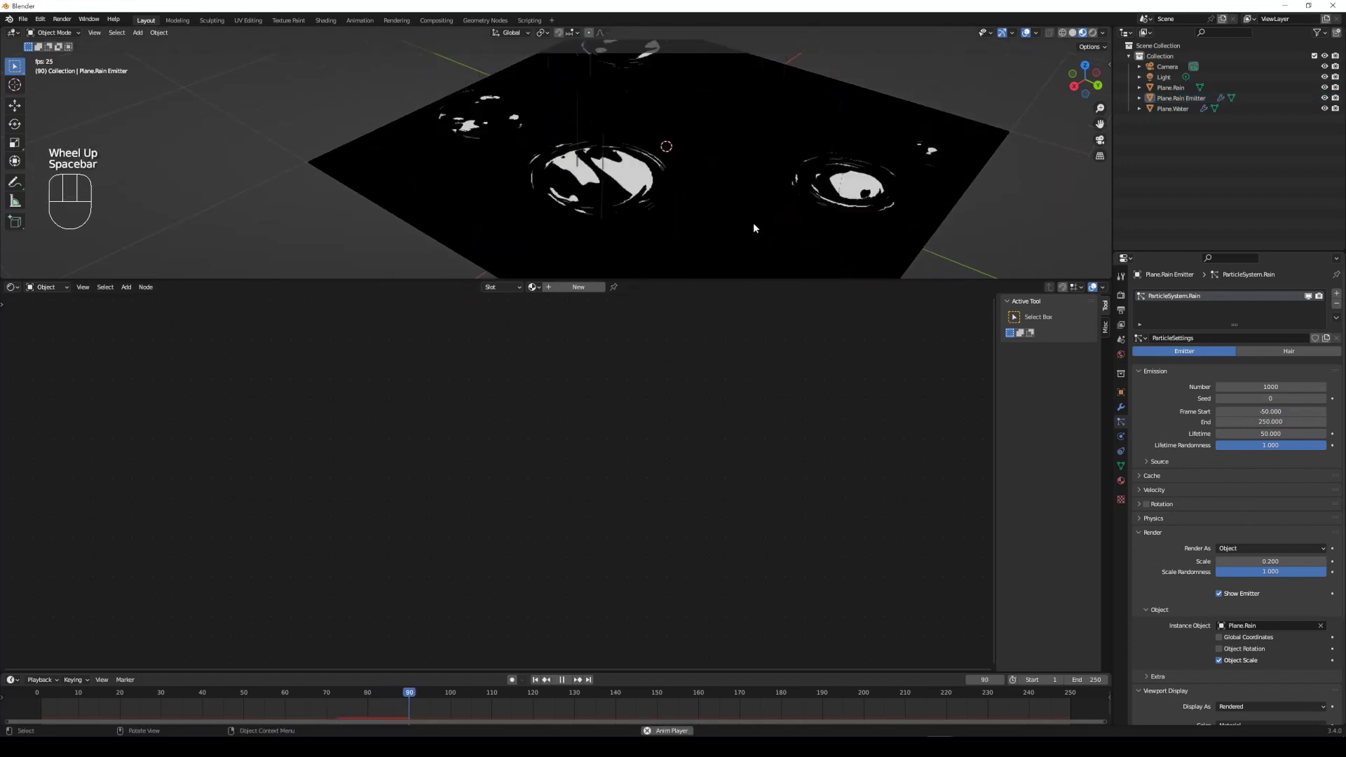
key("space")
key("space")
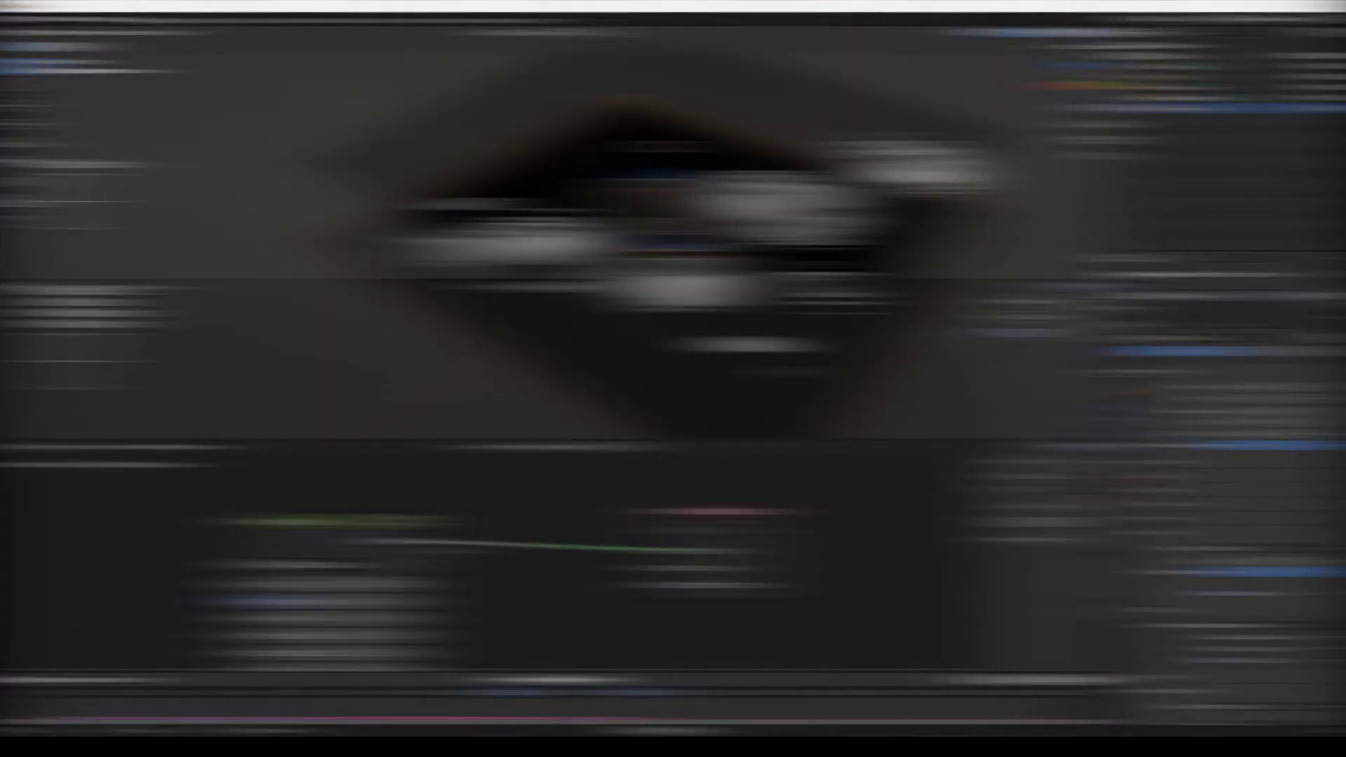
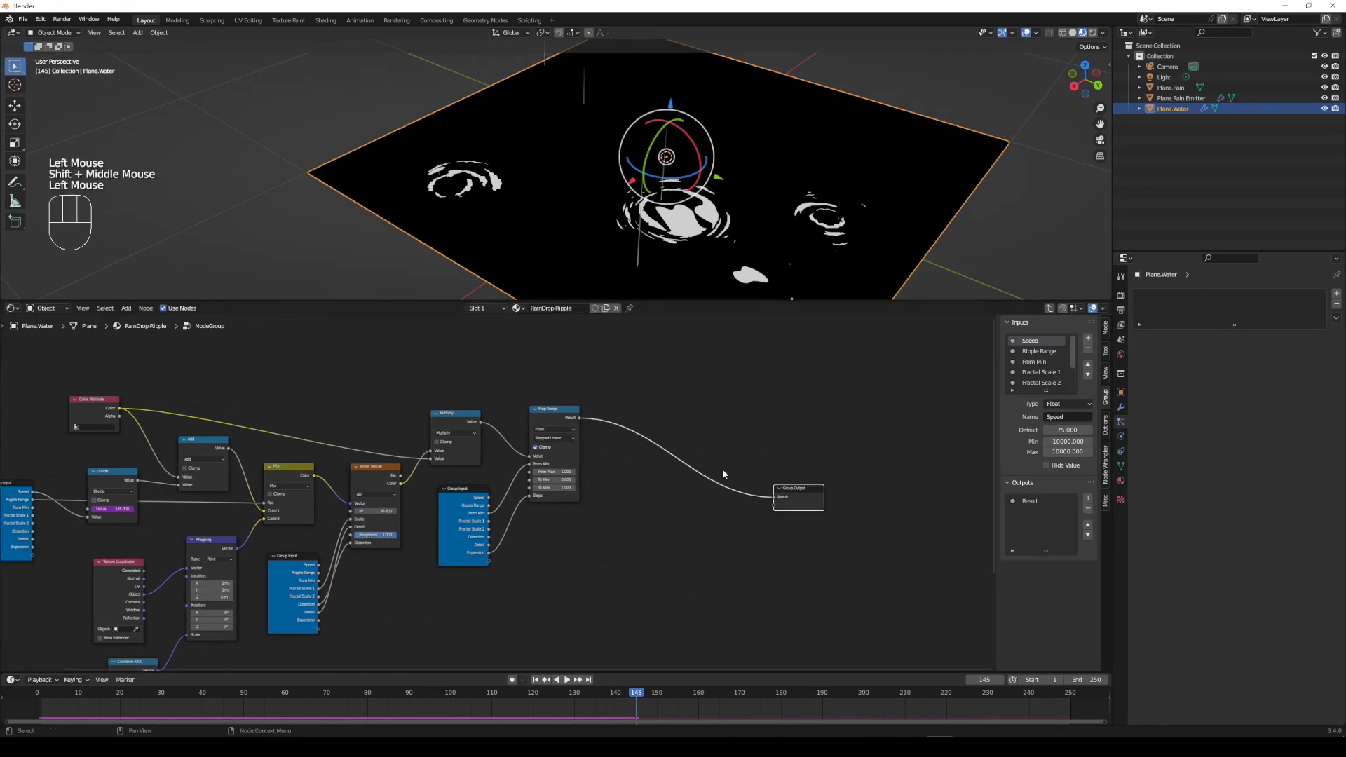
- Add Emission, Transparent BSDF and Mix Shader nodes and send the Mix Shader to the Group Output
scroll("up", 3)
key("shift+a")
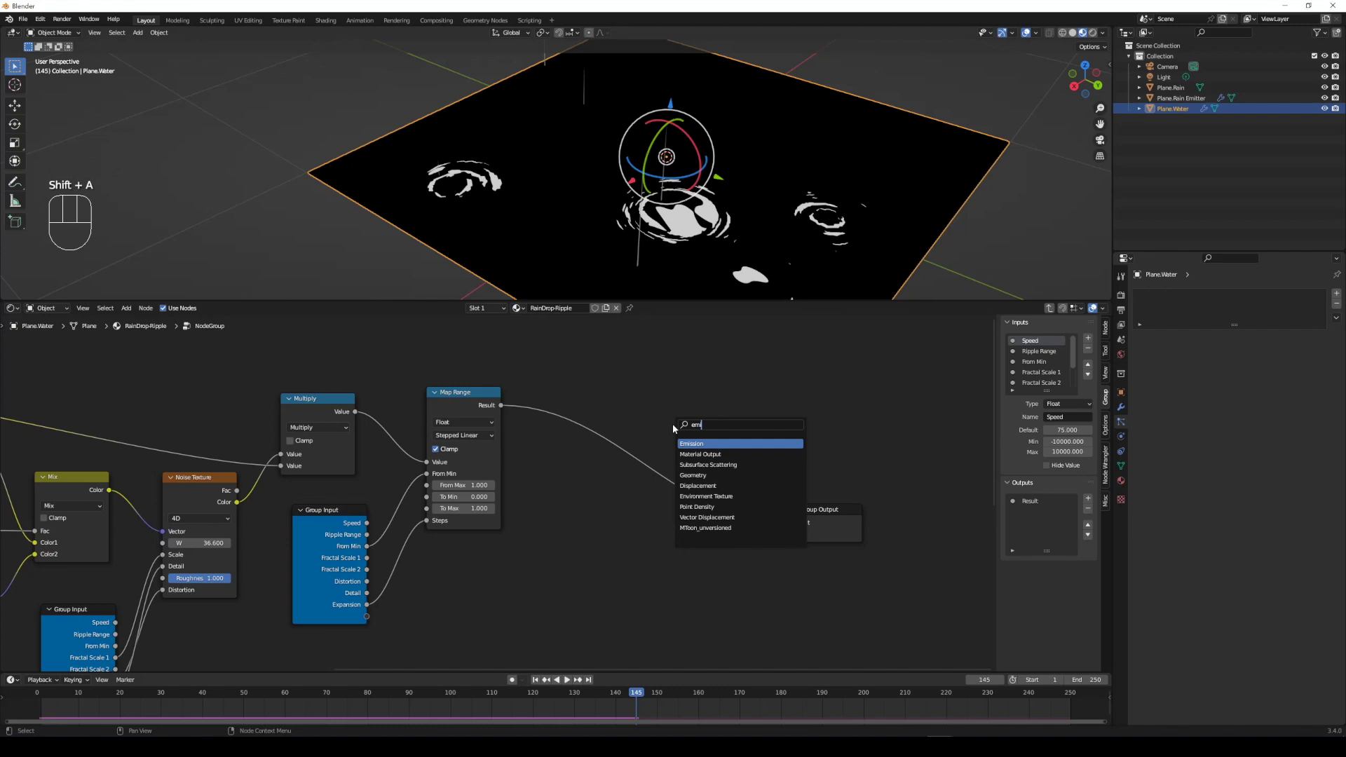
key("shift+a")
right_click(611, 568)
left_click(811, 512)
left_click_drag(755, 548, 821, 515)
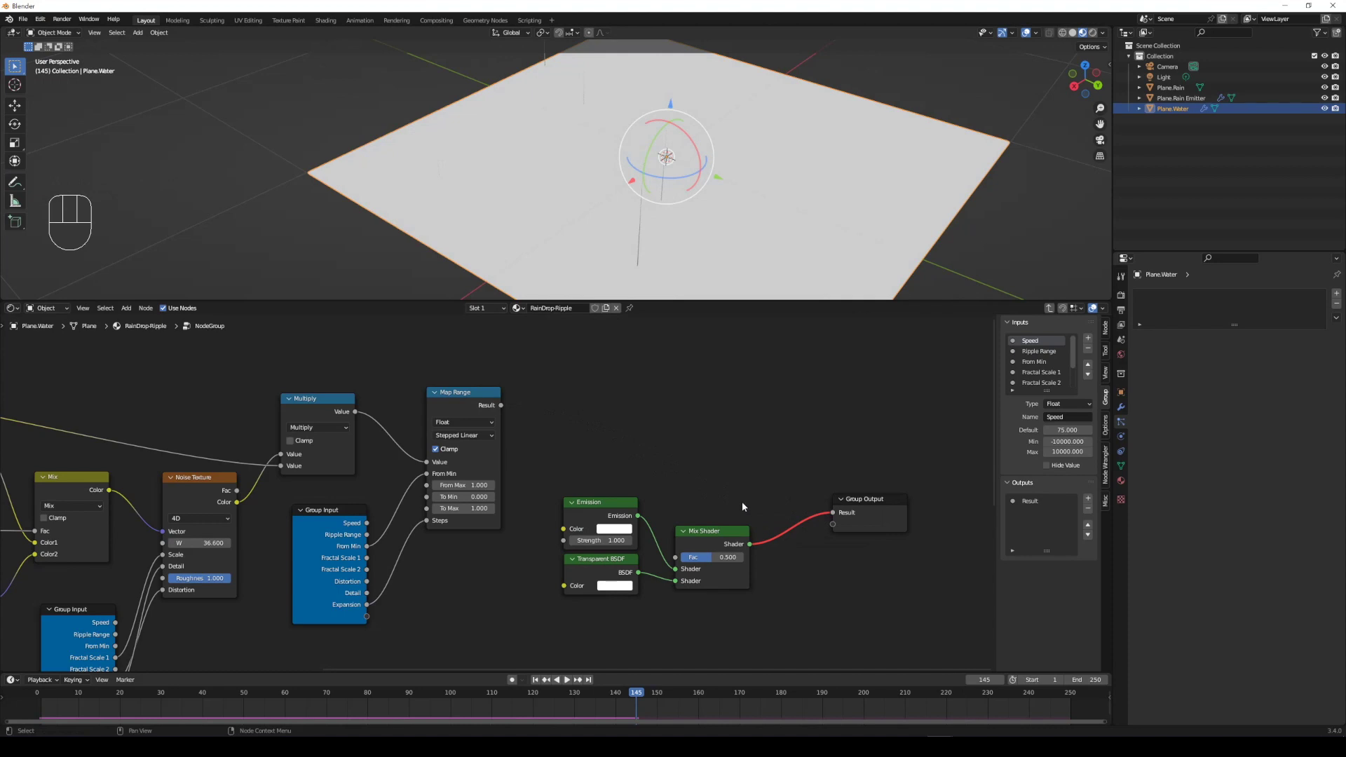
- Drive the Mix Shader Fac with the Map Range Result so the ripple pattern controls the blend
middle_click(725, 488)
left_click_drag(532, 417, 718, 567)
left_click(739, 549)
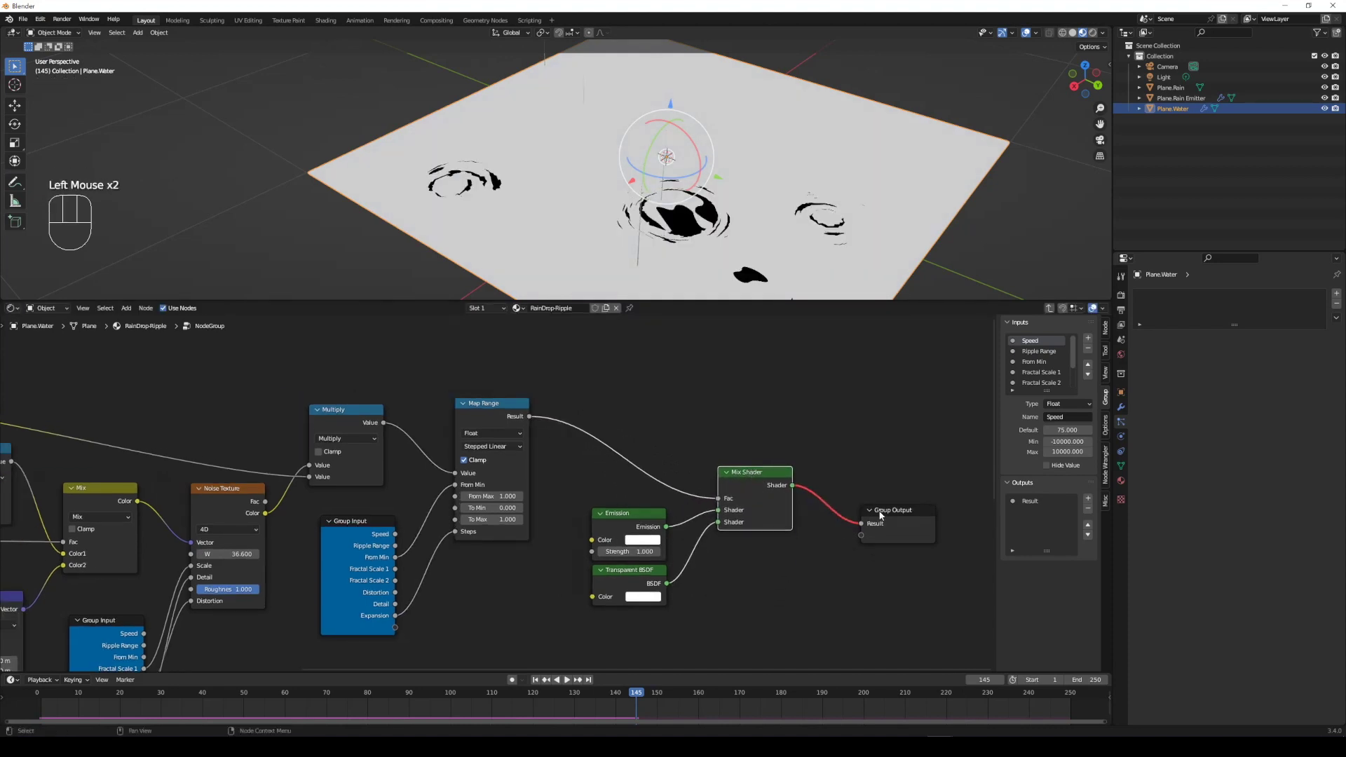
left_click(882, 514)
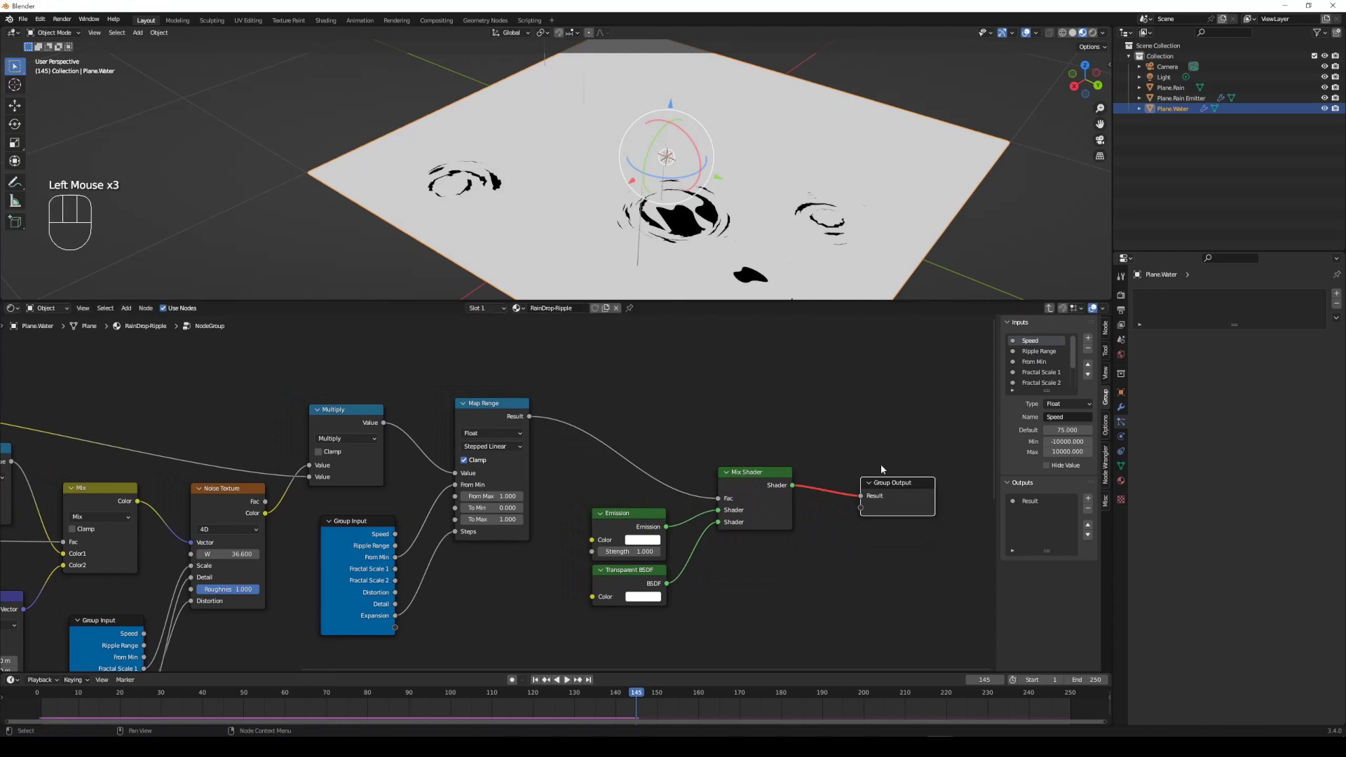
- Set the water material to Alpha Blend with Shadow Mode None, then search for another node
left_click_drag(1125, 489, 1267, 630)
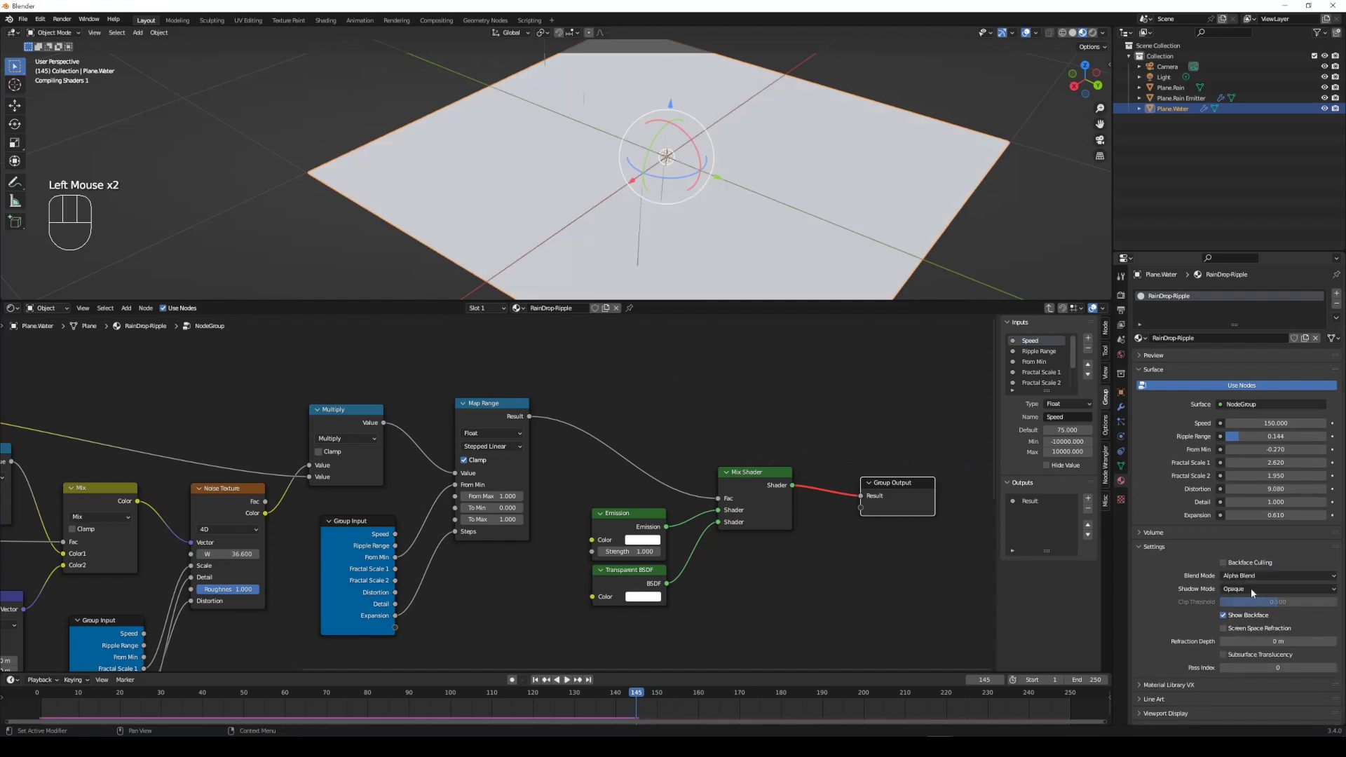
left_click_drag(1254, 592, 1254, 607)
left_click(641, 391)
key("shift+a")
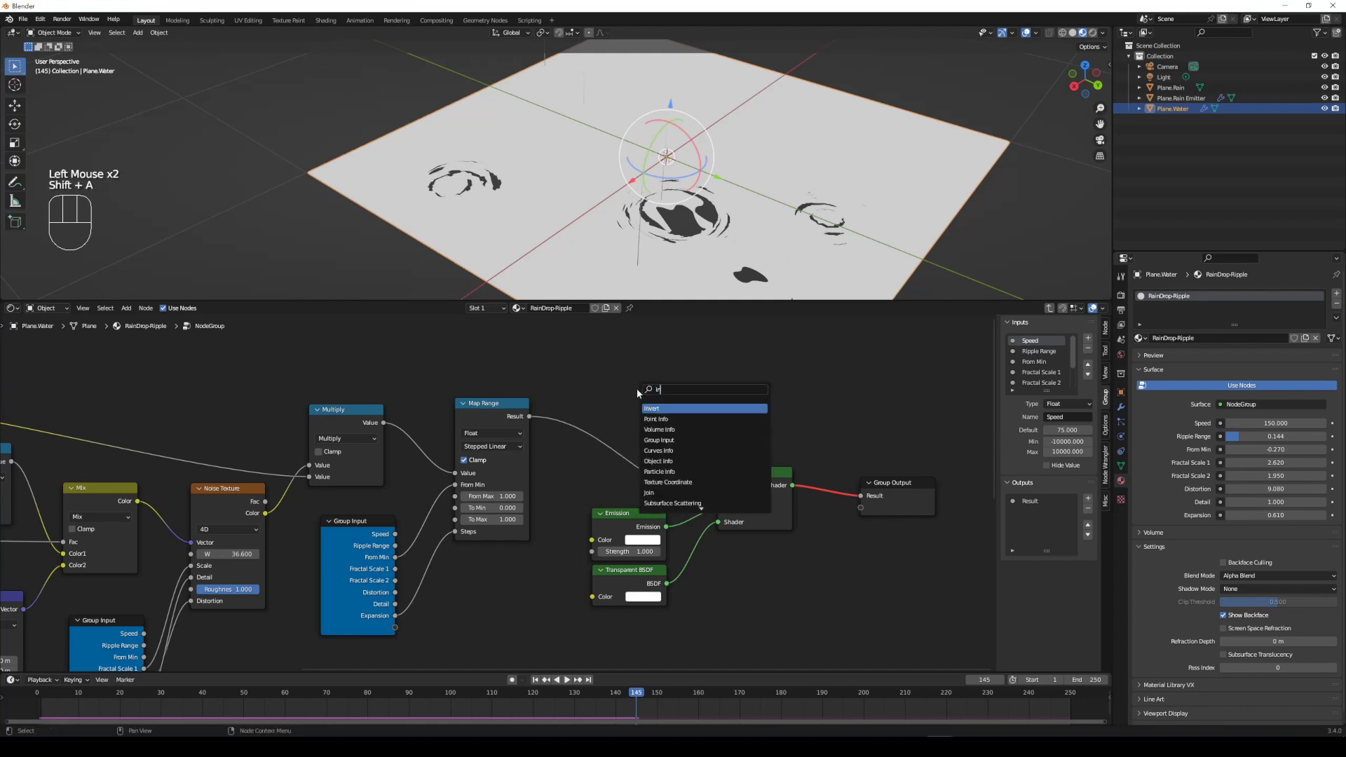
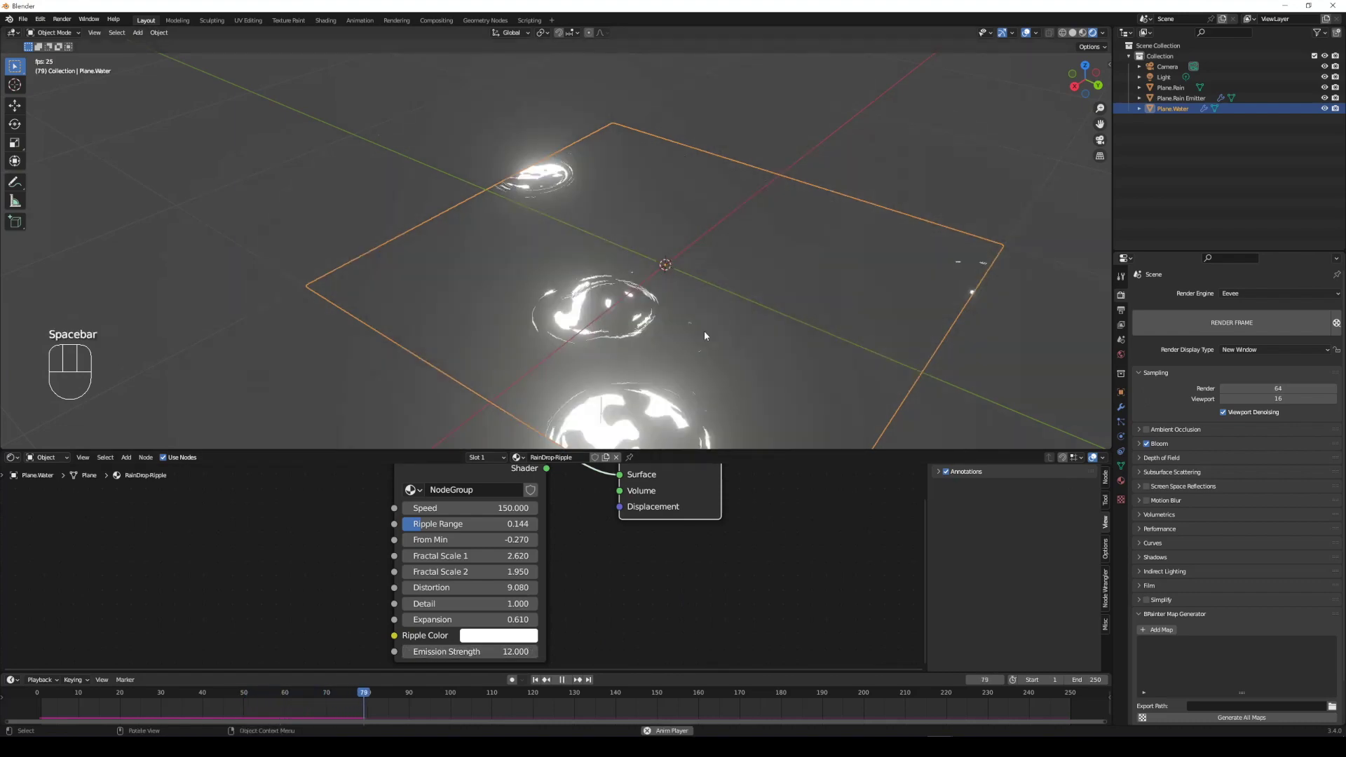
- Stop the rain playback and select the rain emitter object in the Outliner
key("space")
key("space")
key("space")
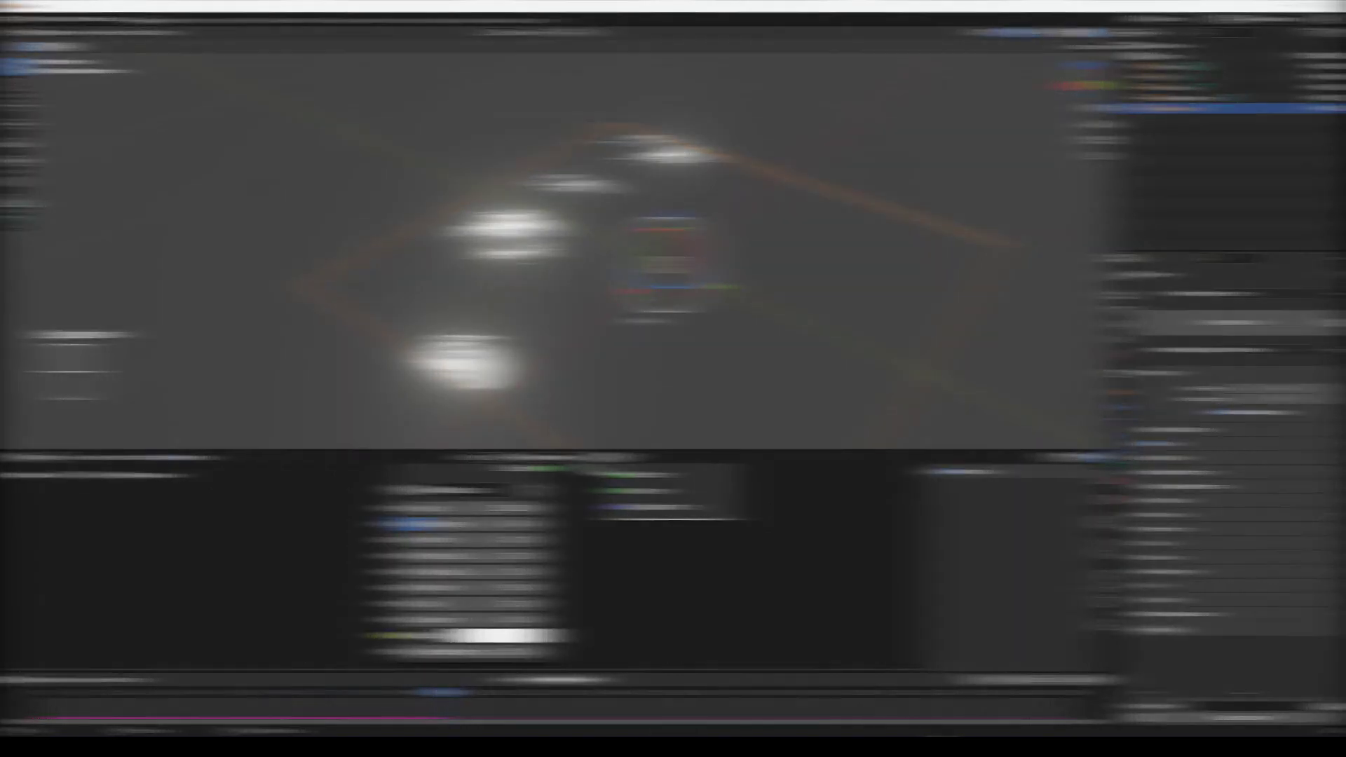
key("space")
left_click(355, 114)
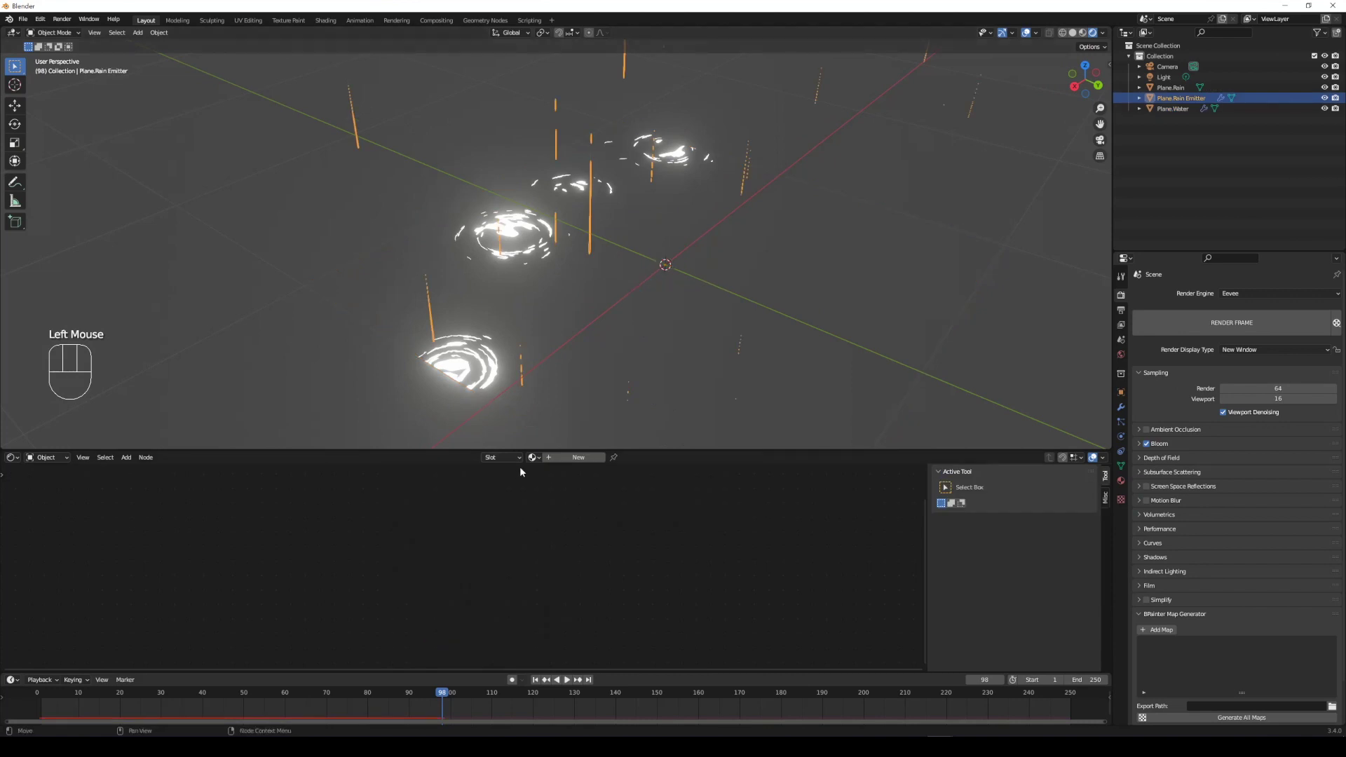
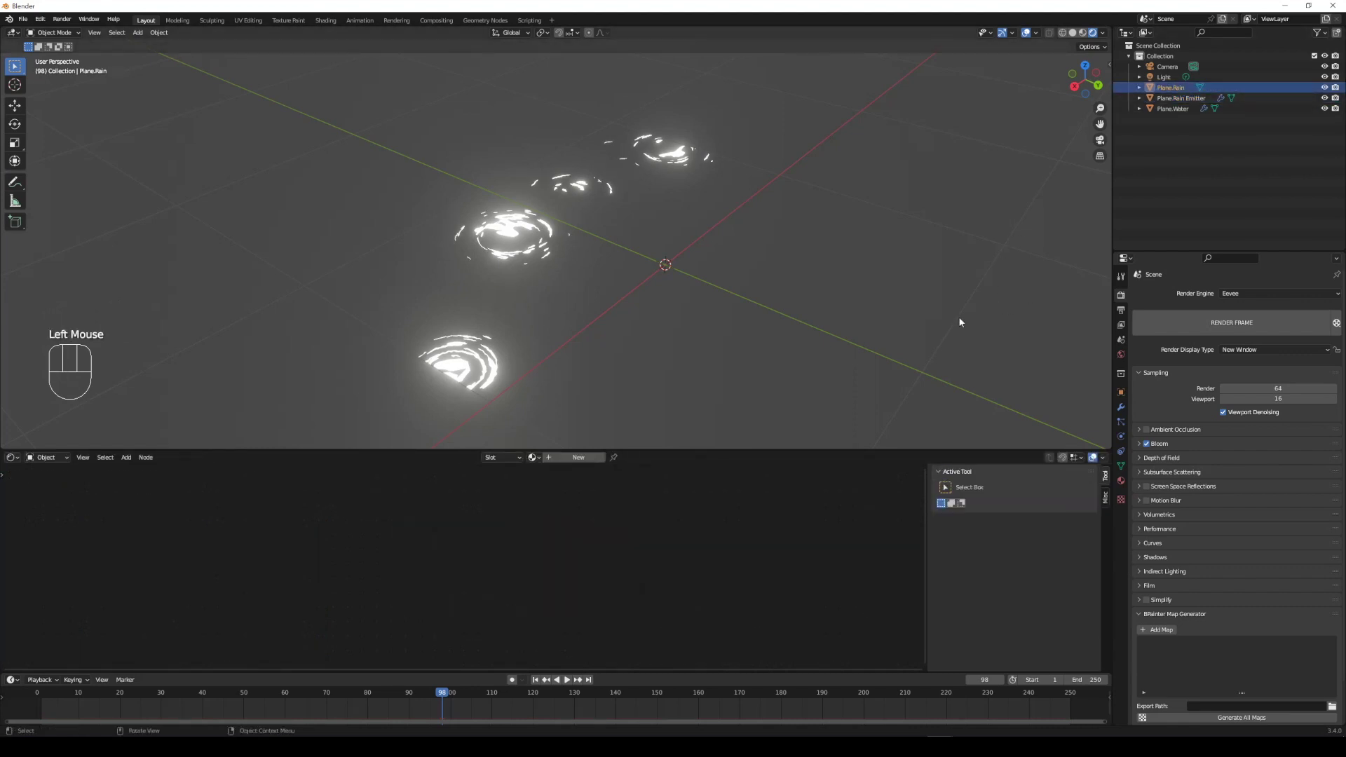
- View Plane.Rain's Emission material at strength 3, select Plane.Water and play the glowing ripples
left_click(539, 464)
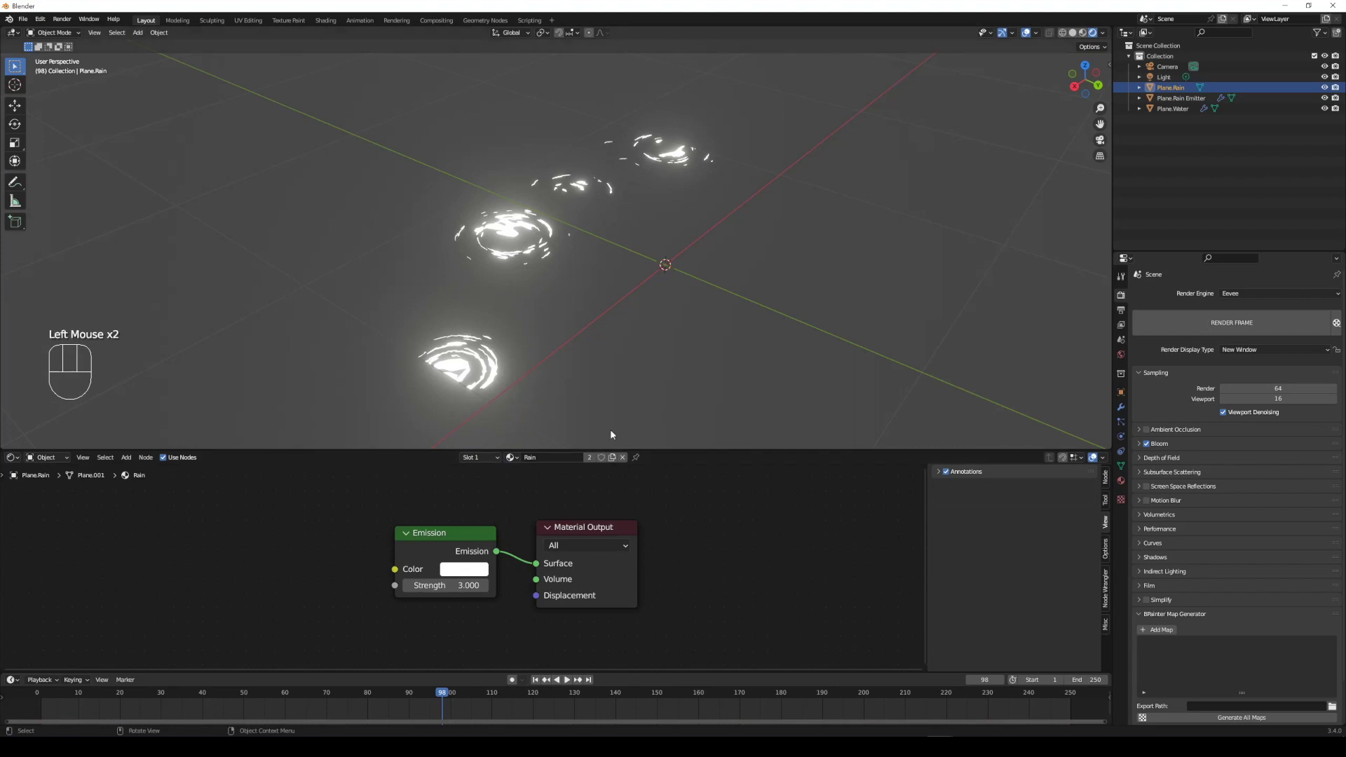
left_click(654, 380)
key("space")
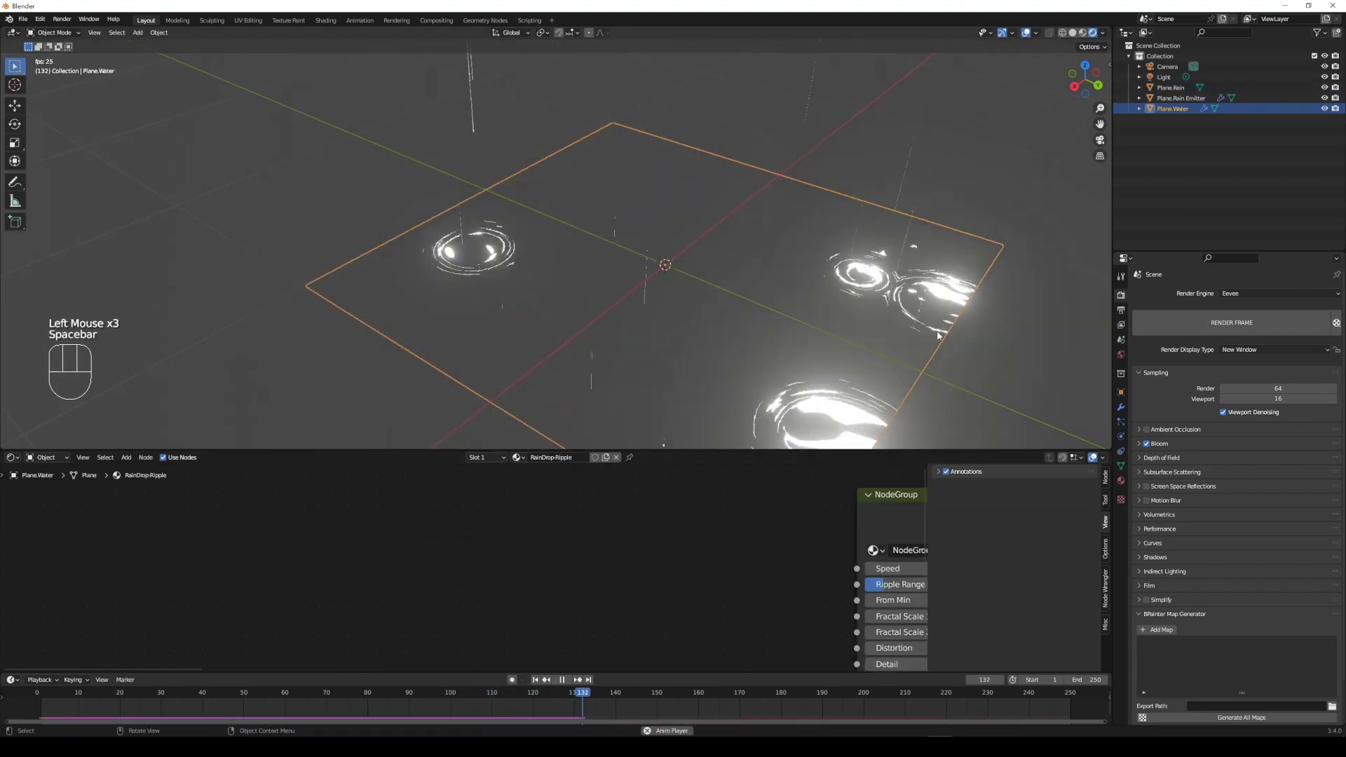
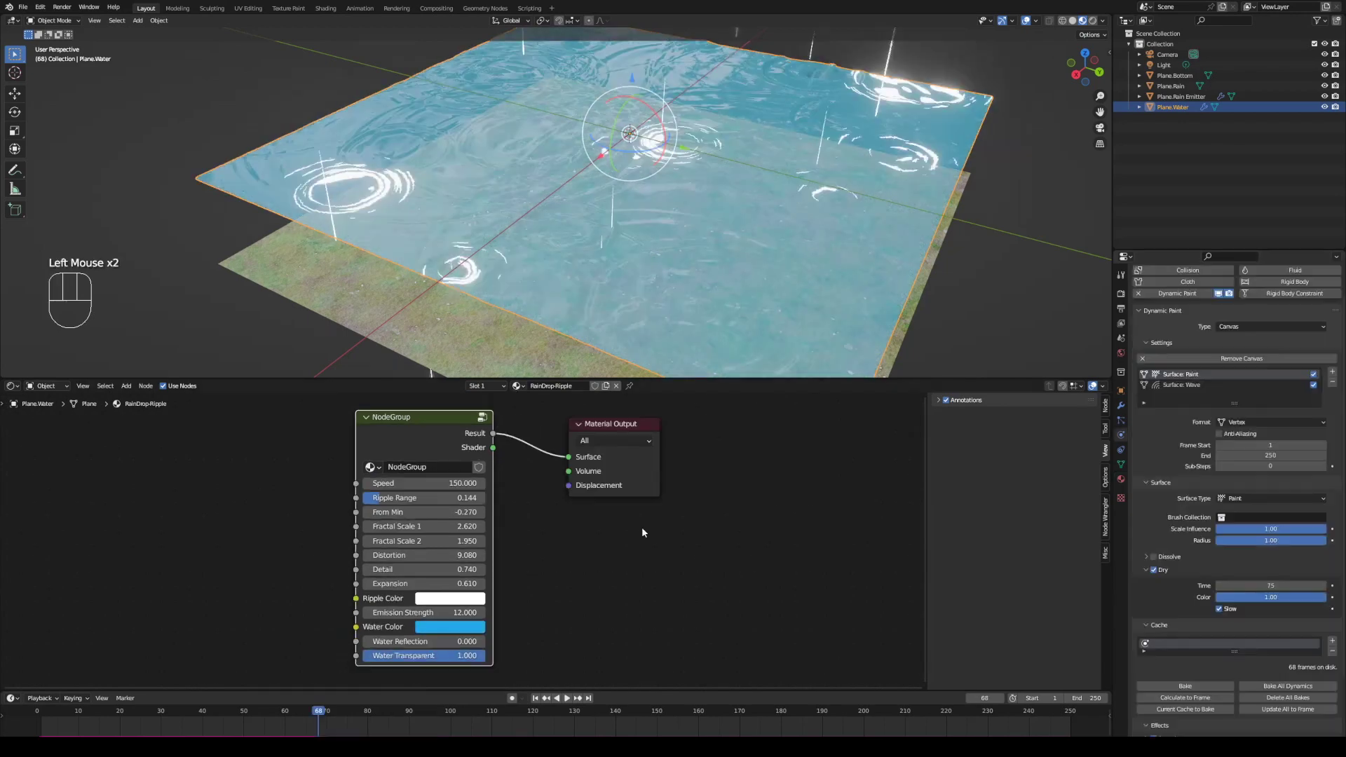
- Play the rain animation to watch ripple rings spread across the blue, transparent water
key("space")
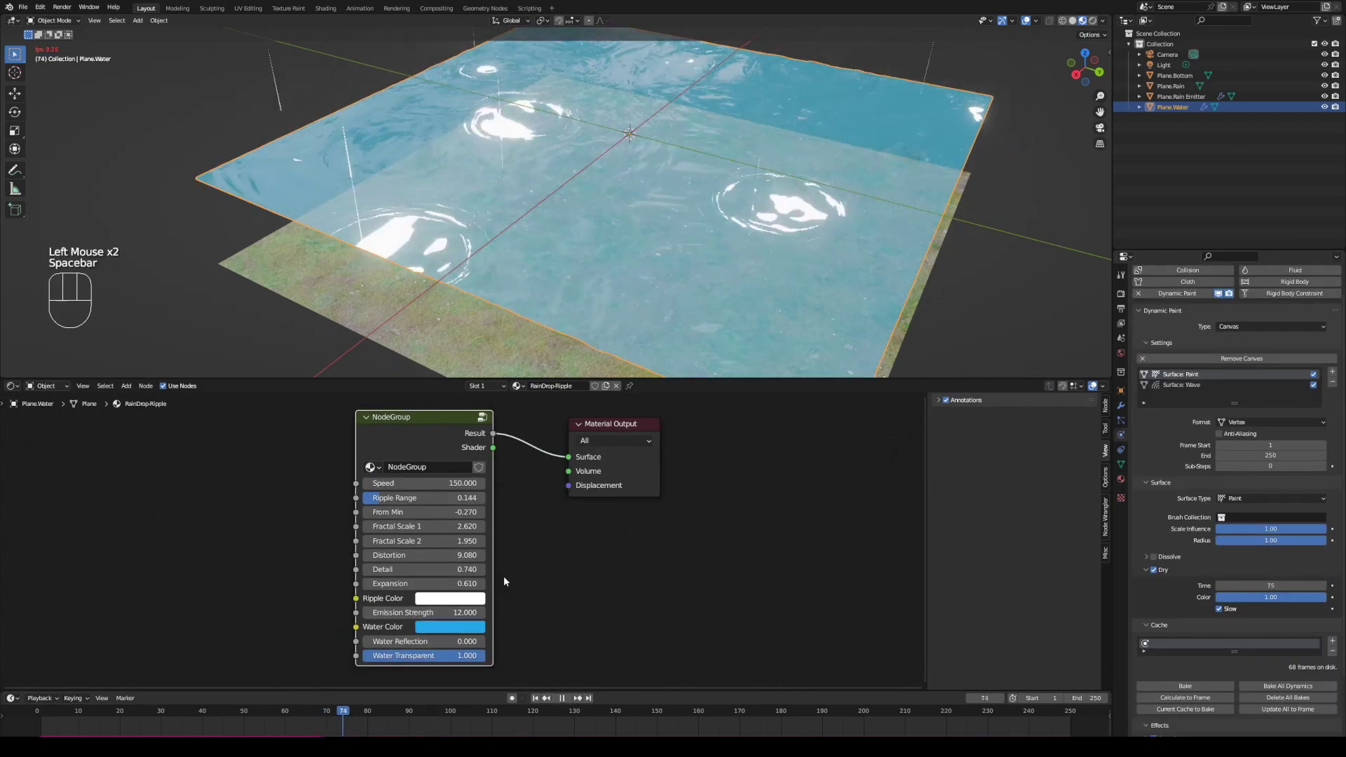